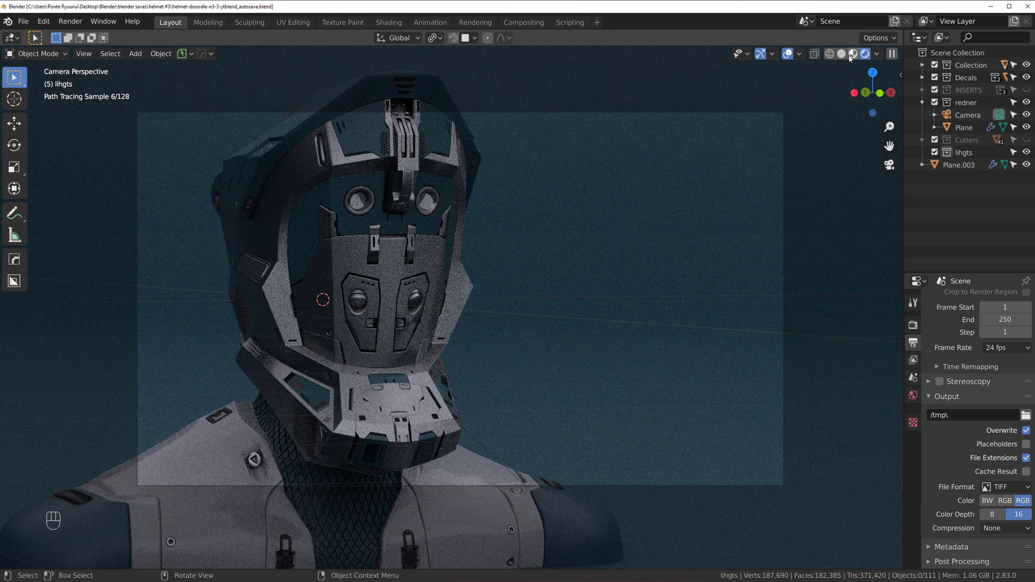
# - Switch the render engine to Eevee and frame the camera view on the helmet's glowing eyes
pyautogui.click(915, 327)
pyautogui.moveTo(999, 306); pyautogui.dragTo(243, 175)
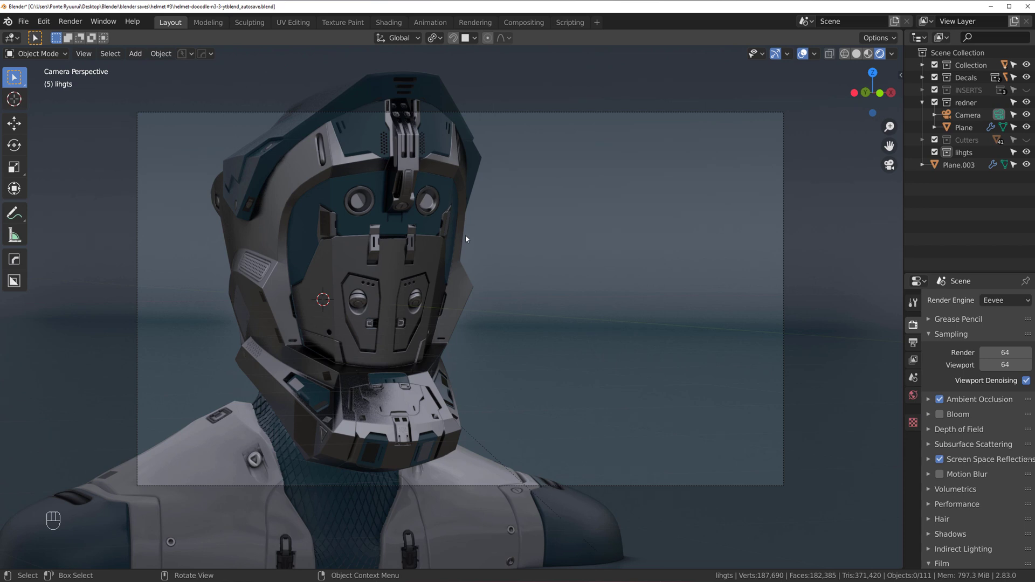
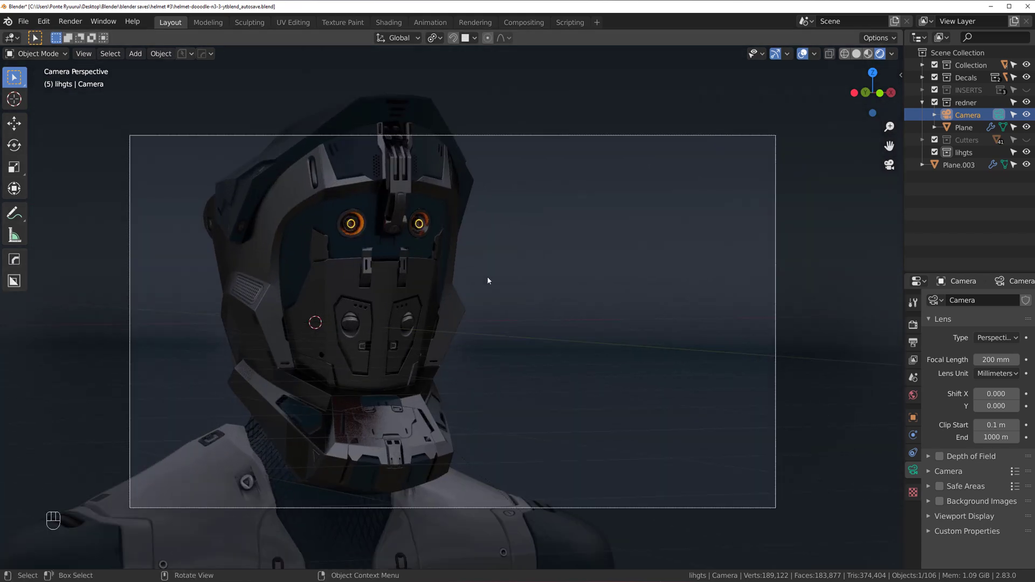
# - Enable Lock Camera to View from the sidebar's View settings
pyautogui.moveTo(504, 269); pyautogui.dragTo(503, 240)
pyautogui.middleClick(506, 238)
pyautogui.click(502, 230)
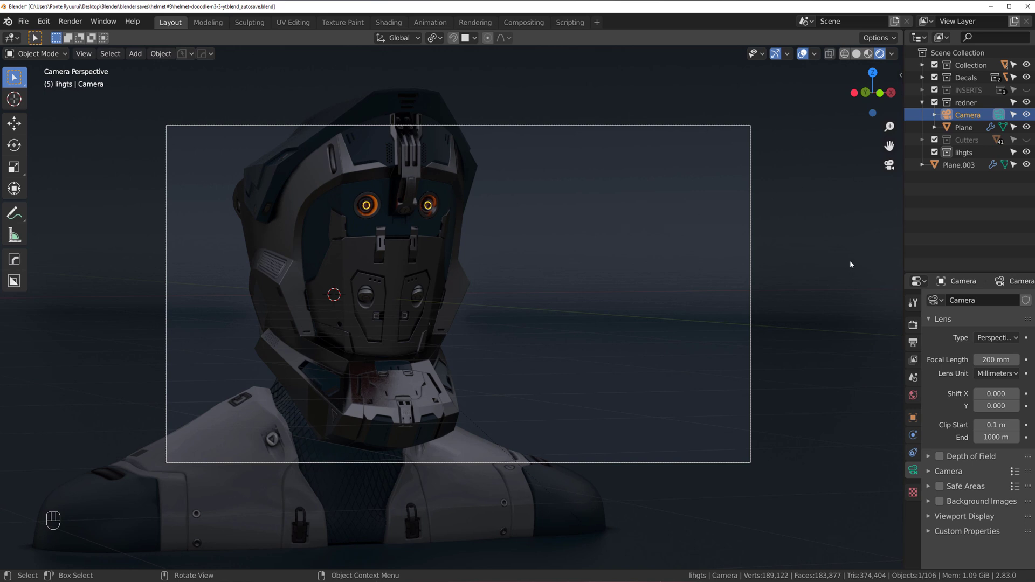
pyautogui.press('n')
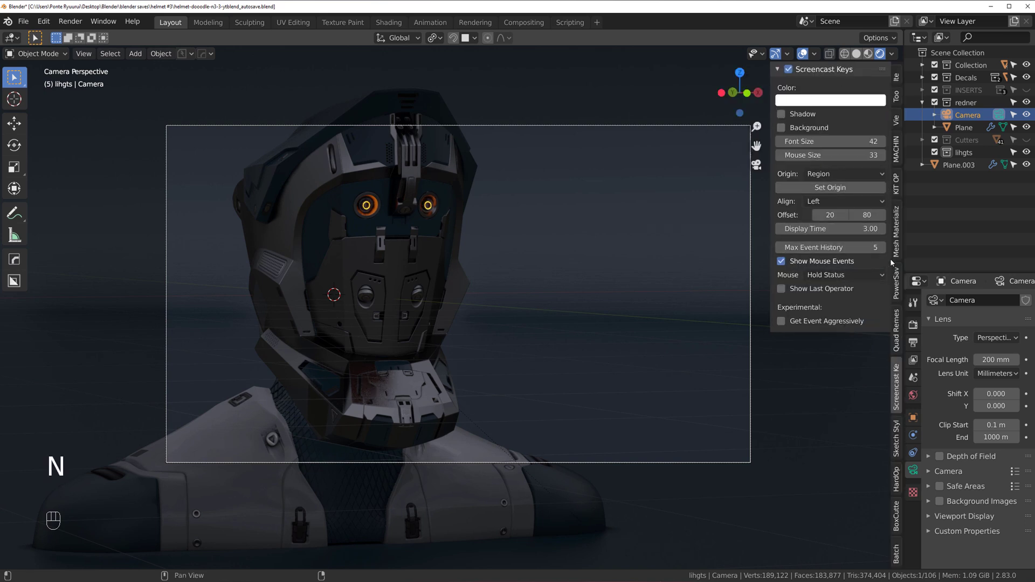
pyautogui.click(899, 118)
pyautogui.click(877, 228)
pyautogui.click(454, 233)
# - Recompose the locked camera to tightly frame the helmet's face with a 200 mm lens
pyautogui.moveTo(450, 236); pyautogui.dragTo(428, 236)
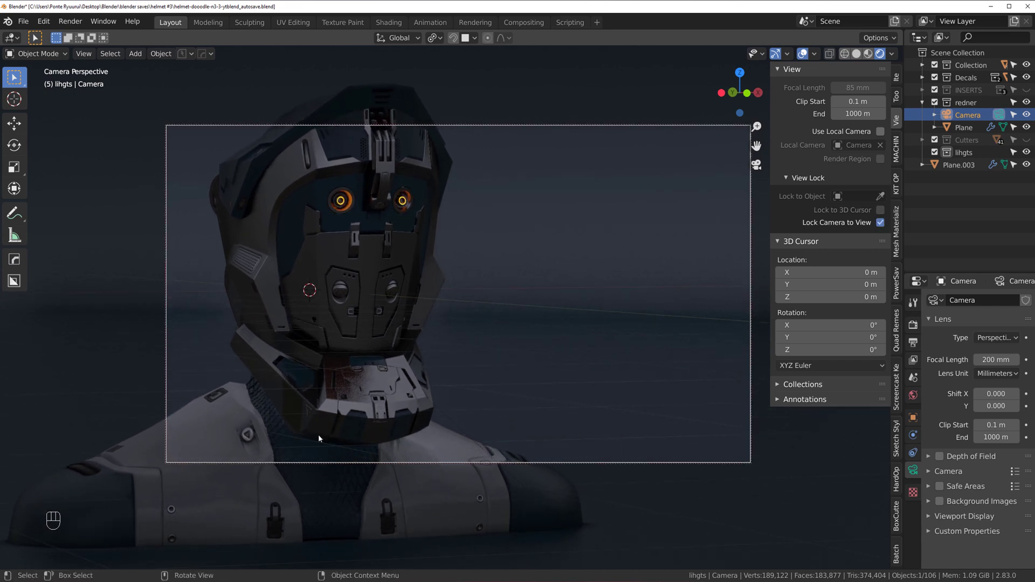
pyautogui.moveTo(451, 303); pyautogui.dragTo(395, 221)
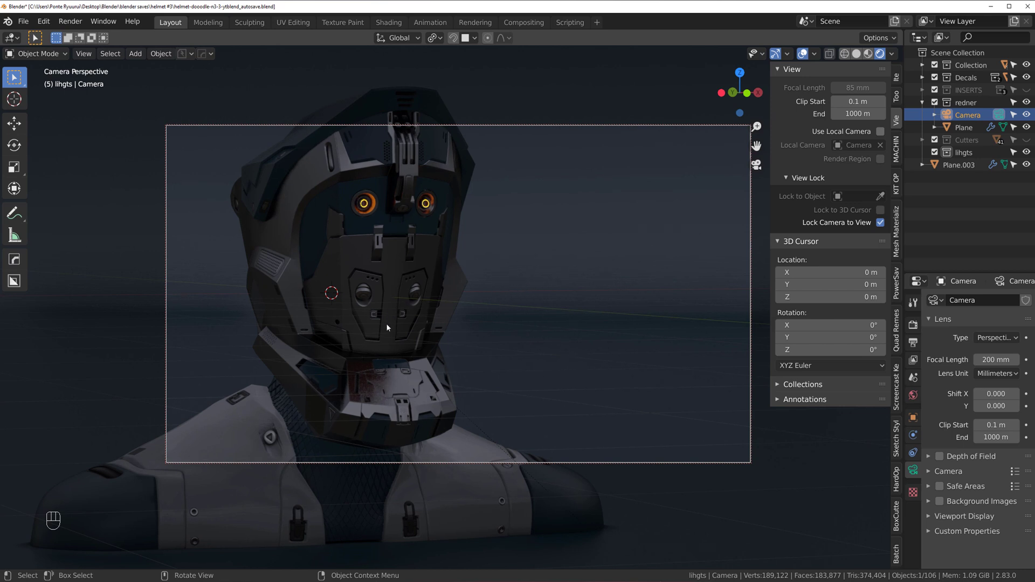
# - Select the Slice.006 bracket piece on the face plate and isolate it in local view
pyautogui.click(383, 320)
pyautogui.middleClick(373, 339)
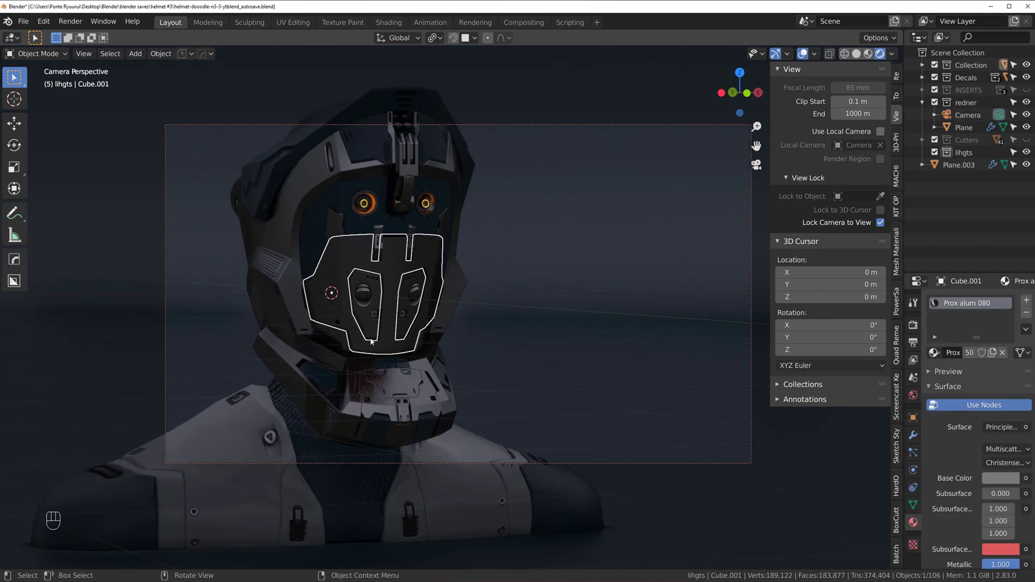
pyautogui.click(883, 222)
pyautogui.middleClick(882, 221)
pyautogui.middleClick(447, 341)
pyautogui.middleClick(440, 318)
pyautogui.press('Tab')
pyautogui.press('Tab')
pyautogui.click(546, 316)
pyautogui.press('q')
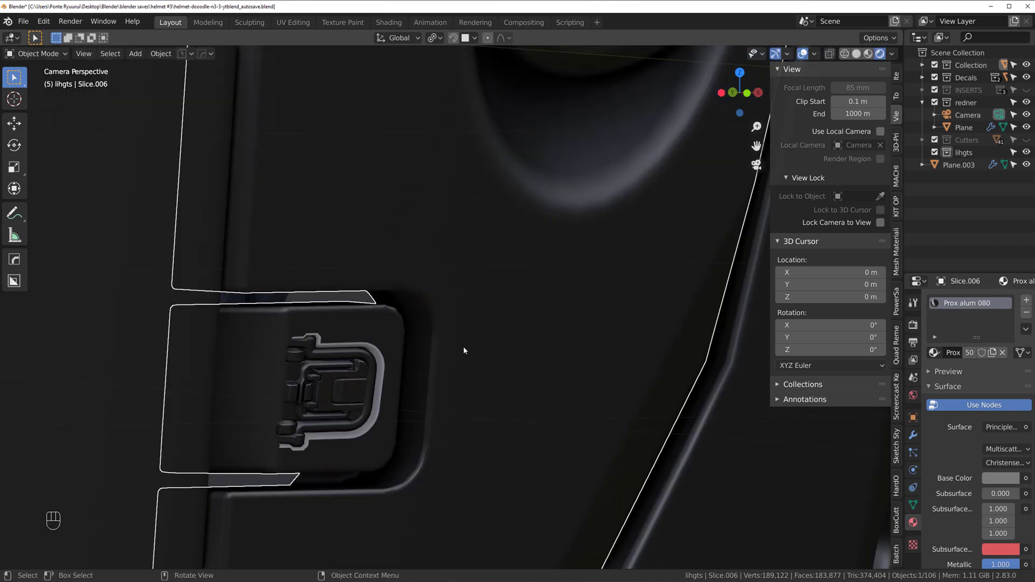
# - Add loop-cut edges forming an inset rim around the bracket's slot, then leave Edit Mode
pyautogui.press('Tab')
pyautogui.press('Tab')
pyautogui.press('Tab')
pyautogui.press('ctrl+r')
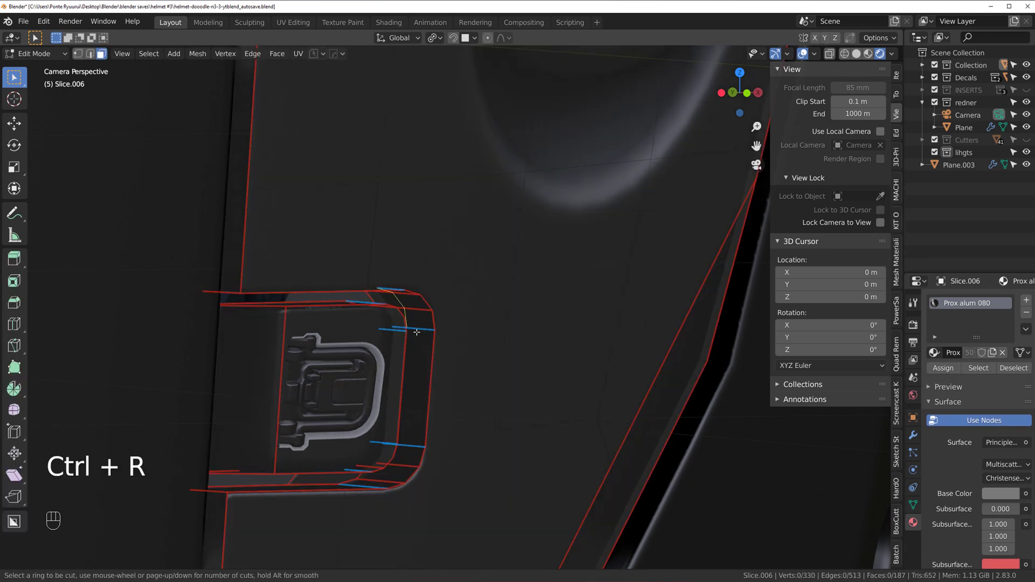
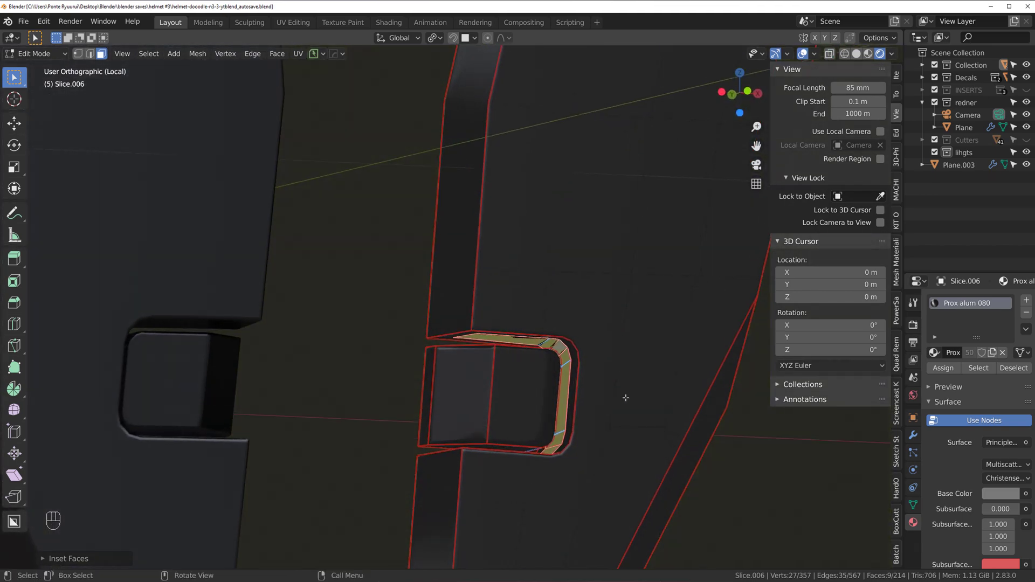
pyautogui.press('Tab')
# - Exit local view, add a mesh sphere beside the helmet and give it the Emission.001 material
pyautogui.click(505, 283)
pyautogui.press('/')
pyautogui.press('shift+a')
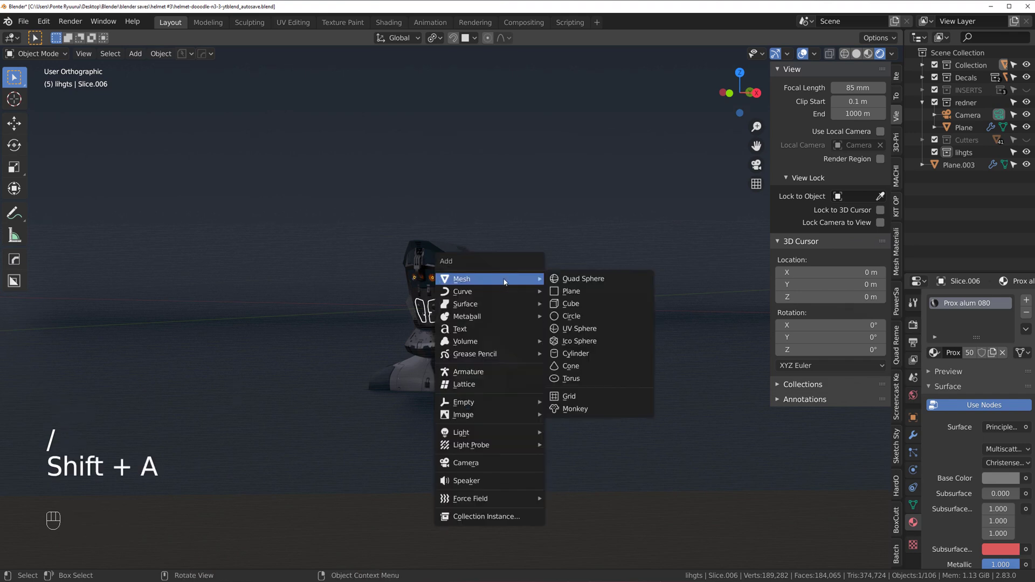
pyautogui.press('ctrl+z')
pyautogui.click(603, 279)
pyautogui.press('alt+m')
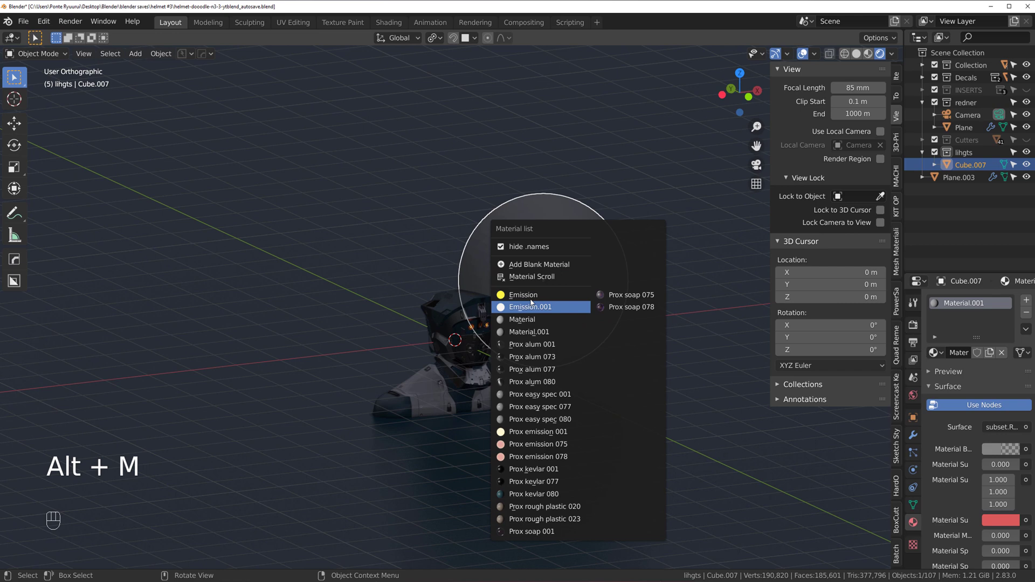
pyautogui.doubleClick(534, 300)
pyautogui.press('ctrl+z')
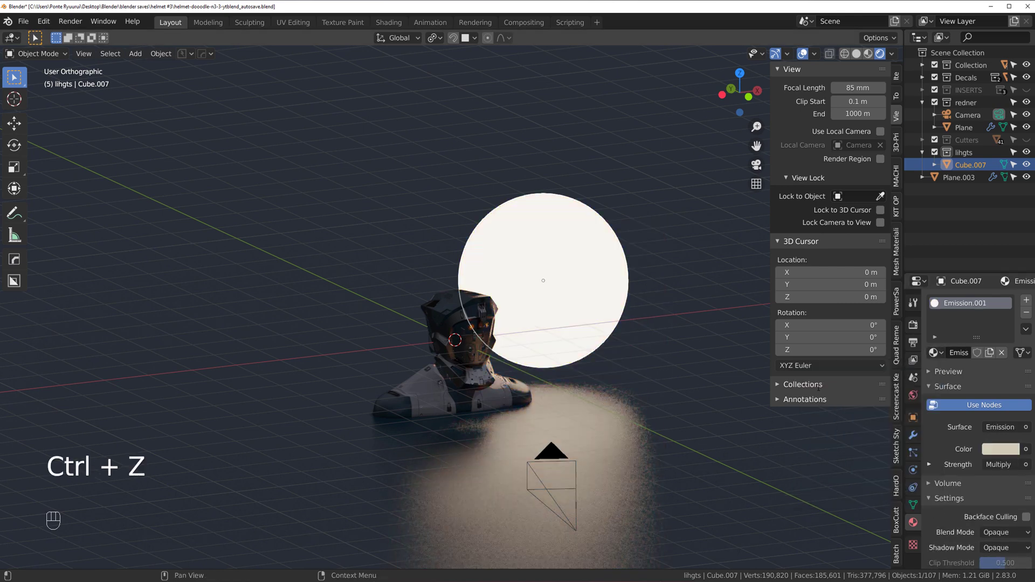
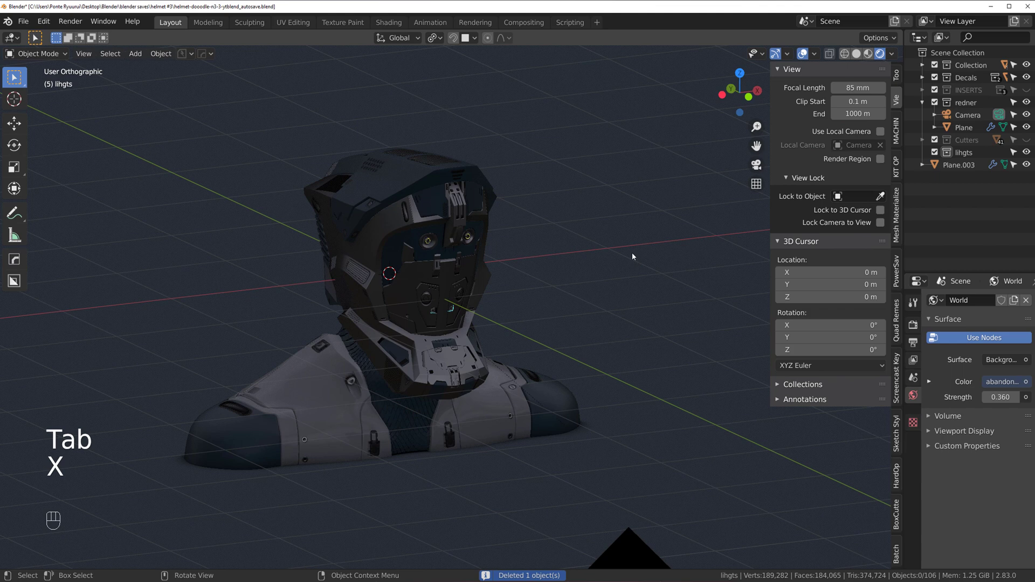
# - Through the camera, pull back and reframe the helmet's head and upper body with its orange eyes
pyautogui.press('ctrl+KP_0')
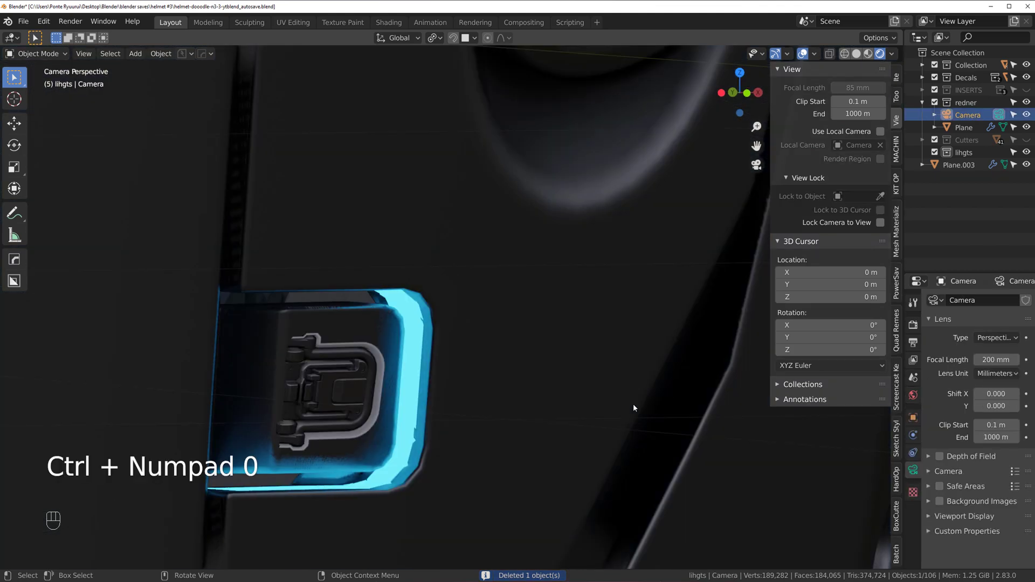
pyautogui.middleClick(492, 230)
pyautogui.moveTo(517, 201); pyautogui.dragTo(464, 242)
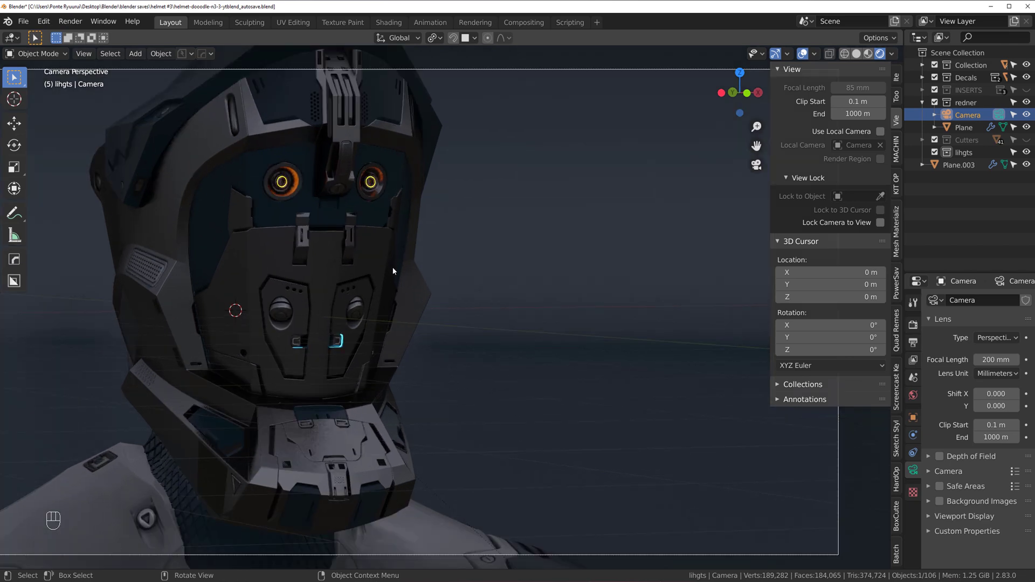
pyautogui.moveTo(435, 299); pyautogui.dragTo(416, 235)
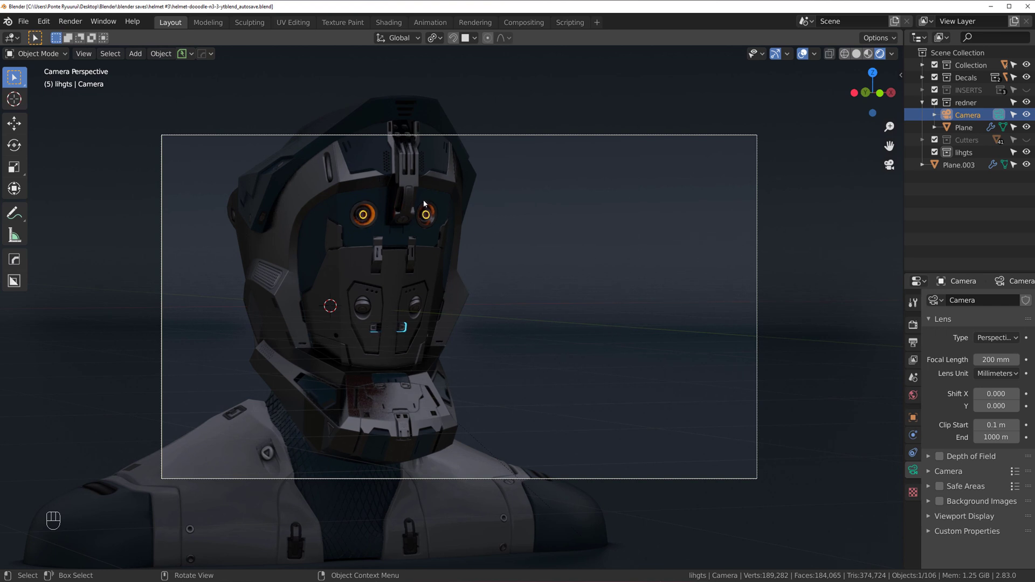
pyautogui.moveTo(574, 275); pyautogui.dragTo(563, 245)
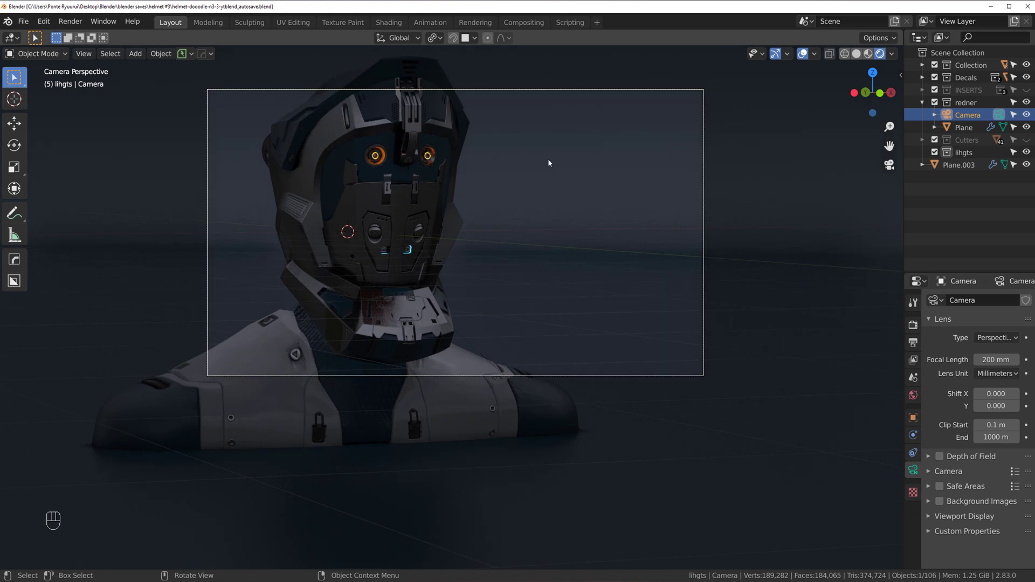
pyautogui.middleClick(482, 294)
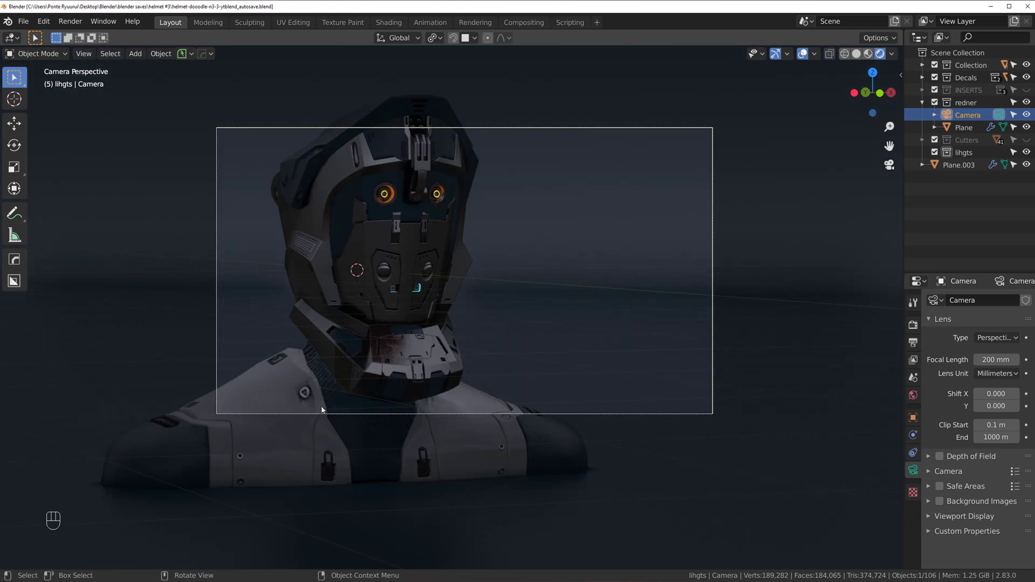
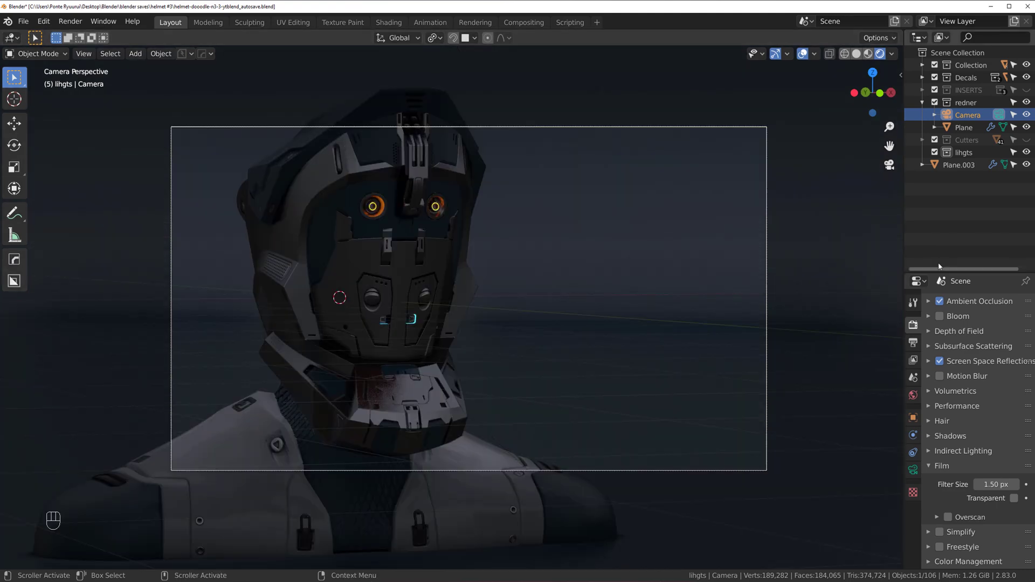
# - Add an area light to the lights collection and place it in front of the helmet from top view
pyautogui.moveTo(953, 231); pyautogui.dragTo(967, 174)
pyautogui.click(966, 158)
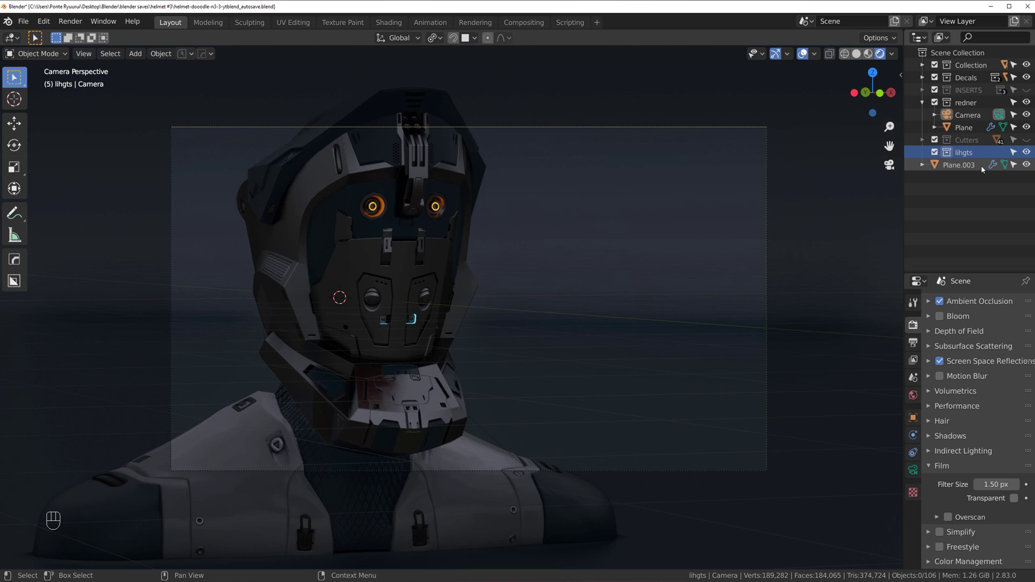
pyautogui.moveTo(979, 215); pyautogui.dragTo(763, 163)
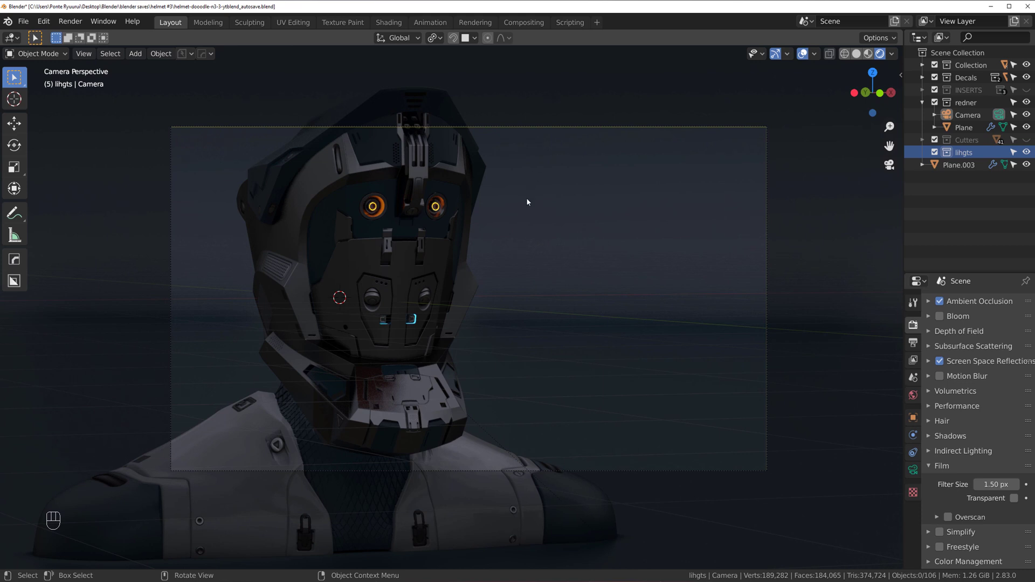
pyautogui.press('shift+a')
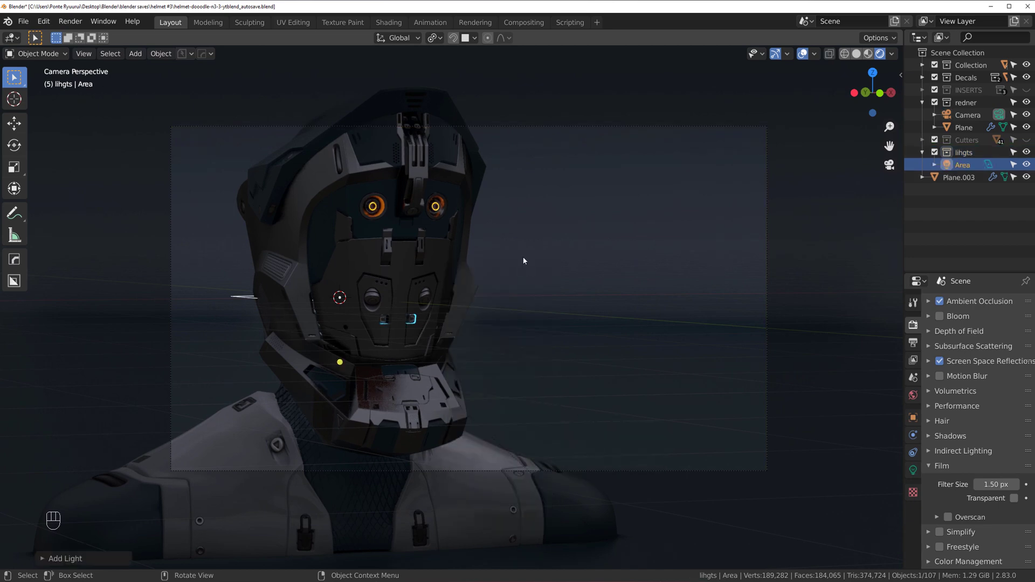
pyautogui.moveTo(579, 179); pyautogui.dragTo(627, 91)
pyautogui.click(538, 282)
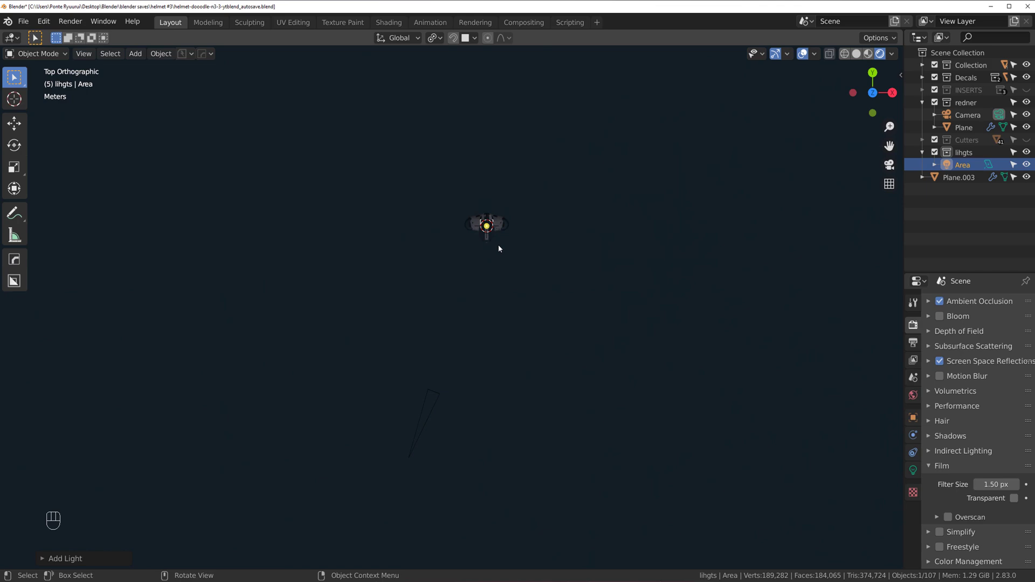
pyautogui.press('g')
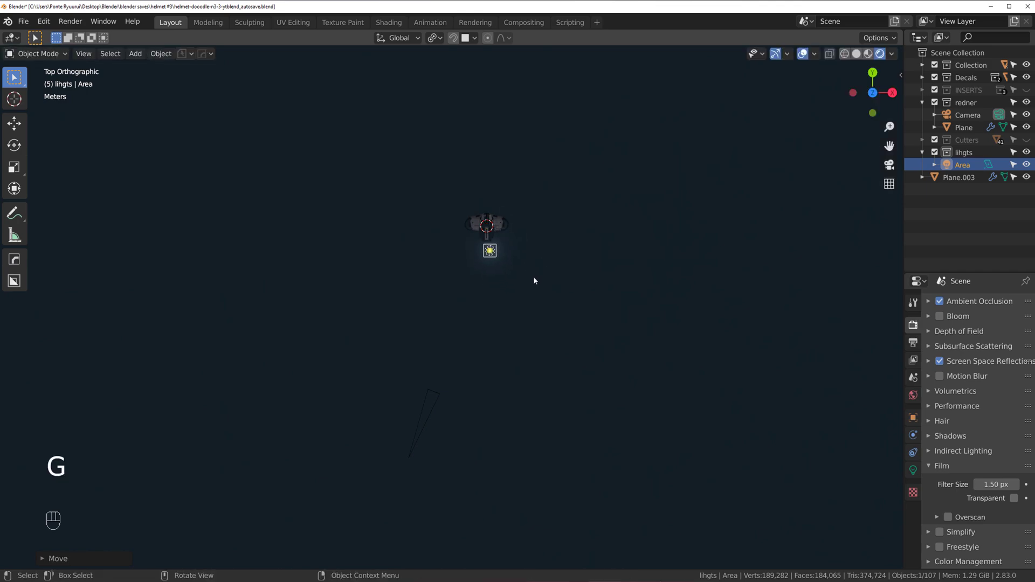
pyautogui.moveTo(557, 227); pyautogui.dragTo(617, 167)
pyautogui.middleClick(616, 166)
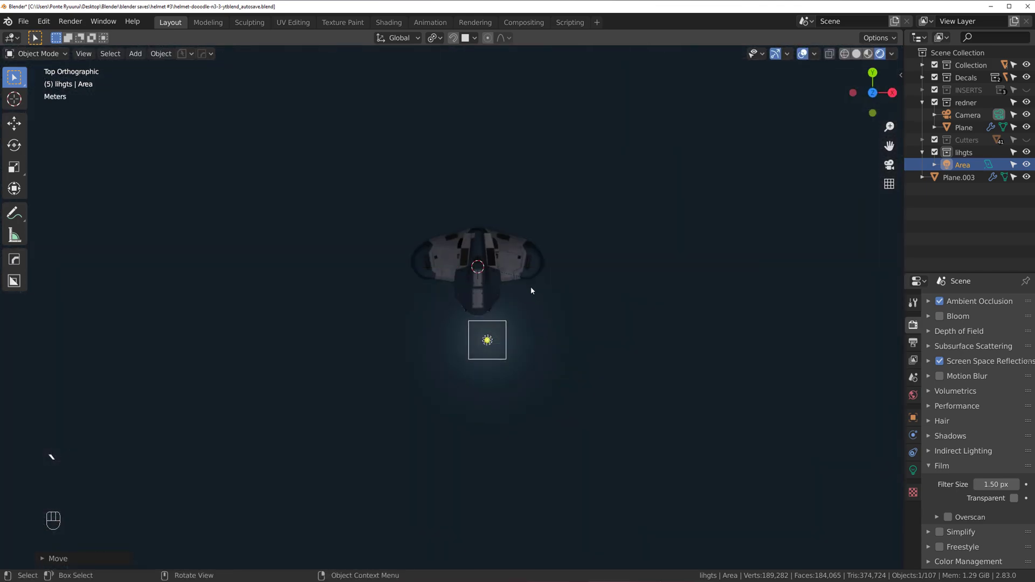
# - Stretch the area light into a long narrow panel and tilt it toward the helmet
pyautogui.press('s')
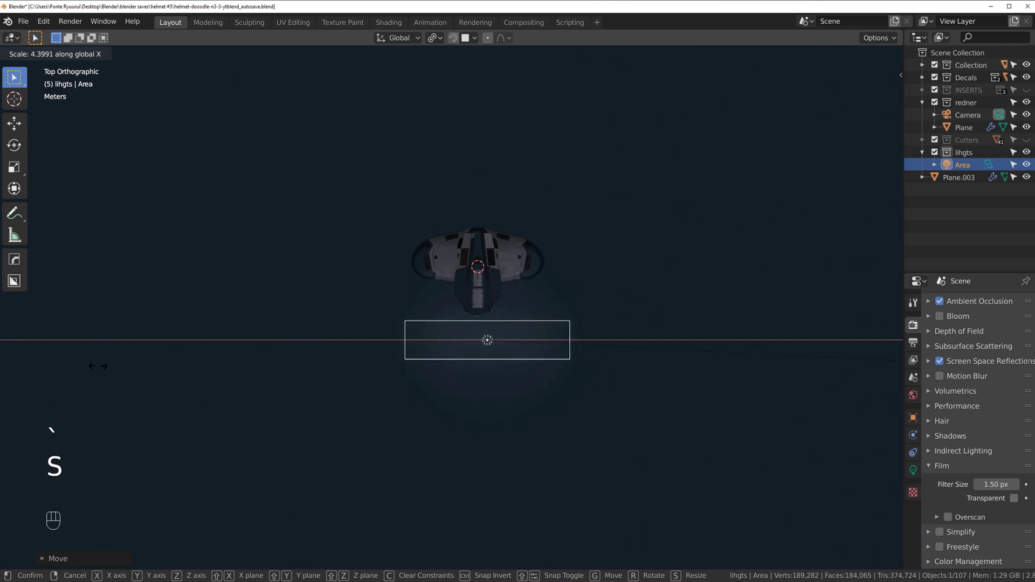
pyautogui.press('s')
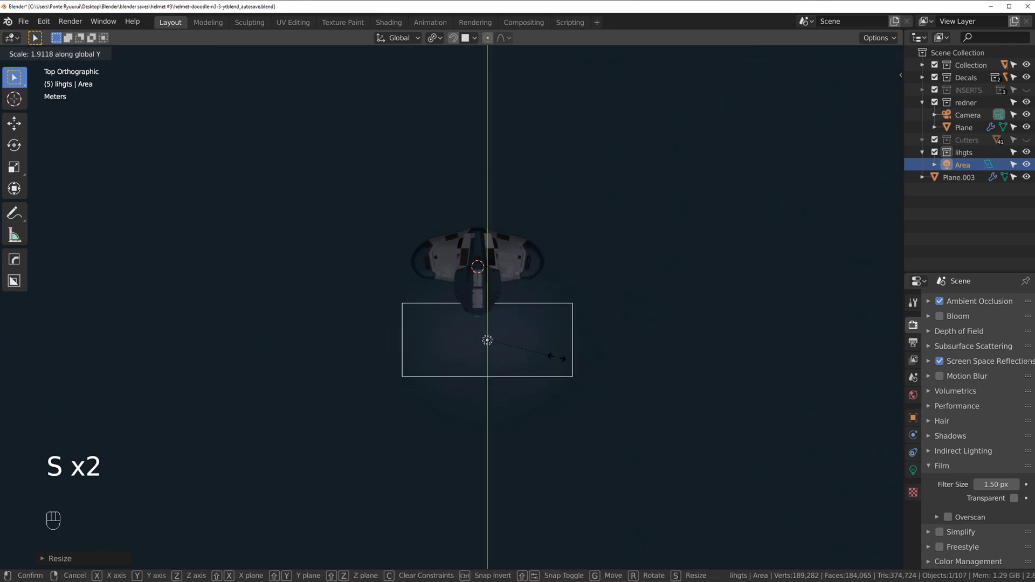
pyautogui.click(534, 338)
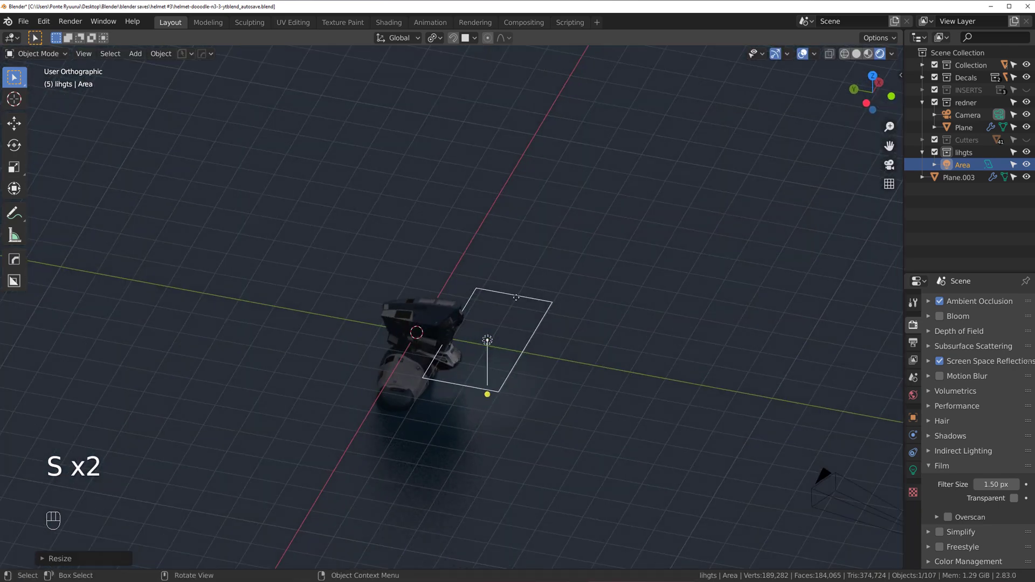
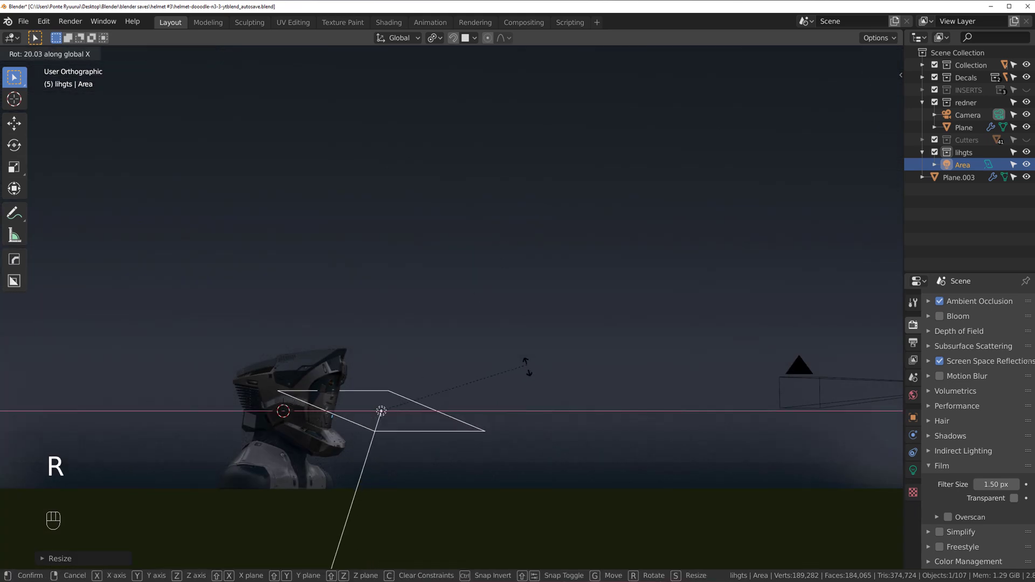
pyautogui.press('`')
pyautogui.press('r')
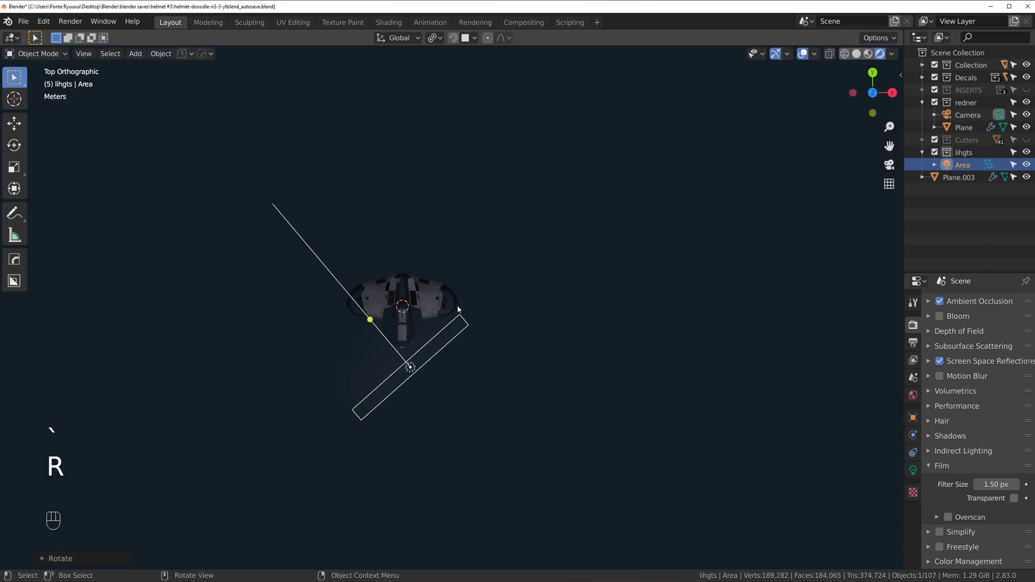
pyautogui.press('g')
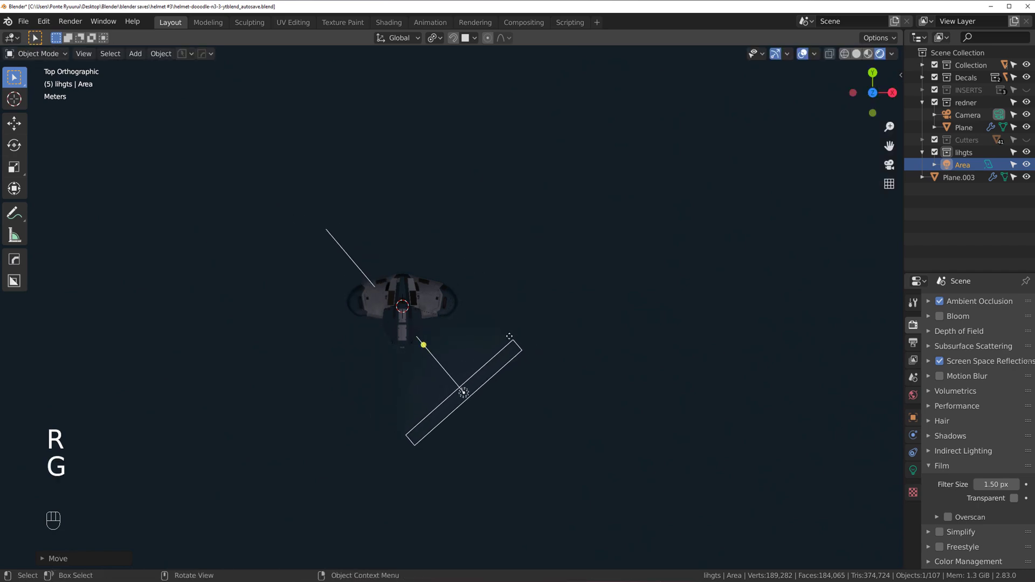
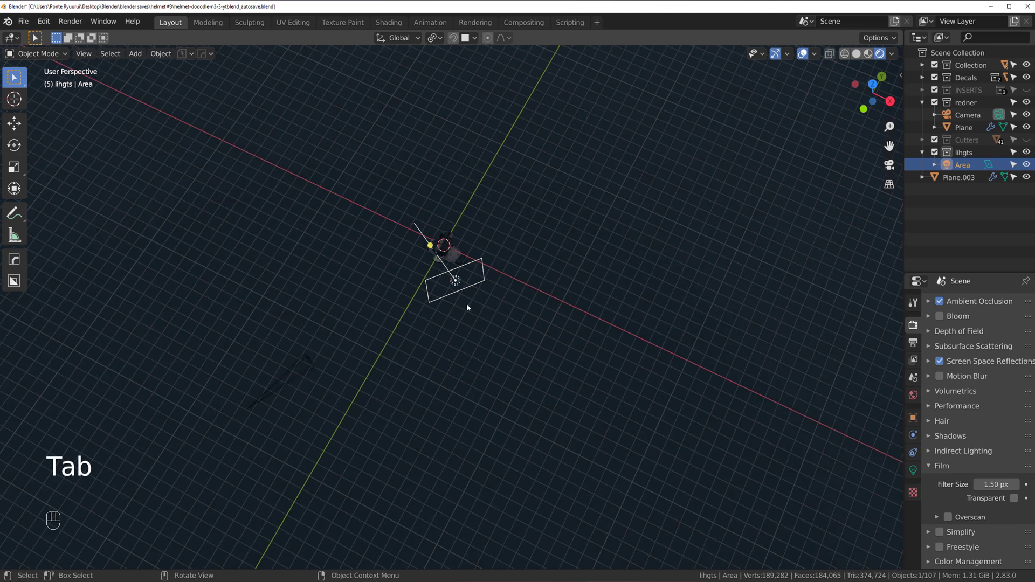
# - Angle the roughly 268 W panel beside the helmet so it faces the head, checking from orbit and top views
pyautogui.moveTo(468, 295); pyautogui.dragTo(513, 265)
pyautogui.rightClick(514, 260)
pyautogui.press('s')
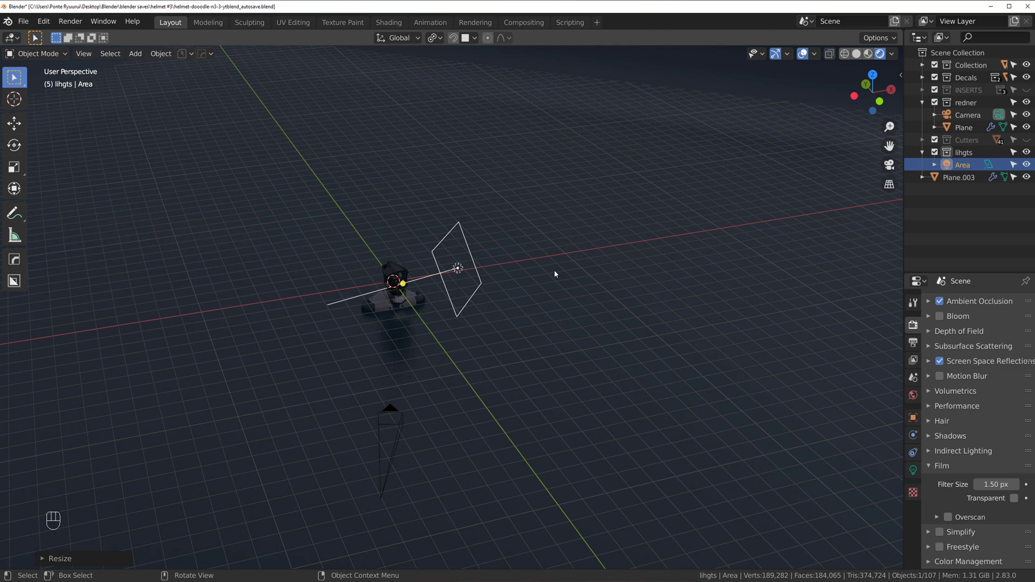
pyautogui.moveTo(450, 308); pyautogui.dragTo(477, 311)
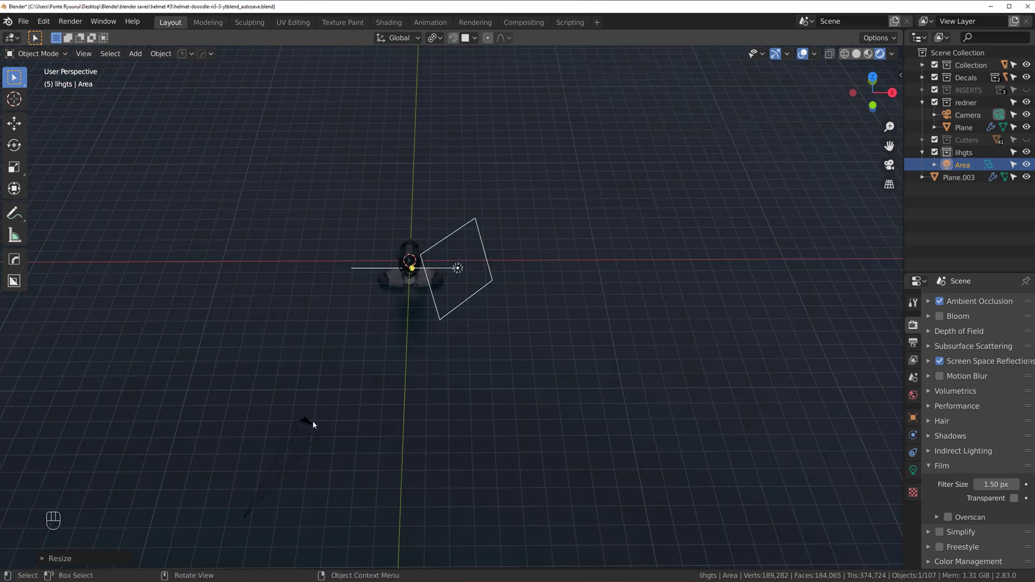
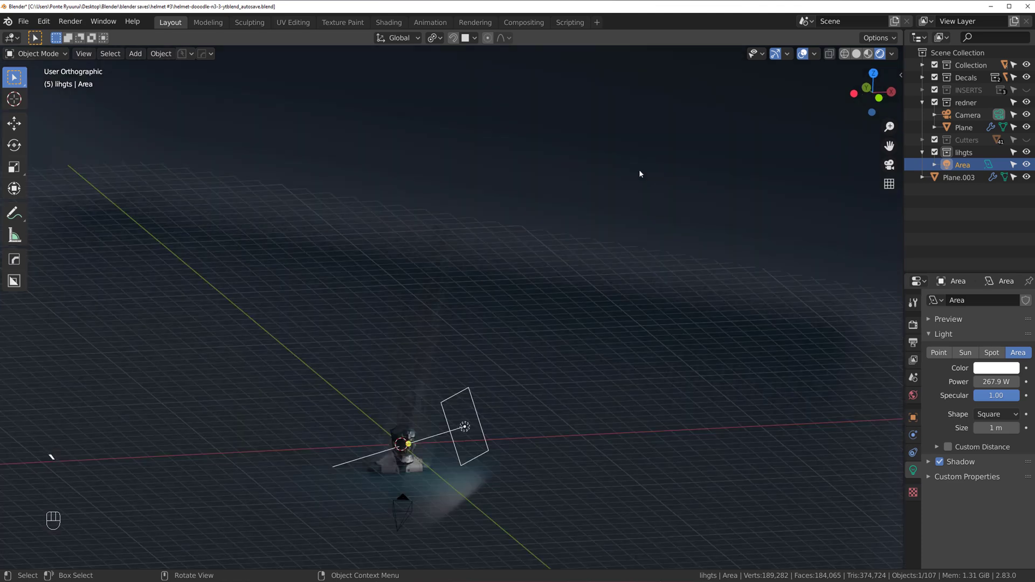
pyautogui.press('`')
pyautogui.press('r')
pyautogui.press('g')
pyautogui.click(345, 514)
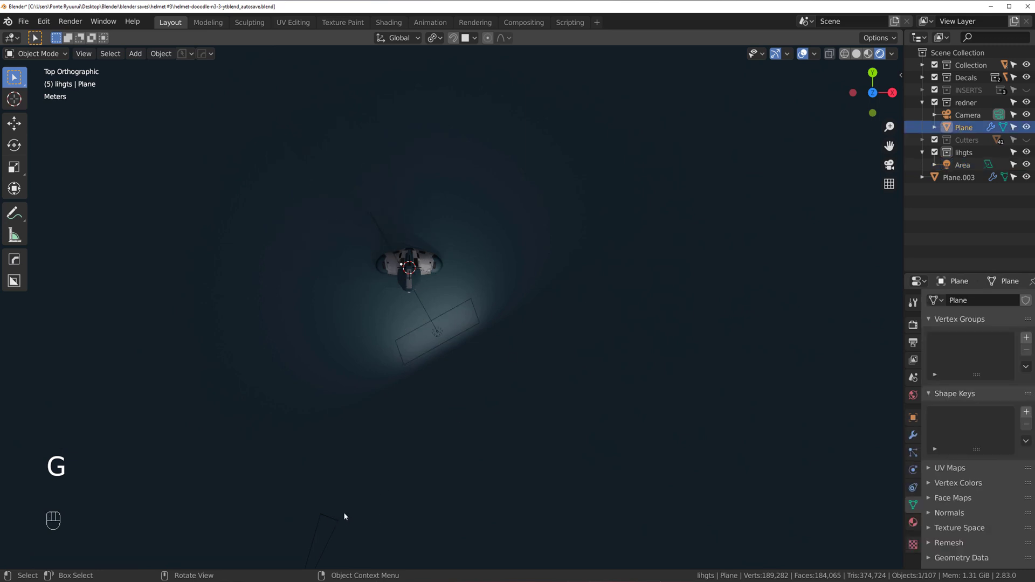
pyautogui.click(333, 525)
pyautogui.click(334, 516)
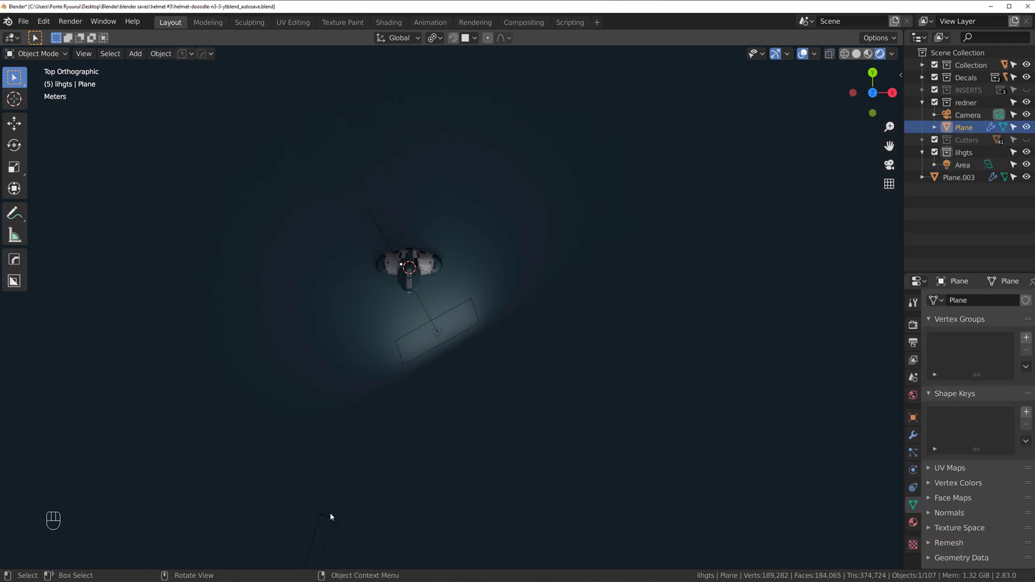
pyautogui.click(330, 518)
# - Rotate and nudge the area light around the helmet while viewing through the camera
pyautogui.press('ctrl+KP_0')
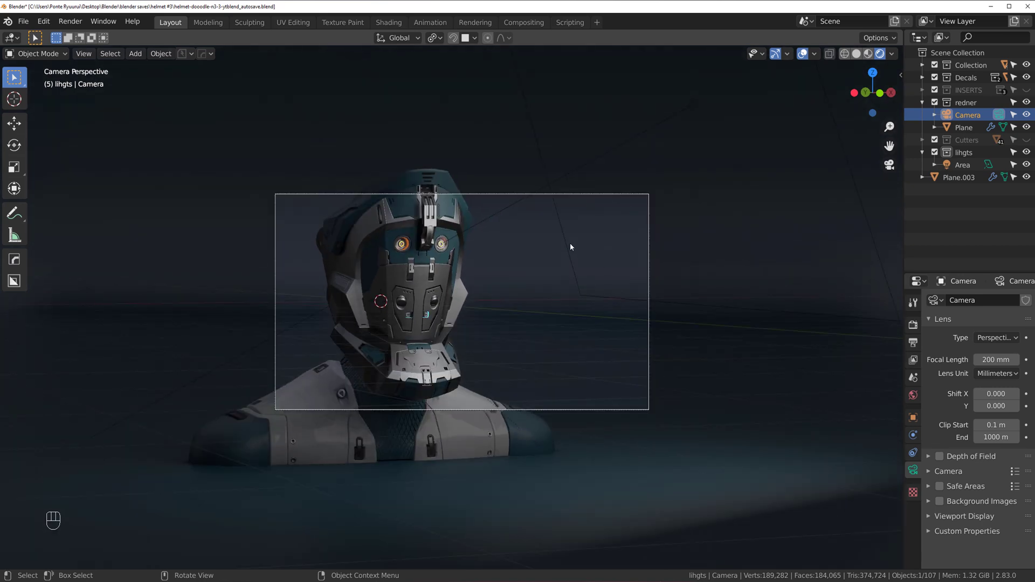
pyautogui.click(572, 244)
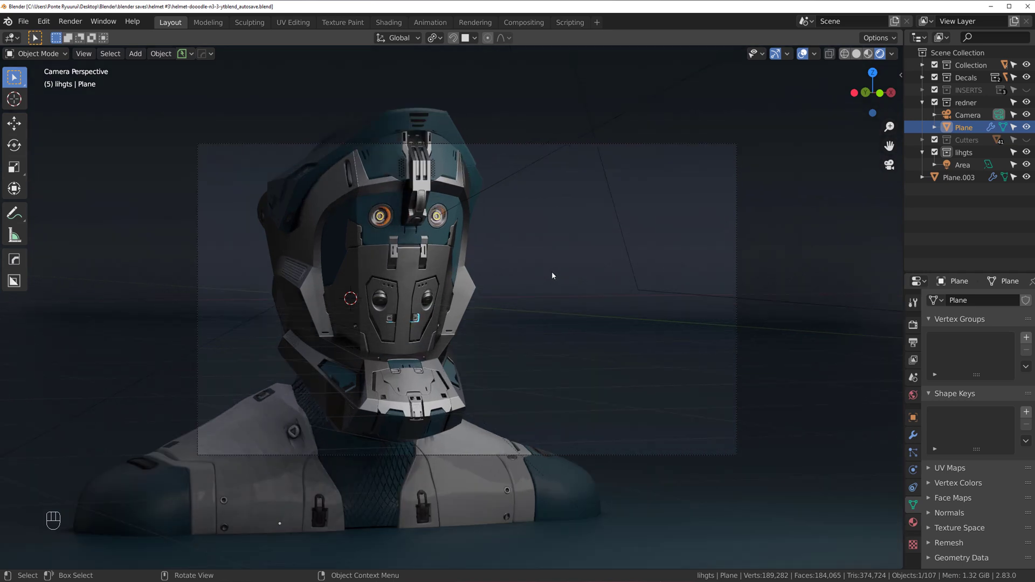
pyautogui.click(741, 241)
pyautogui.press('r')
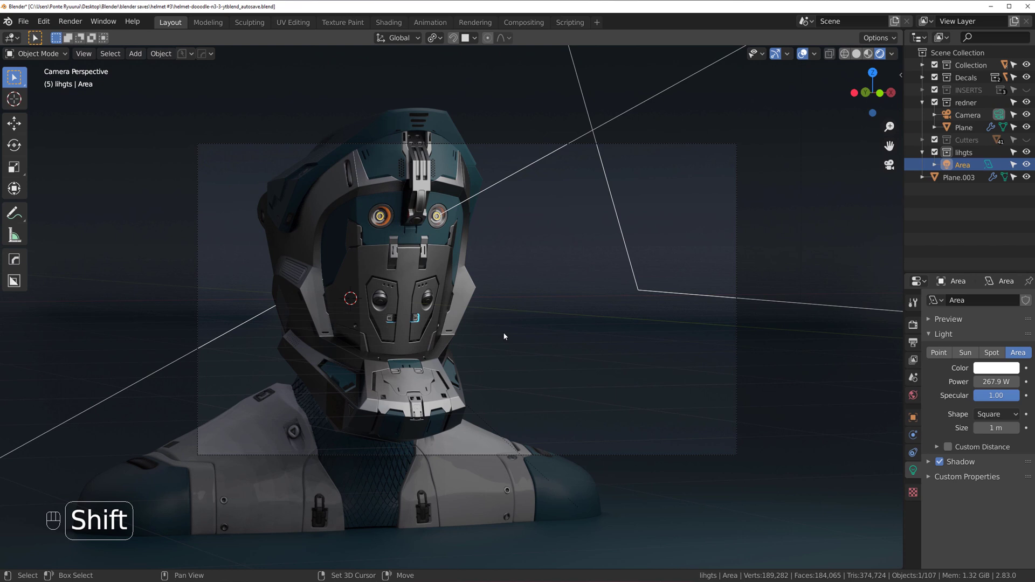
pyautogui.press('r')
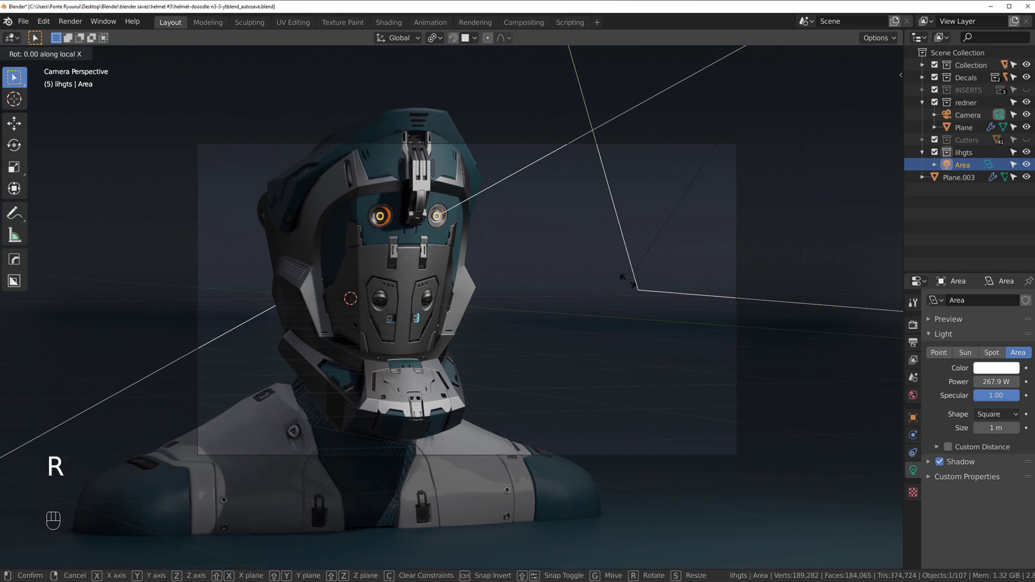
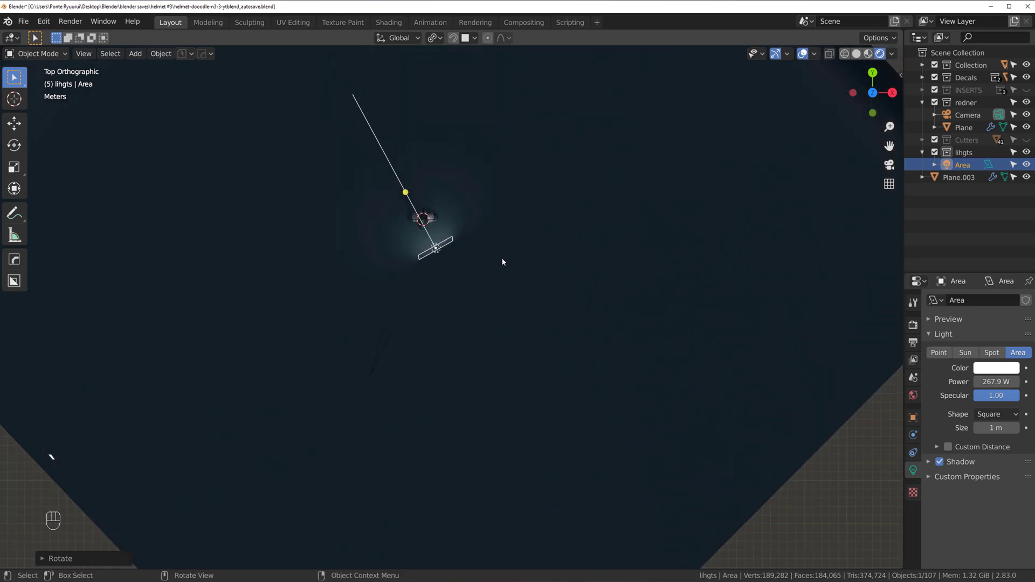
pyautogui.press('g')
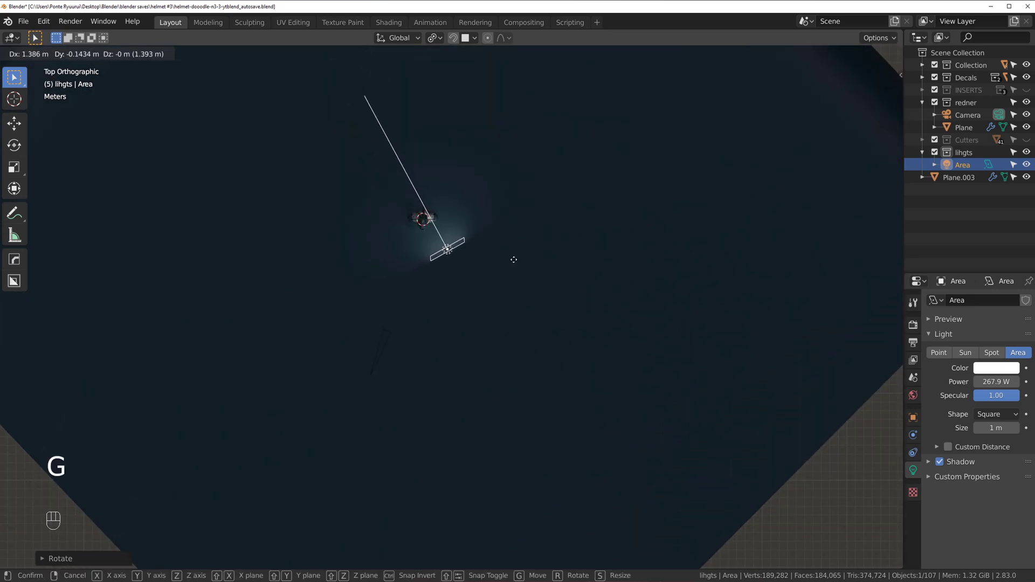
pyautogui.press('r')
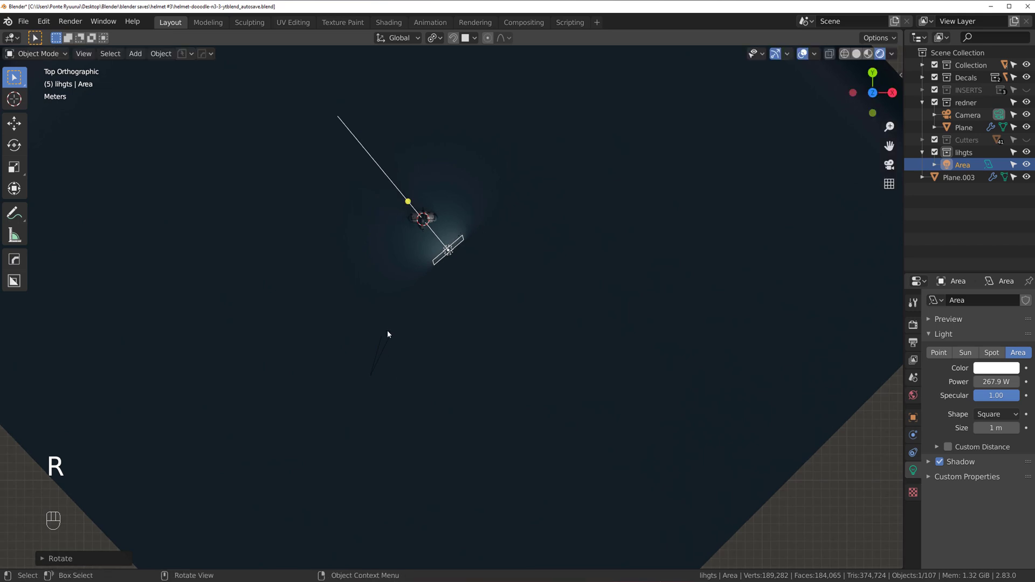
# - Lower the light's power to 235.3 W and shift it off to the helmet's side in camera view
pyautogui.click(388, 338)
pyautogui.click(392, 333)
pyautogui.press('ctrl+KP_0')
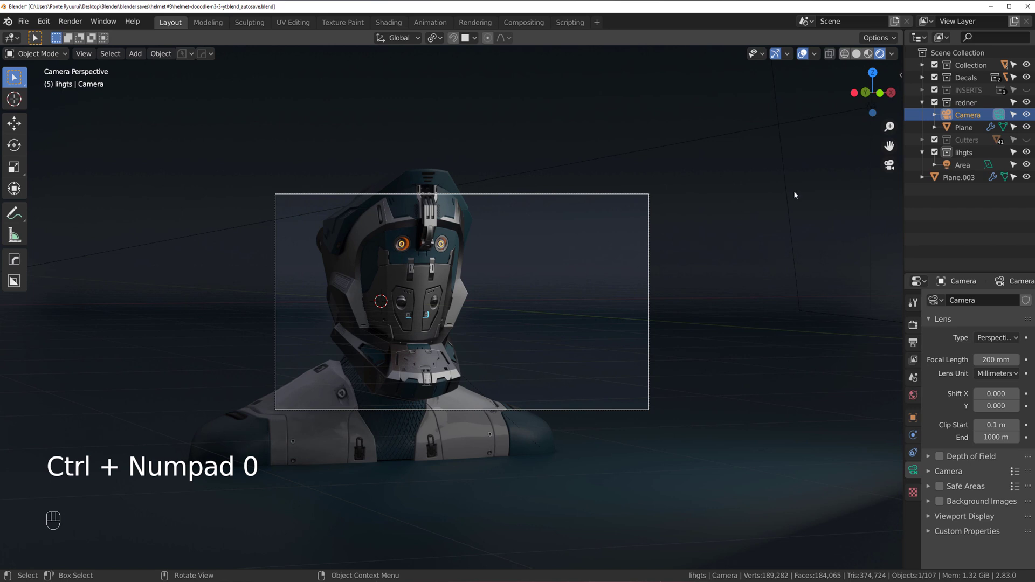
pyautogui.click(787, 187)
pyautogui.press('g')
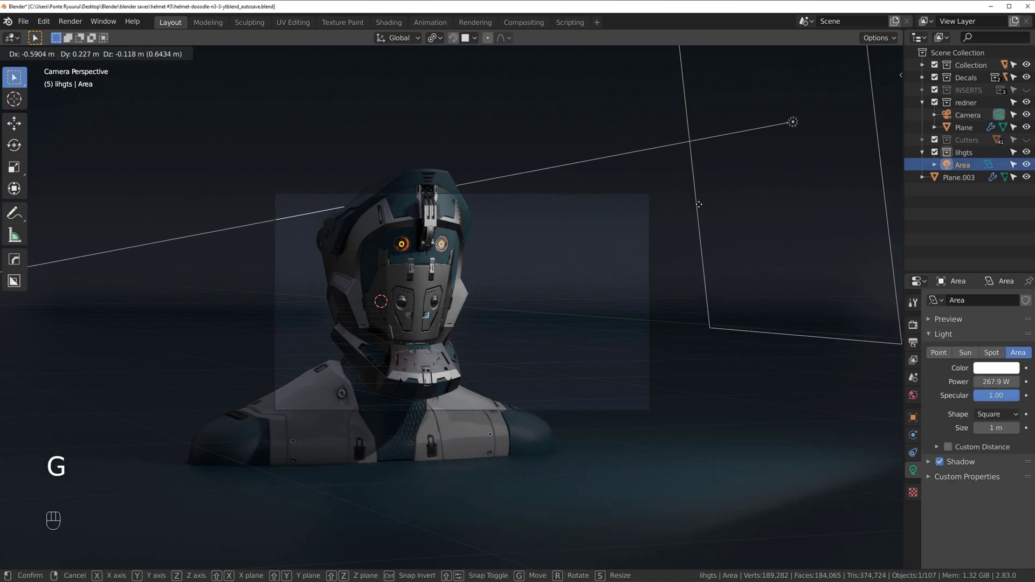
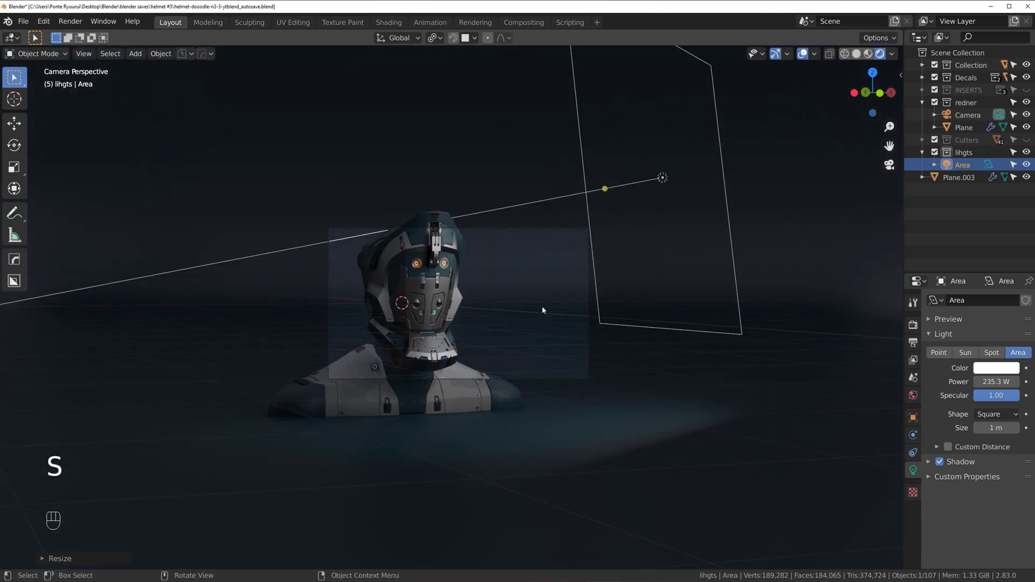
# - Duplicate the area light as Area.001 from top view and rotate it to face the helmet
pyautogui.moveTo(465, 291); pyautogui.dragTo(498, 292)
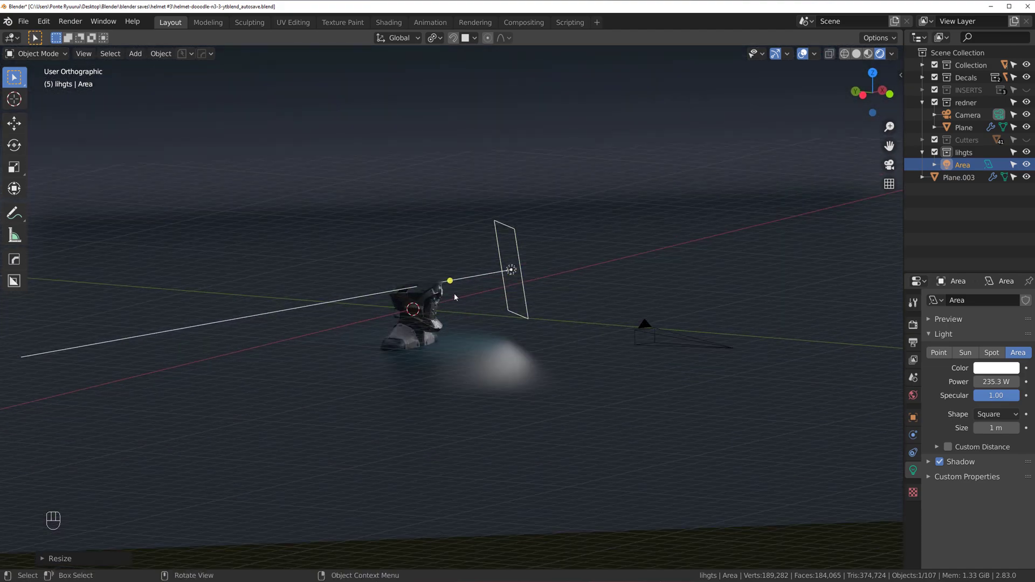
pyautogui.moveTo(423, 316); pyautogui.dragTo(426, 328)
pyautogui.press('`')
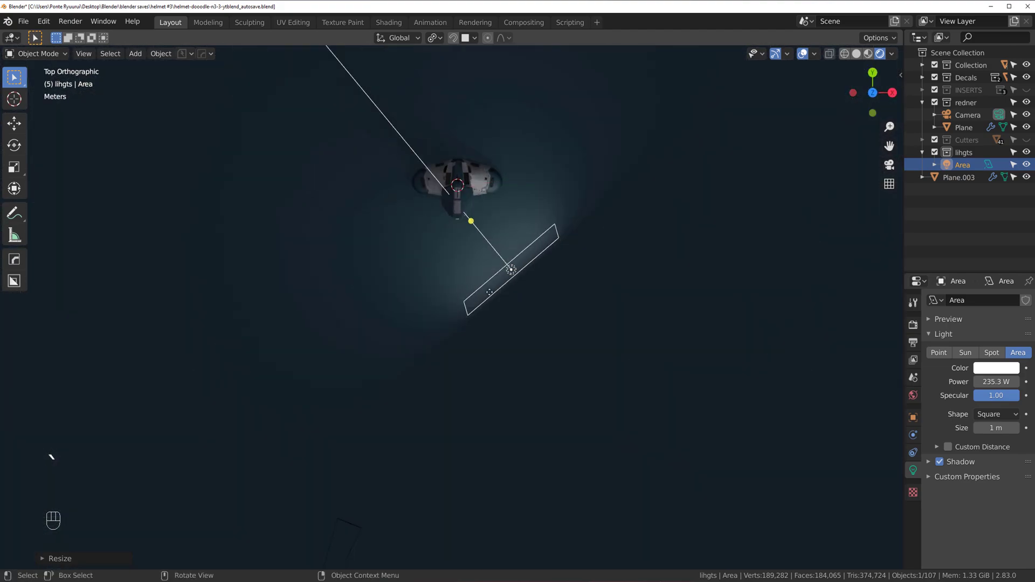
pyautogui.press('shift+d')
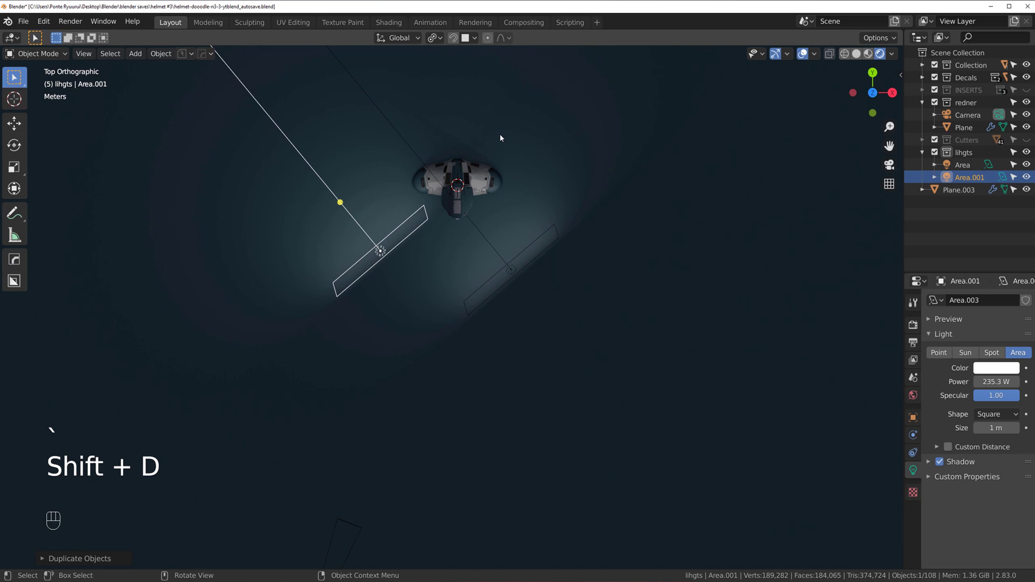
pyautogui.press('r')
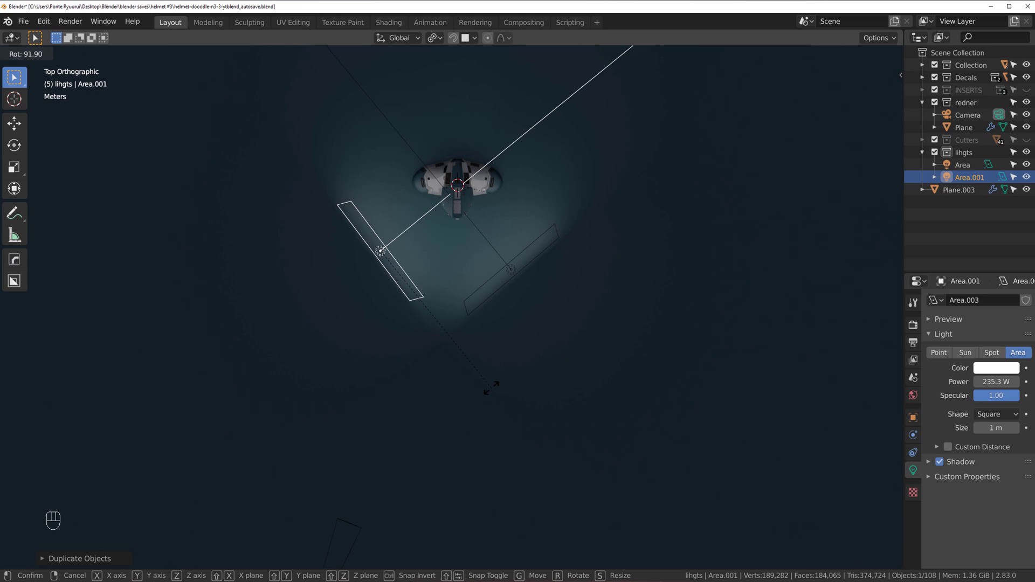
pyautogui.click(348, 526)
pyautogui.click(356, 523)
pyautogui.click(353, 522)
# - In camera view move Area.001 to the helmet's left, aim it at the face and resize it for 62.5 W fill
pyautogui.press('ctrl+KP_0')
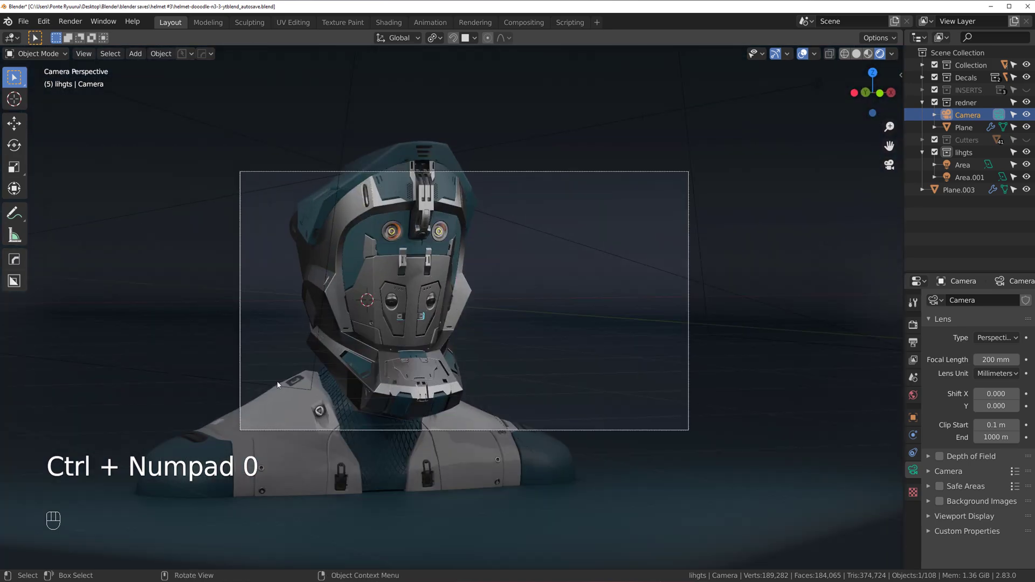
pyautogui.moveTo(354, 324); pyautogui.dragTo(385, 319)
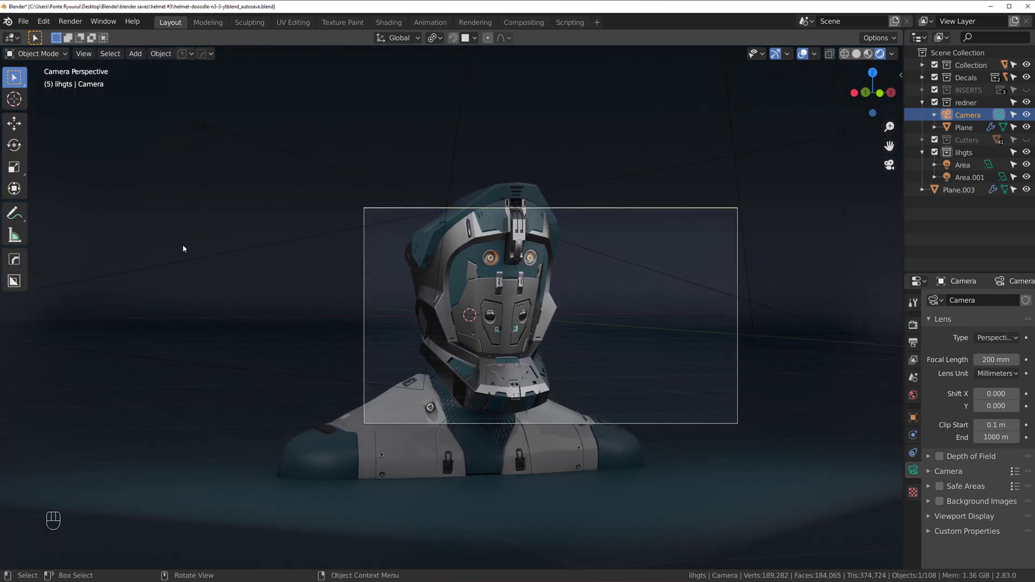
pyautogui.click(284, 154)
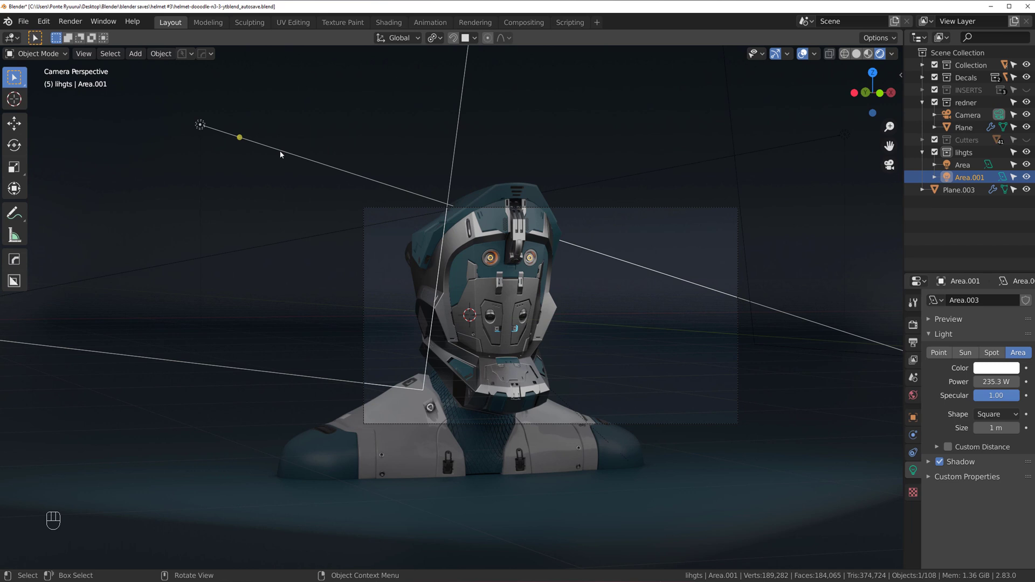
pyautogui.press('g')
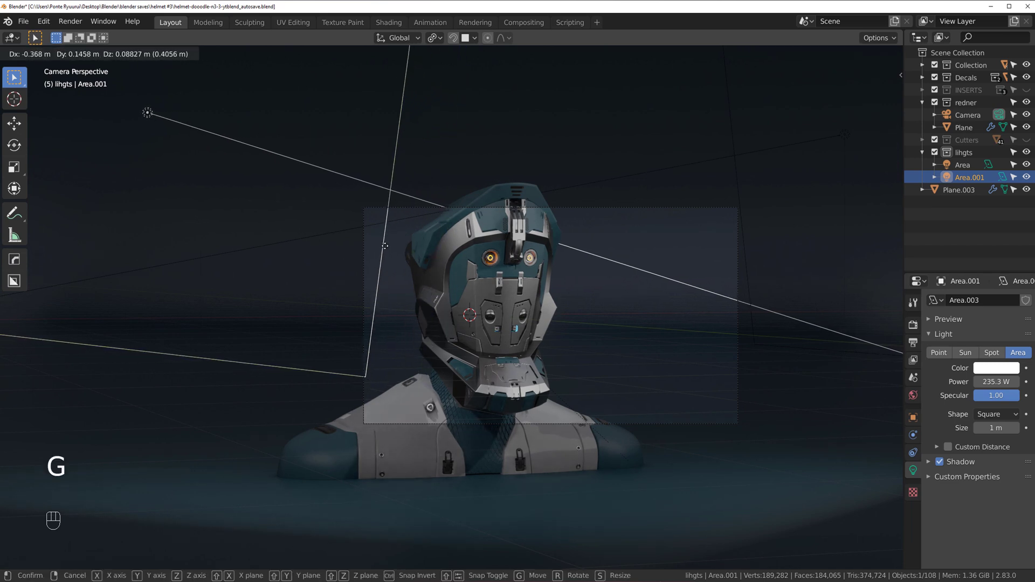
pyautogui.press('r')
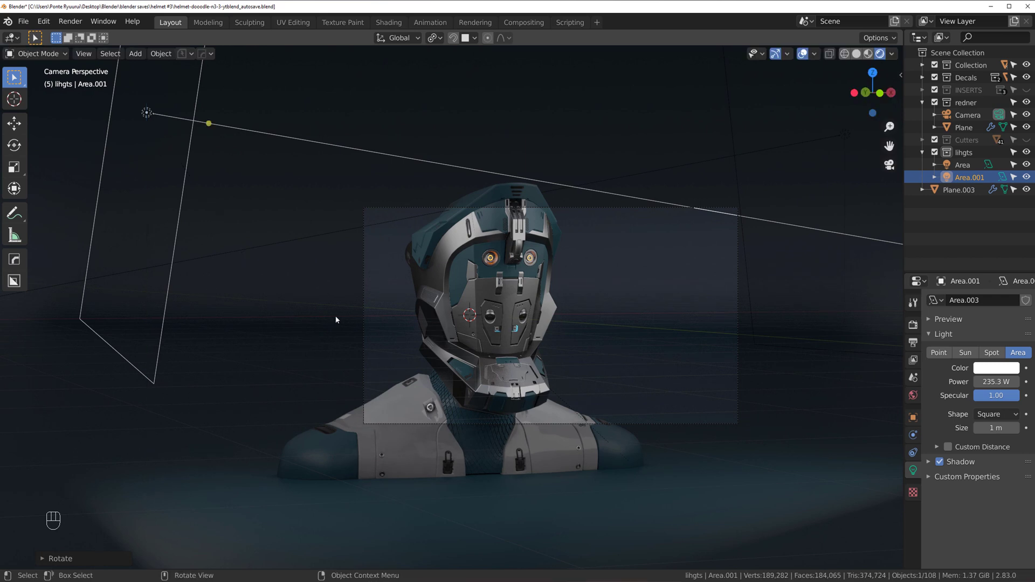
pyautogui.press('g')
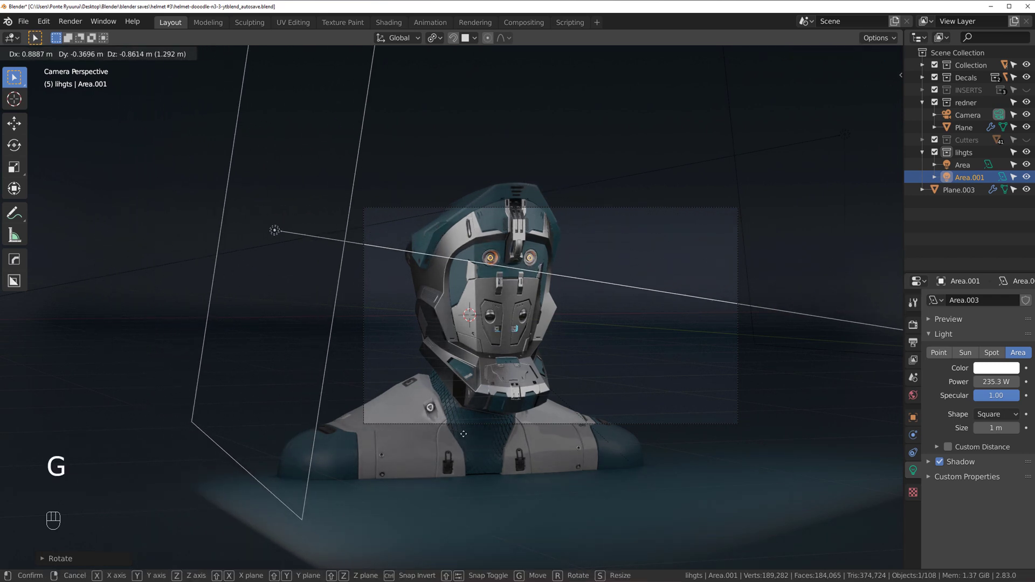
pyautogui.press('s')
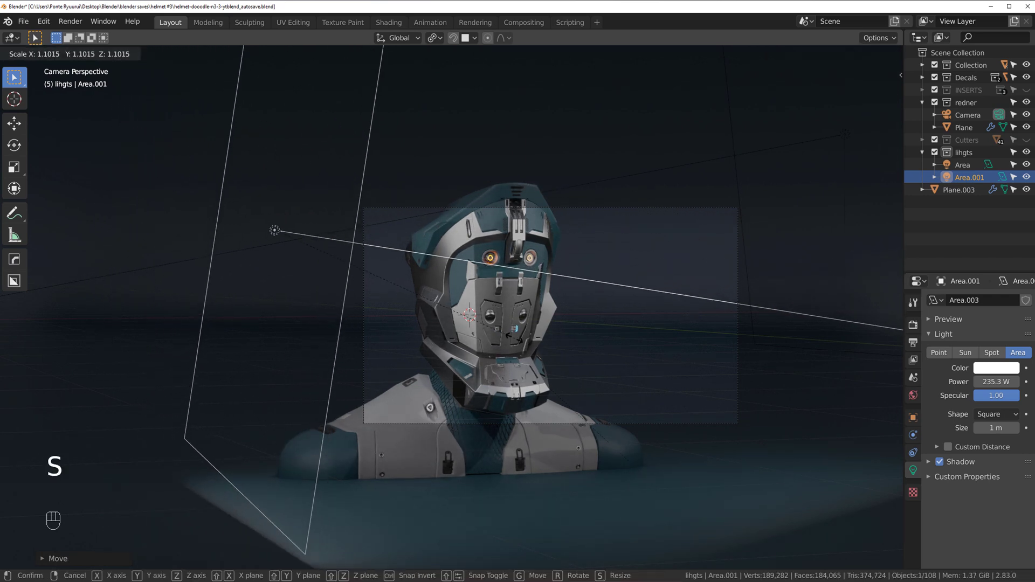
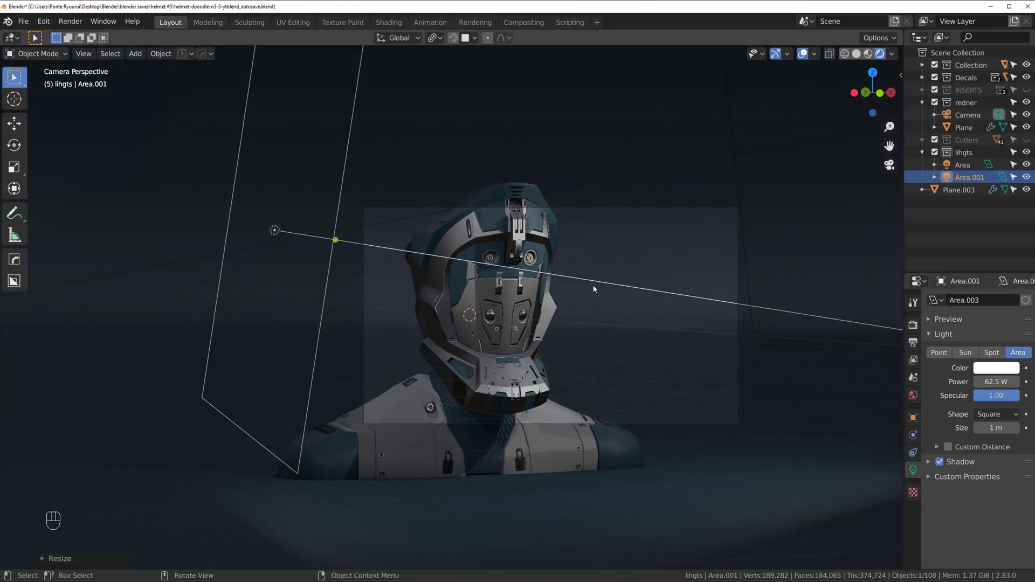
# - Zoom out and lower Area.001's power to 39.7 W
pyautogui.moveTo(561, 270); pyautogui.dragTo(545, 265)
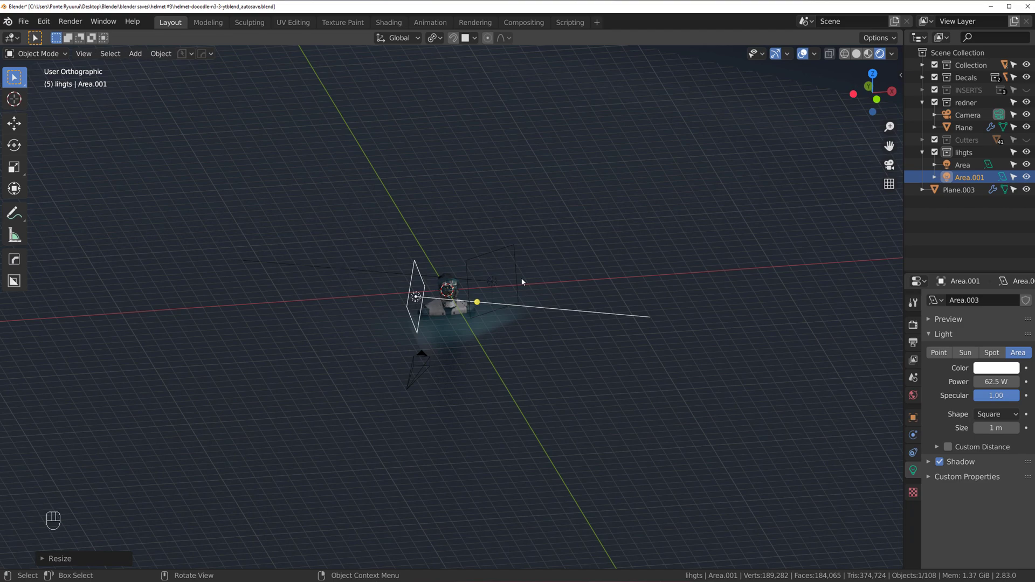
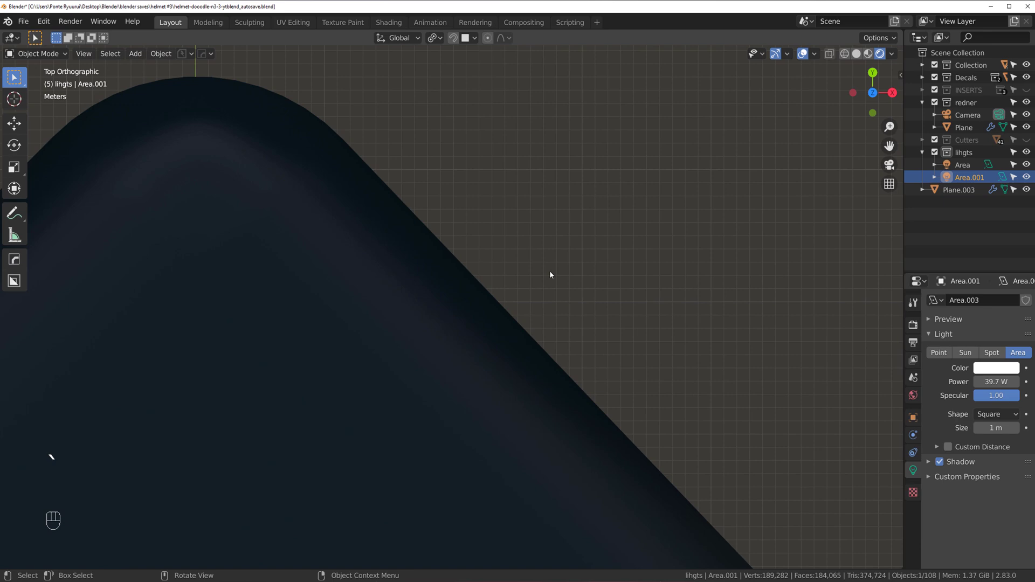
pyautogui.click(509, 202)
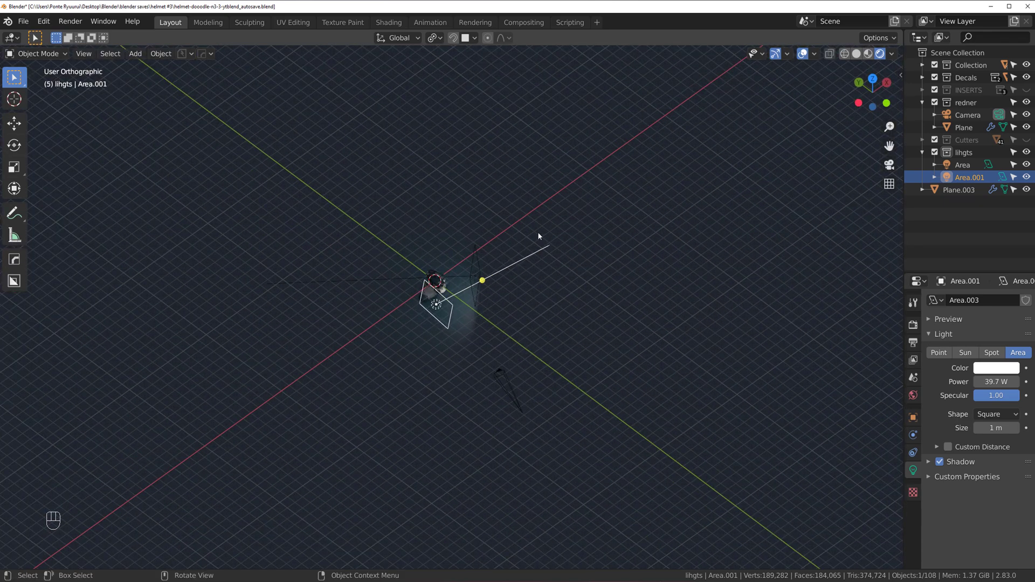
# - Add a spot light, raise it high above the helmet and tilt it down toward the head
pyautogui.press('shift+a')
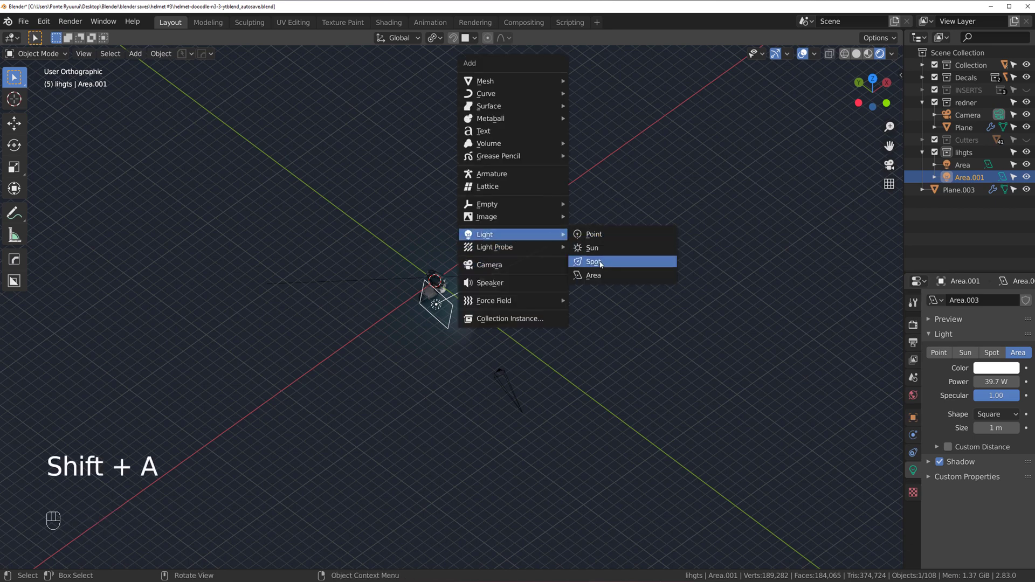
pyautogui.press('g')
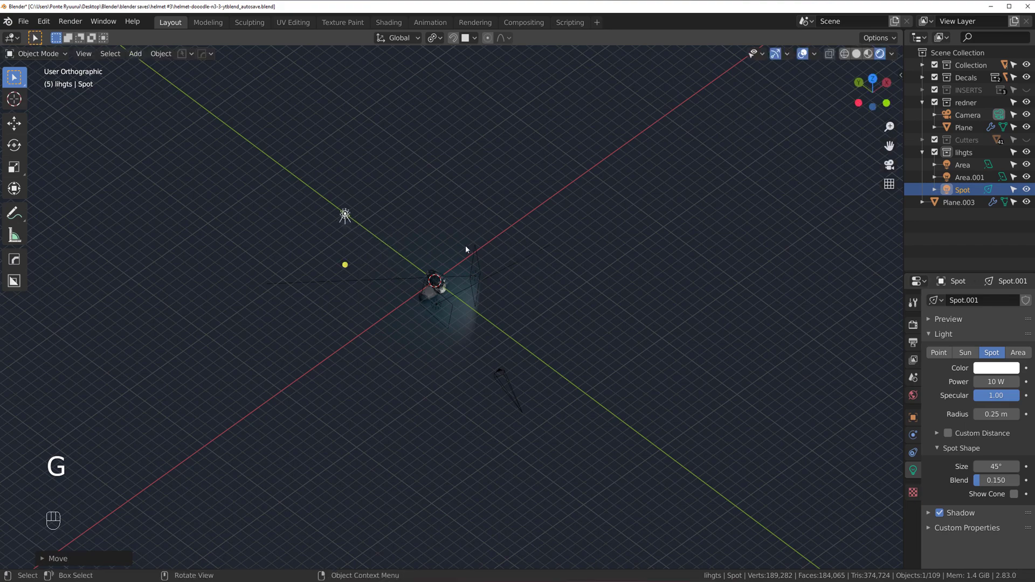
pyautogui.press('`')
pyautogui.click(514, 205)
pyautogui.moveTo(499, 227); pyautogui.dragTo(474, 193)
pyautogui.press('g')
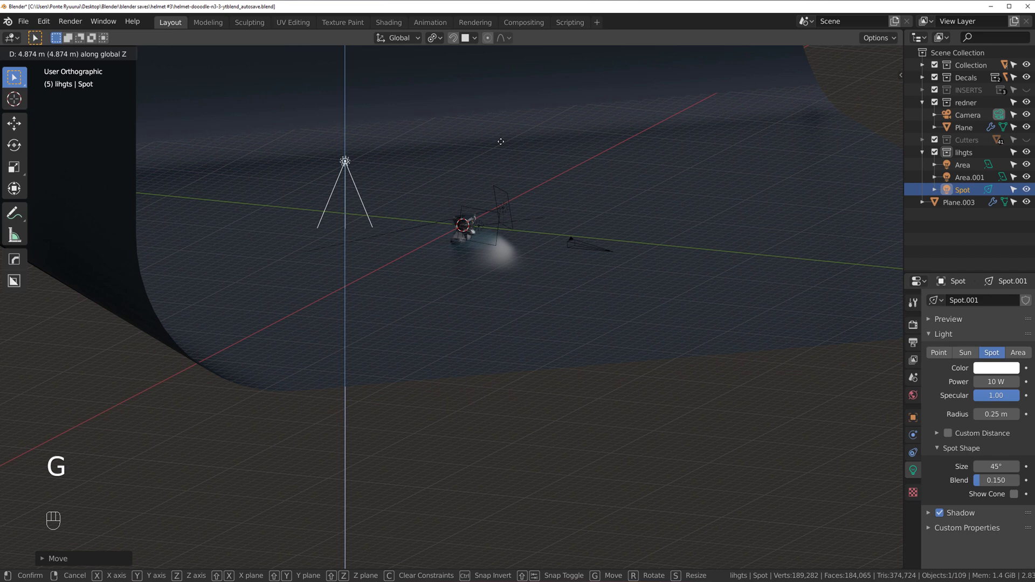
pyautogui.press('r')
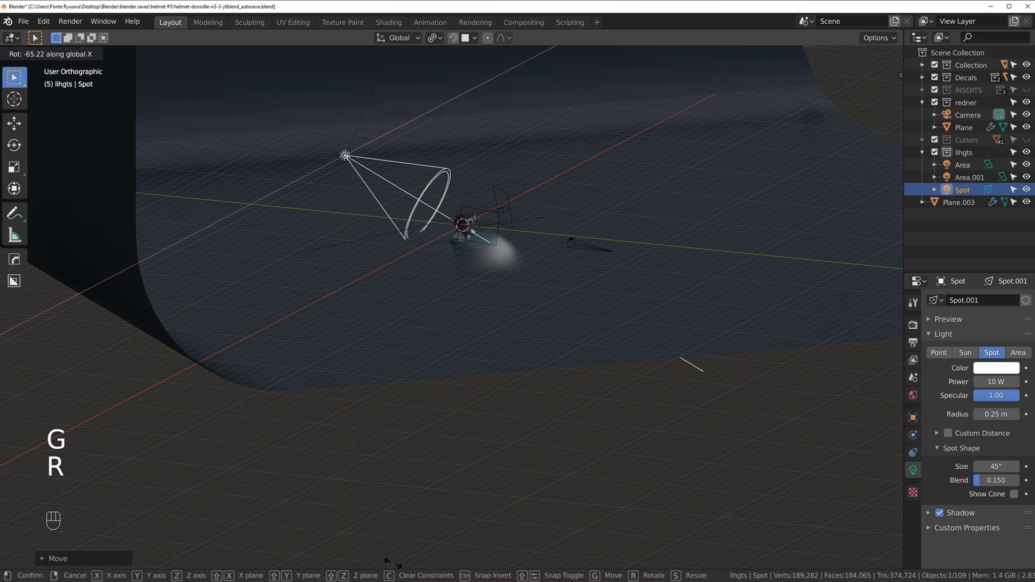
pyautogui.press('s')
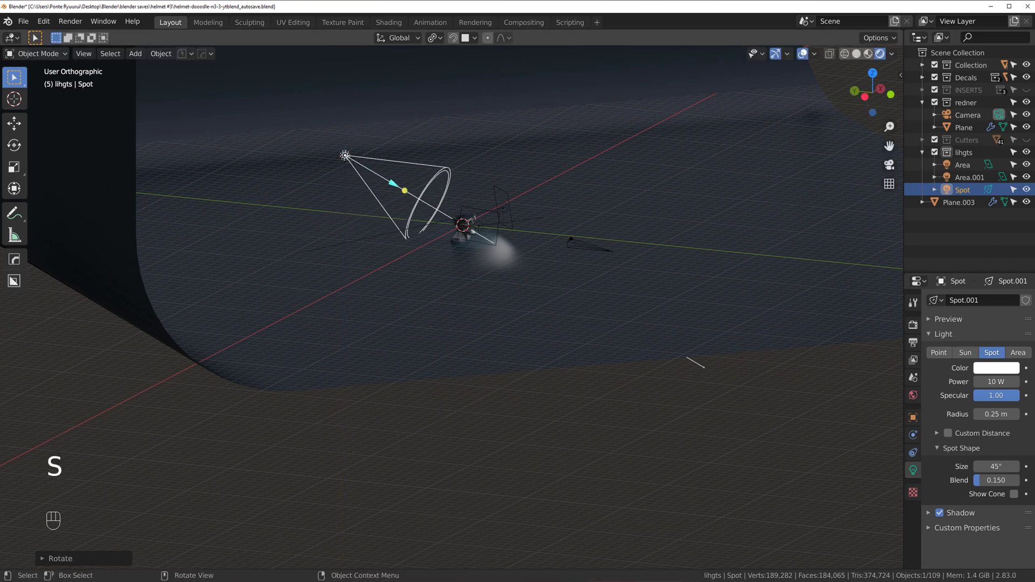
# - Narrow the spot's cone to 10.9°, undoing a stray softness change, and select the camera
pyautogui.press('s')
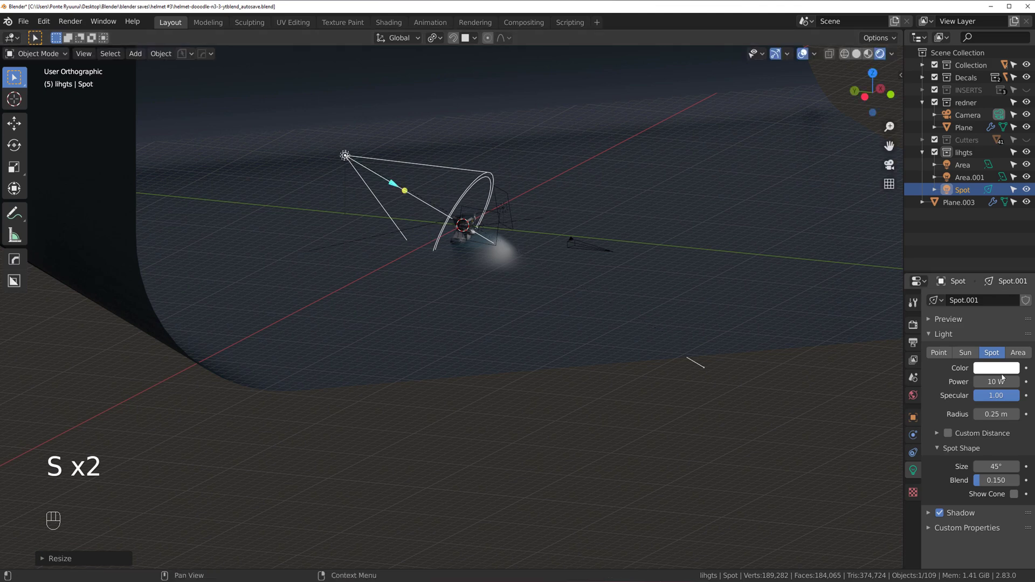
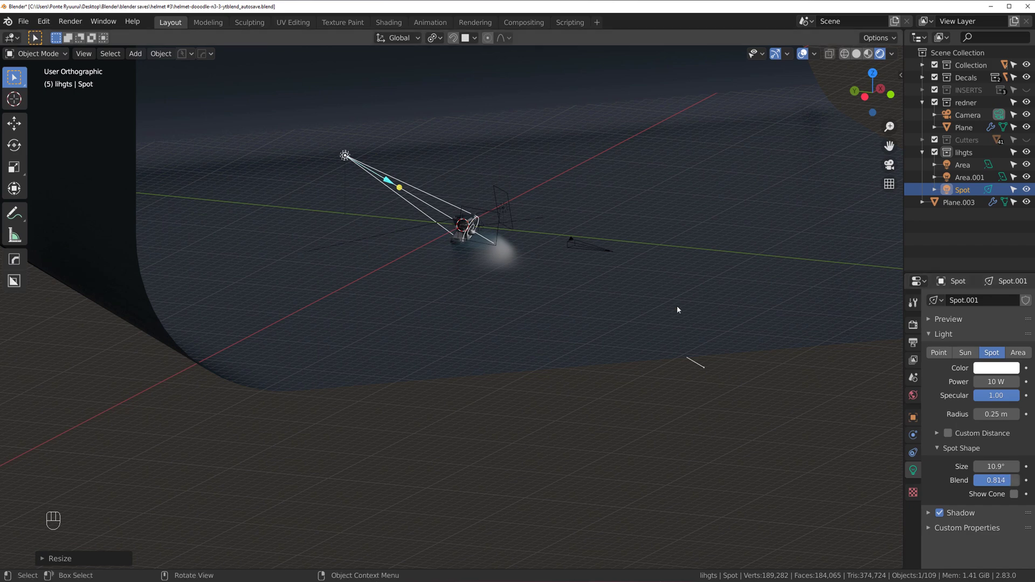
pyautogui.middleClick(552, 295)
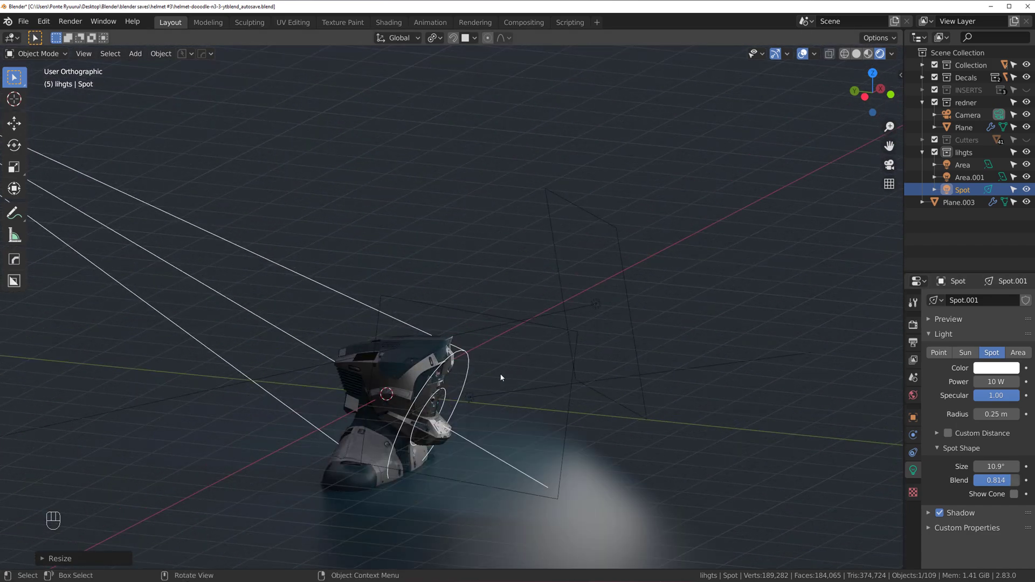
pyautogui.press('h')
pyautogui.press('g')
pyautogui.press('ctrl+z')
pyautogui.press('ctrl+z')
pyautogui.press('g')
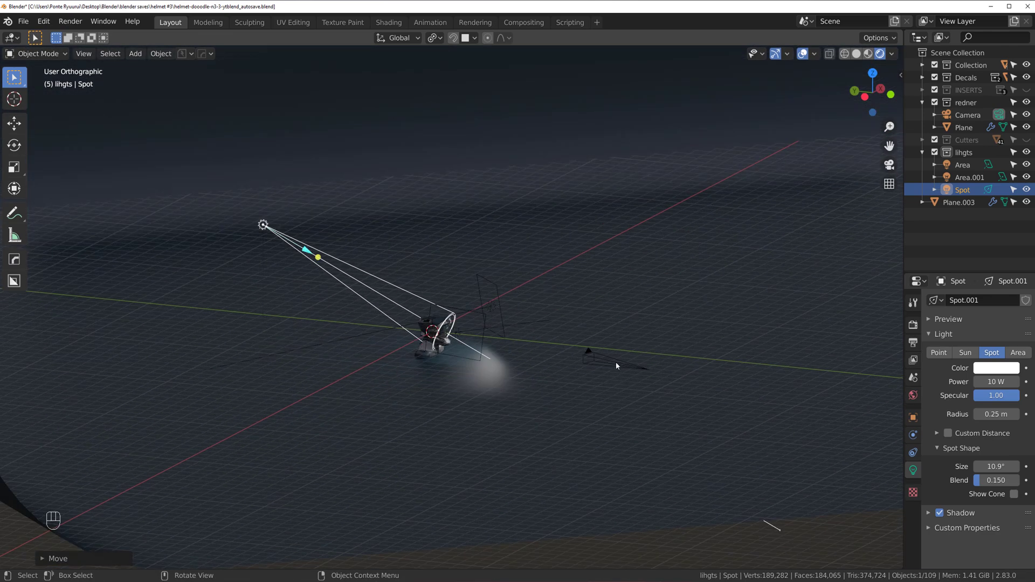
pyautogui.click(619, 366)
# - From the camera view, select the spot light above the helmet
pyautogui.press('ctrl+KP_0')
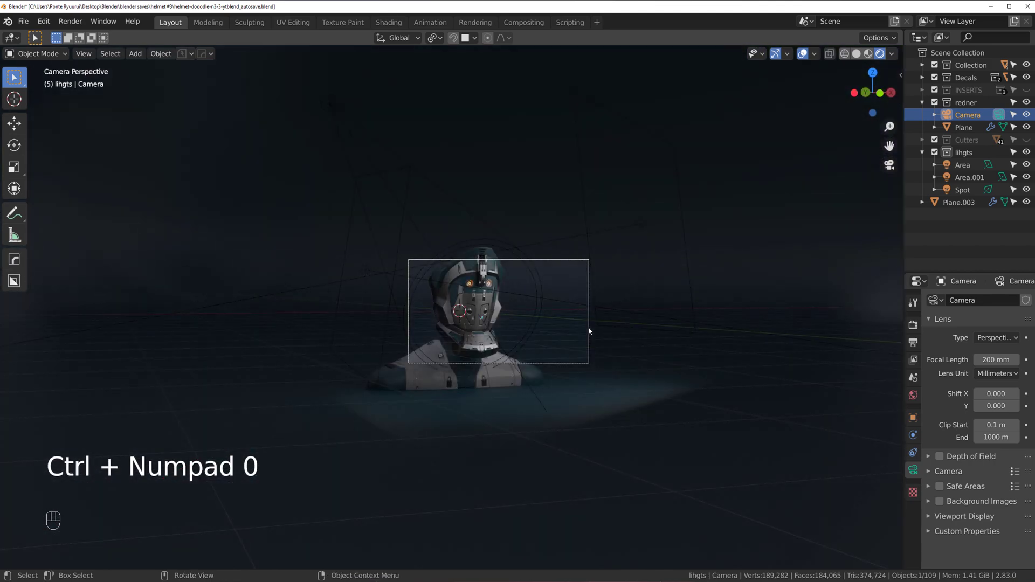
pyautogui.click(374, 138)
pyautogui.click(415, 191)
pyautogui.click(410, 191)
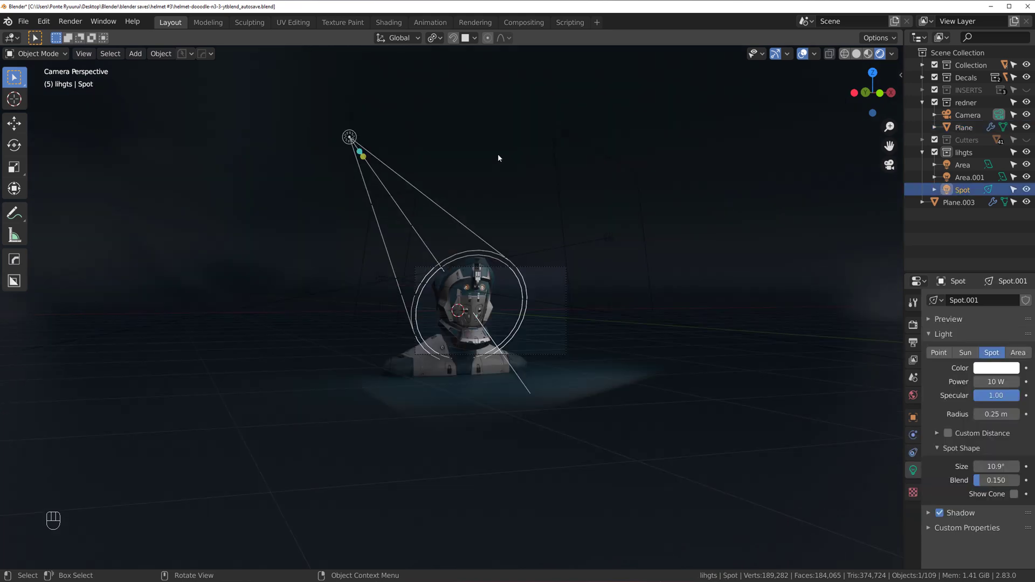
pyautogui.click(351, 130)
pyautogui.click(353, 136)
pyautogui.press('shift+s')
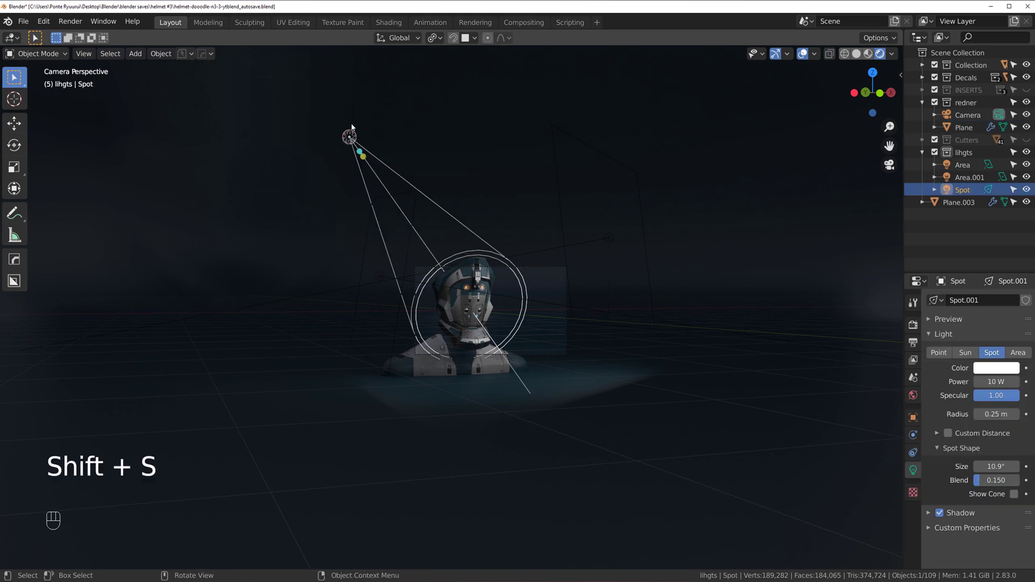
pyautogui.moveTo(436, 41); pyautogui.dragTo(501, 103)
# - Shift the spot light sideways along X and rotate it around Z so its beam falls on the helmet
pyautogui.press('g')
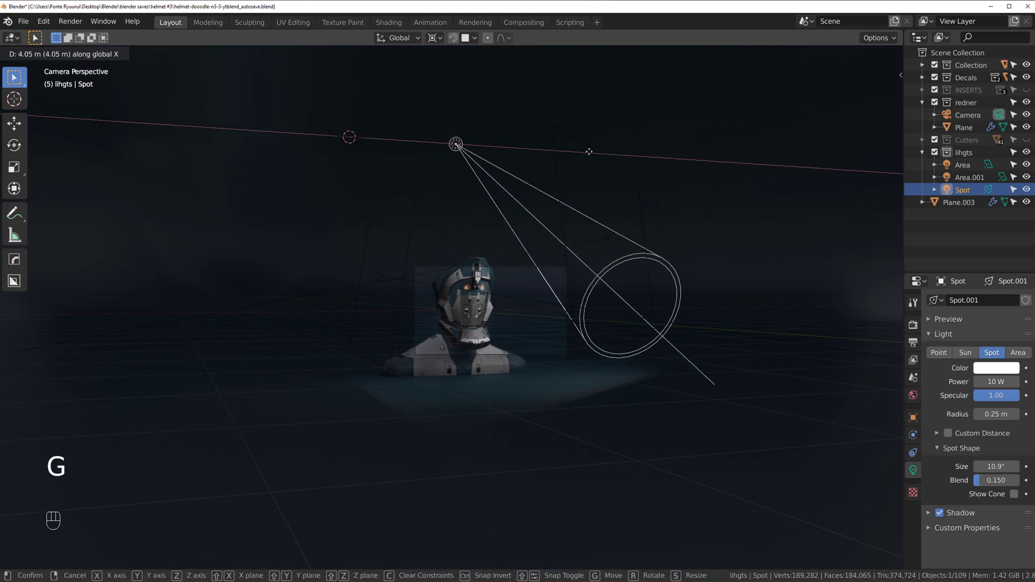
pyautogui.press('r')
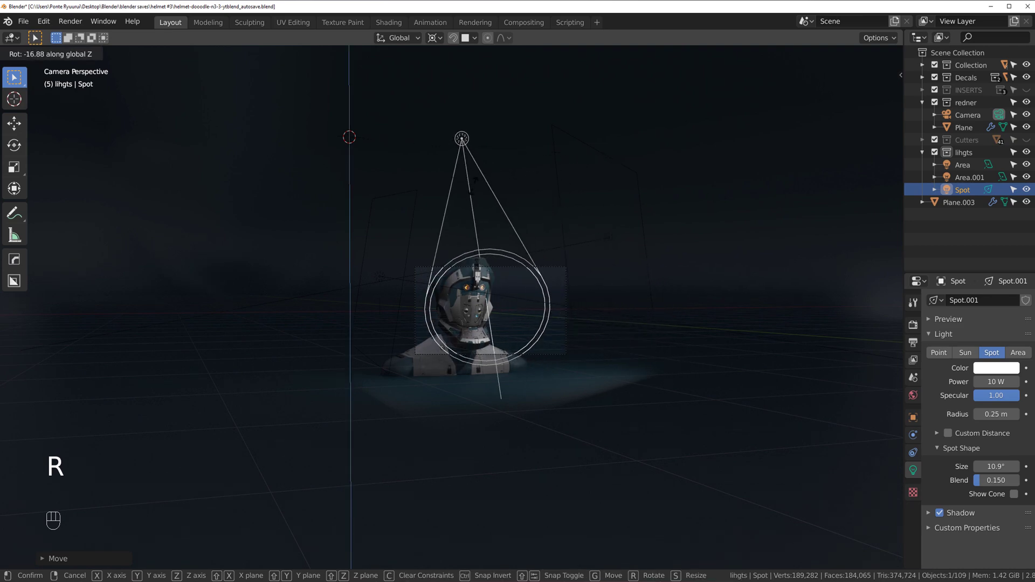
pyautogui.click(514, 273)
pyautogui.click(439, 378)
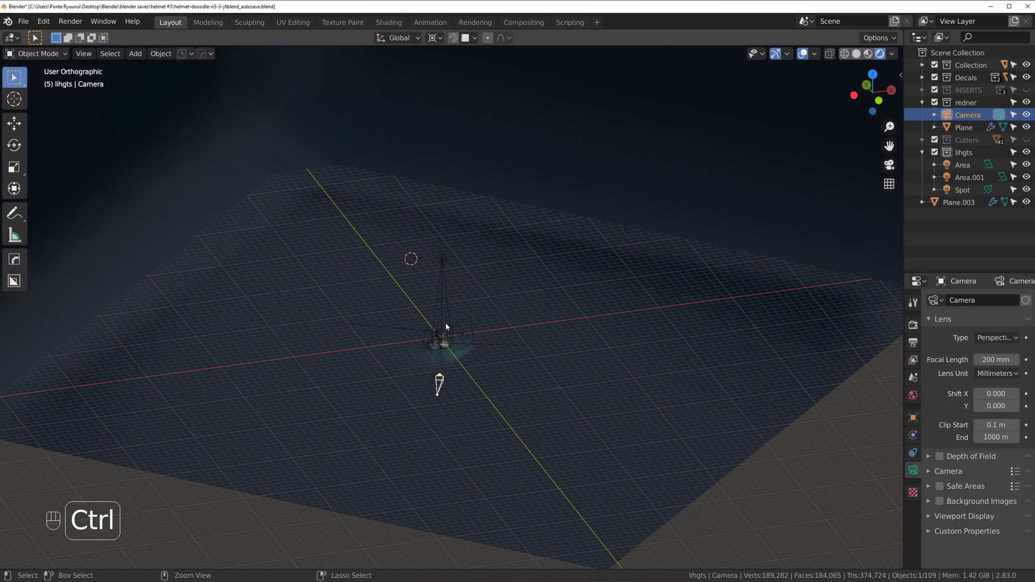
# - From the camera view, nudge the spot light so its cone encircles the helmet's face
pyautogui.press('ctrl+KP_0')
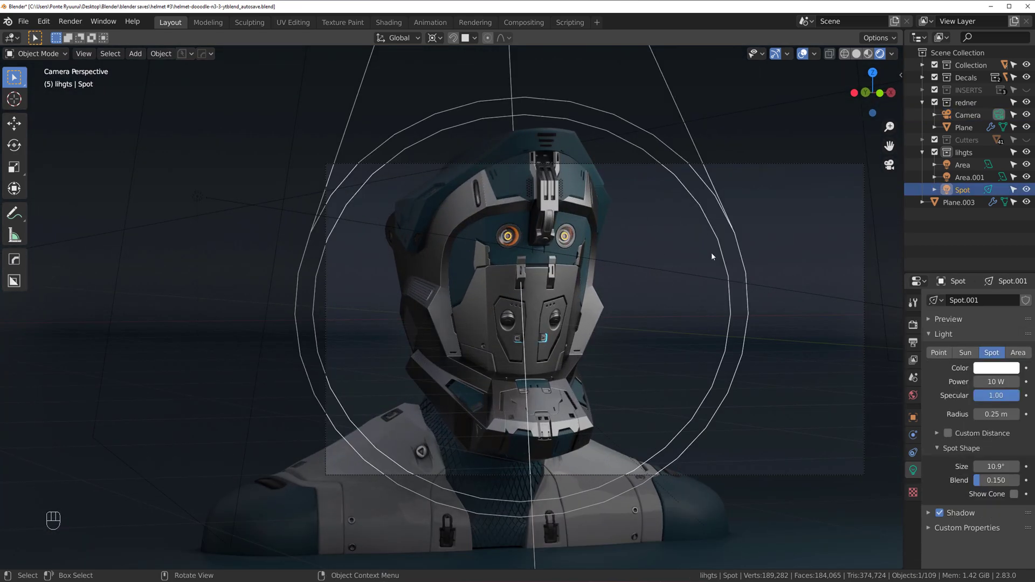
pyautogui.press('g')
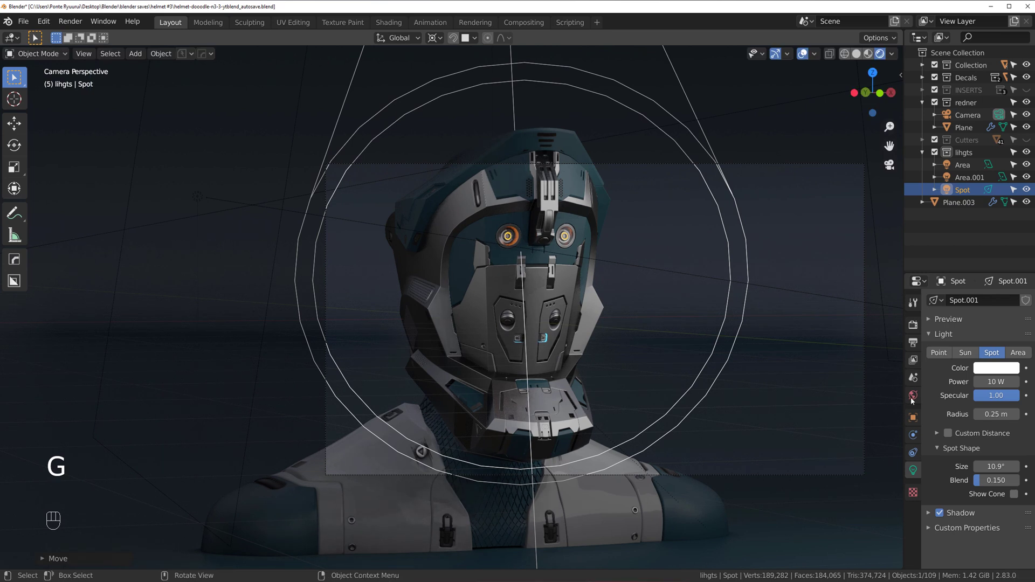
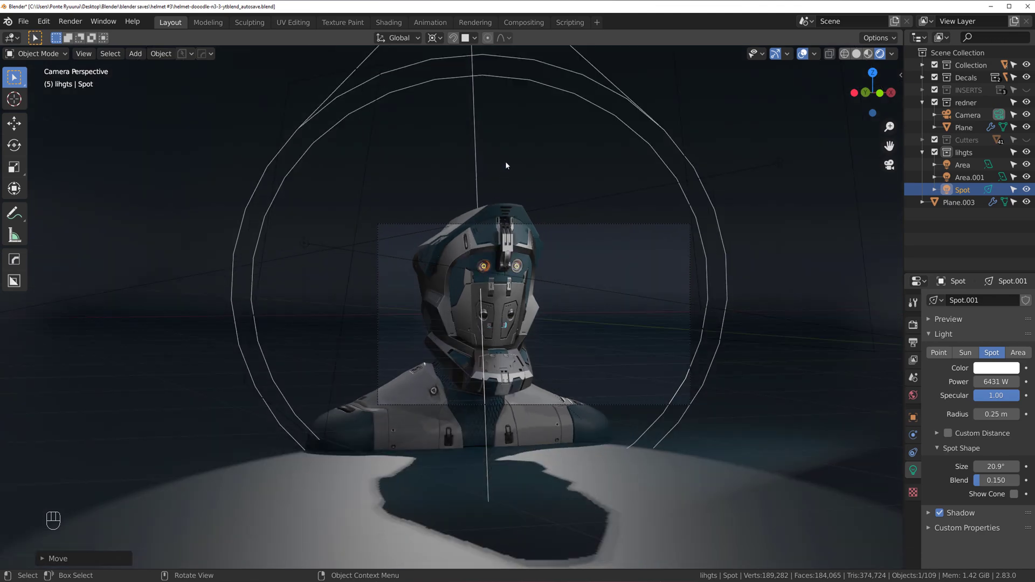
# - Move the spot light along X, trackball-rotate it to re-aim, then spin it around the vertical axis
pyautogui.press('g')
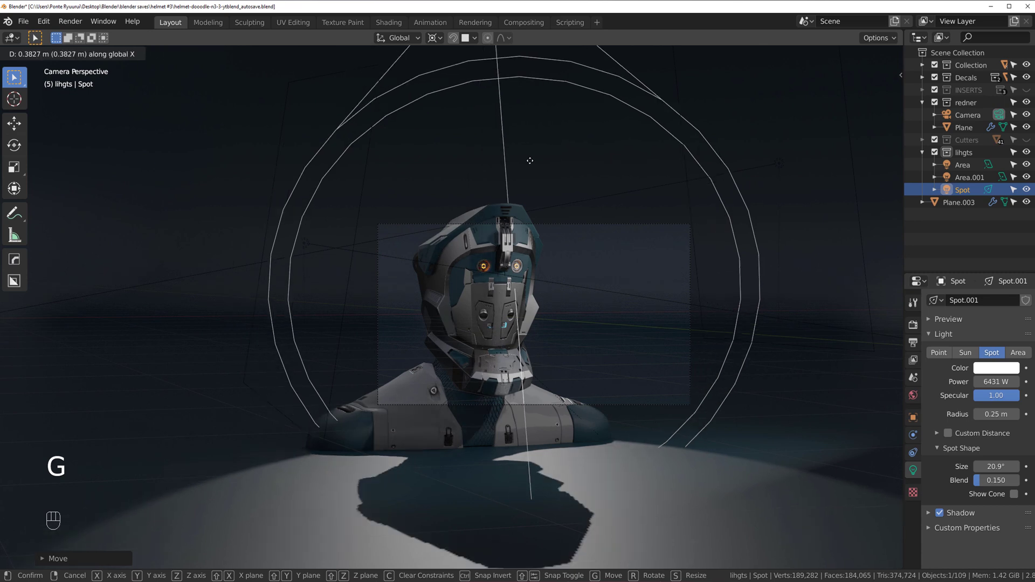
pyautogui.press('r')
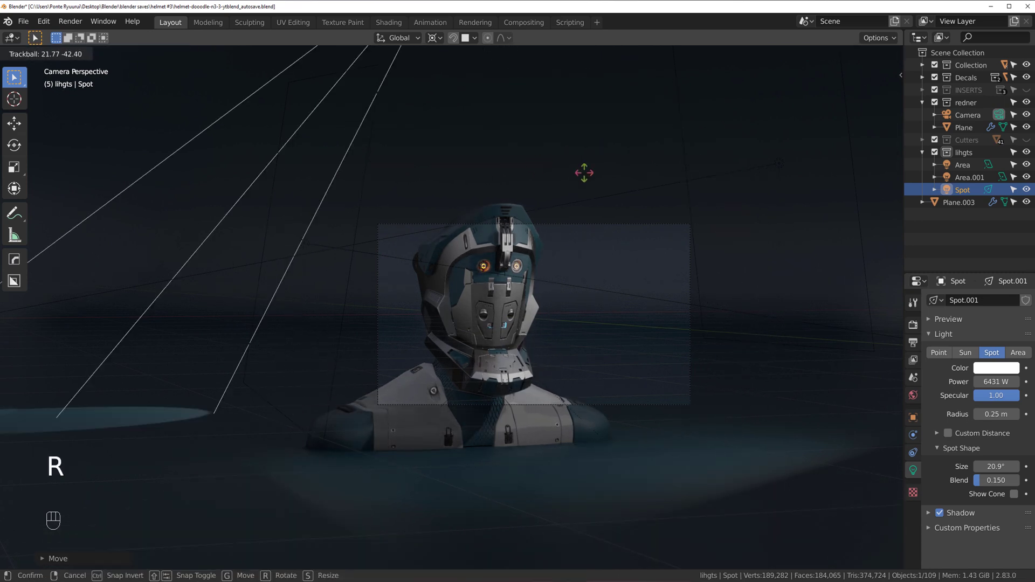
pyautogui.press('r')
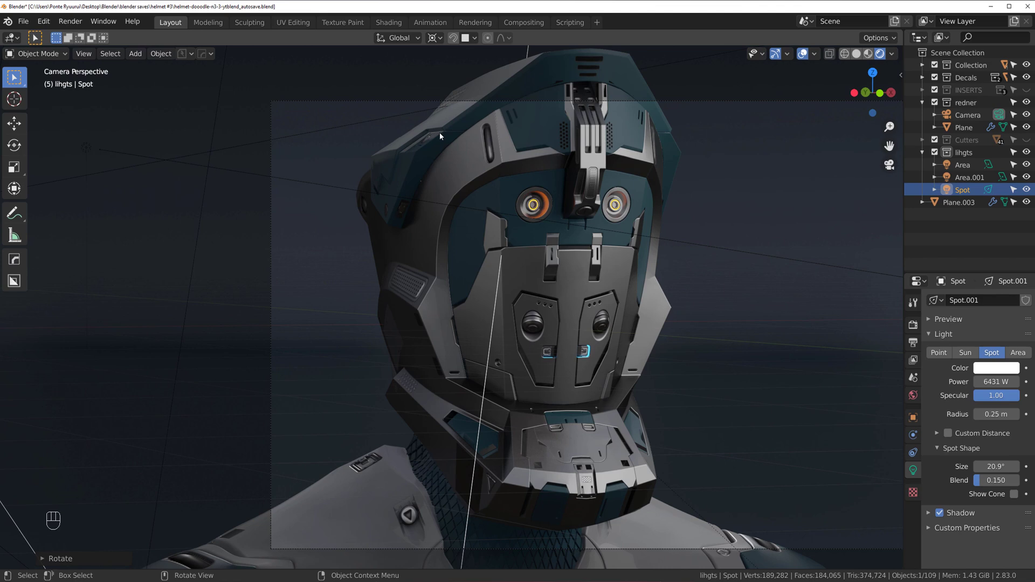
pyautogui.moveTo(509, 202); pyautogui.dragTo(482, 199)
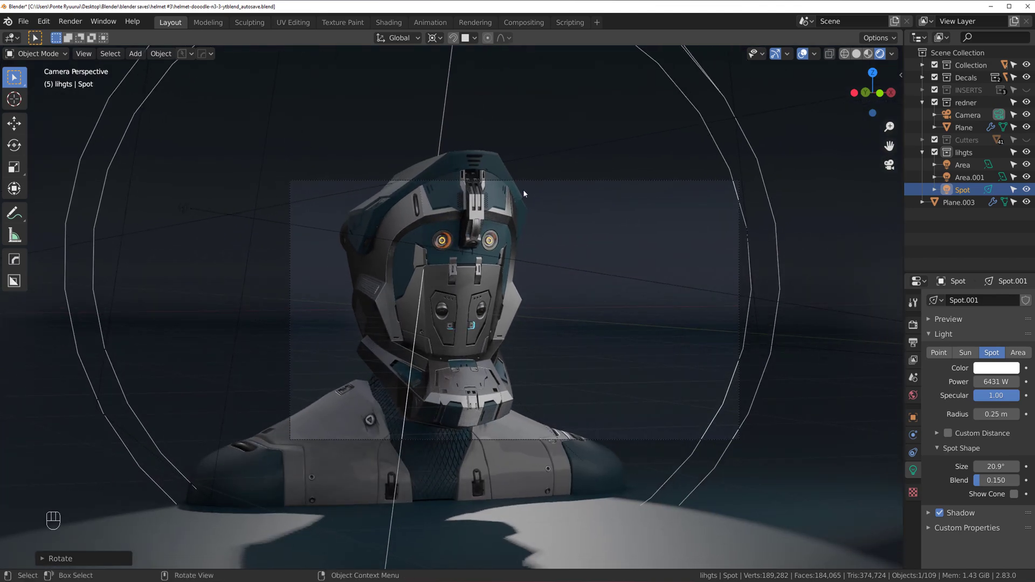
pyautogui.press('g')
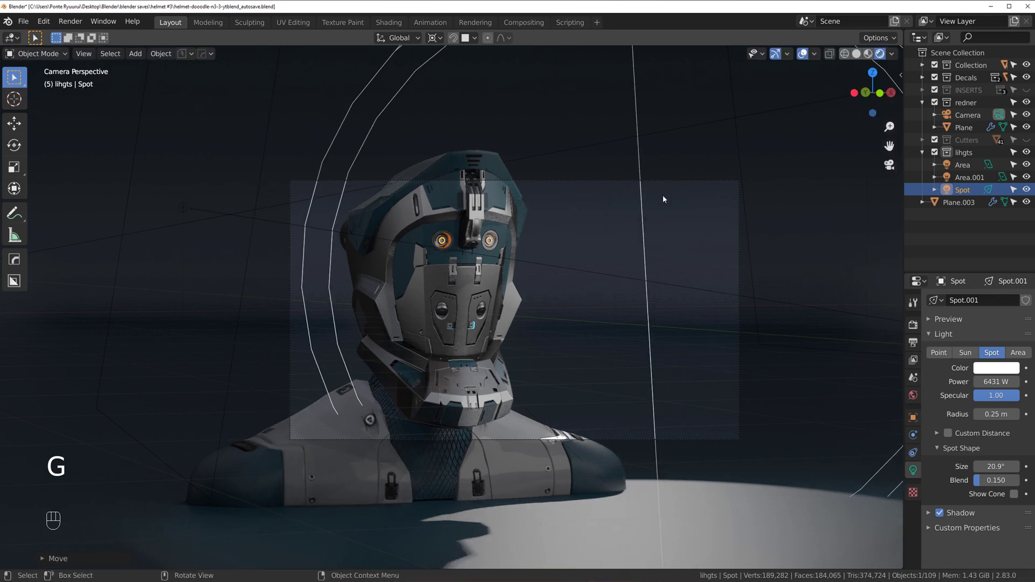
pyautogui.press('r')
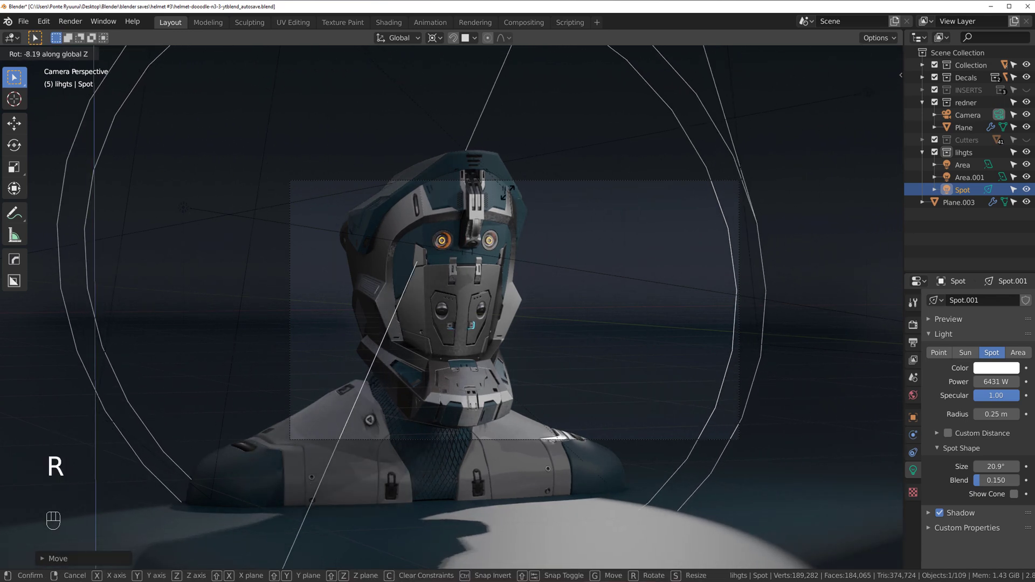
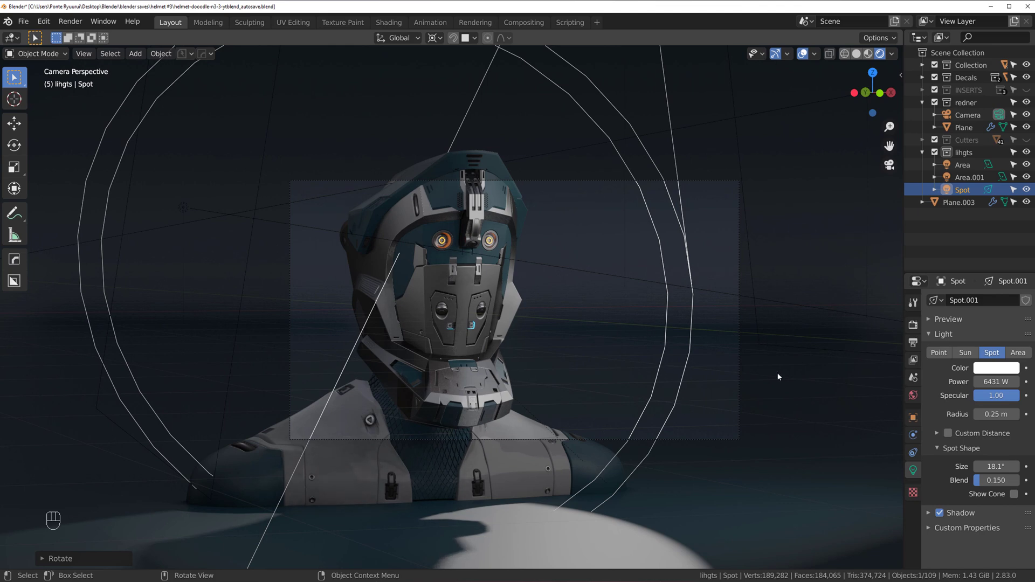
# - Orbit to look down on the helmet from above and select the scene camera
pyautogui.moveTo(414, 301); pyautogui.dragTo(658, 311)
pyautogui.moveTo(574, 237); pyautogui.dragTo(622, 237)
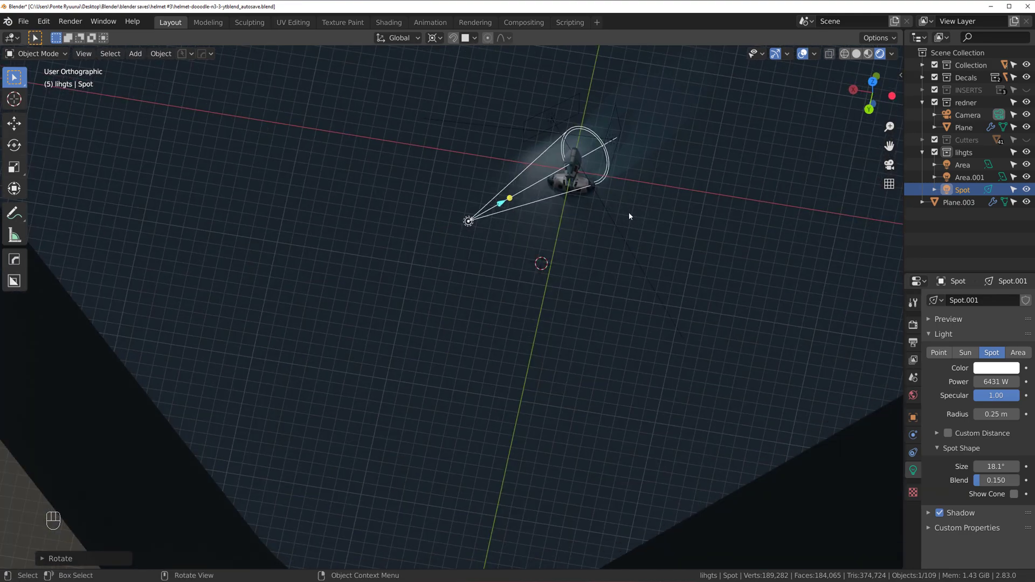
pyautogui.middleClick(492, 340)
pyautogui.moveTo(473, 341); pyautogui.dragTo(461, 332)
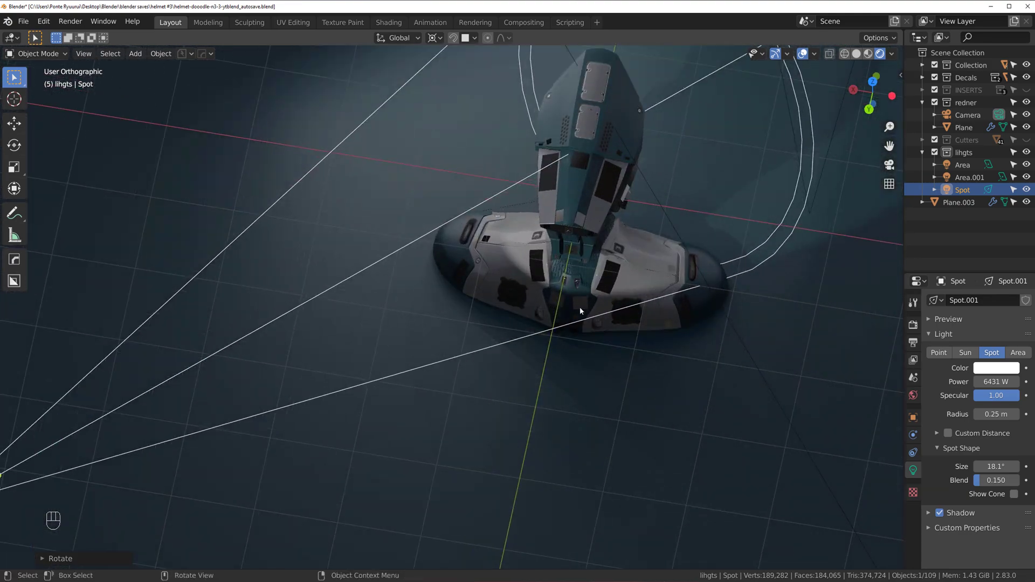
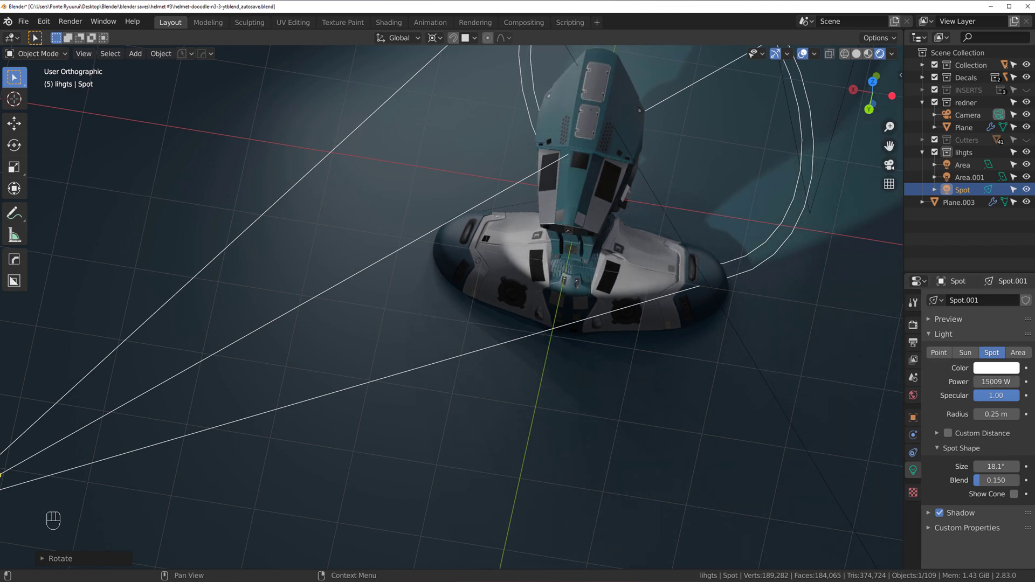
pyautogui.click(590, 311)
pyautogui.middleClick(579, 258)
pyautogui.moveTo(566, 255); pyautogui.dragTo(570, 264)
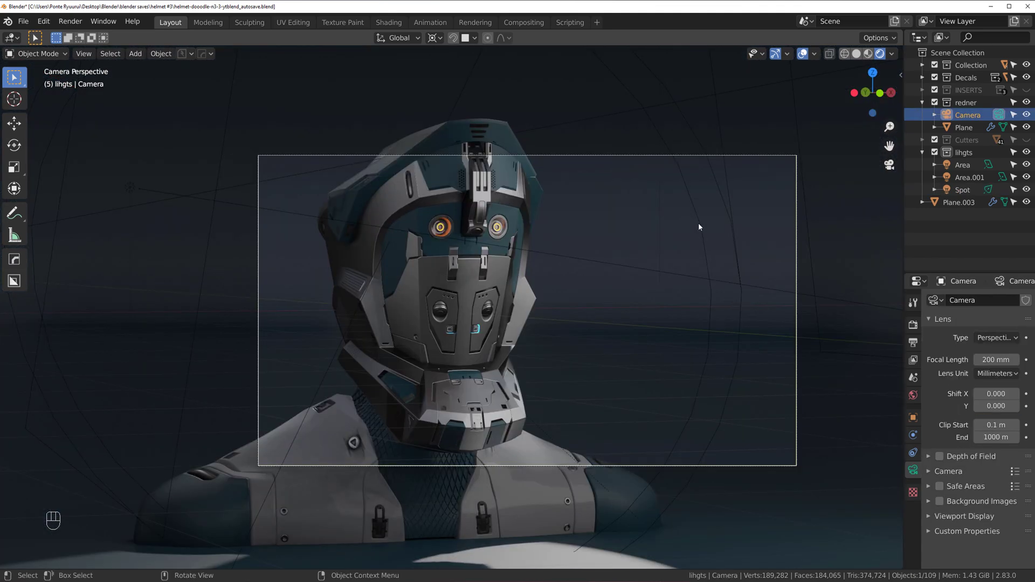
# - Select the spot light, toggle its visibility to compare, and shrink it slightly
pyautogui.click(705, 225)
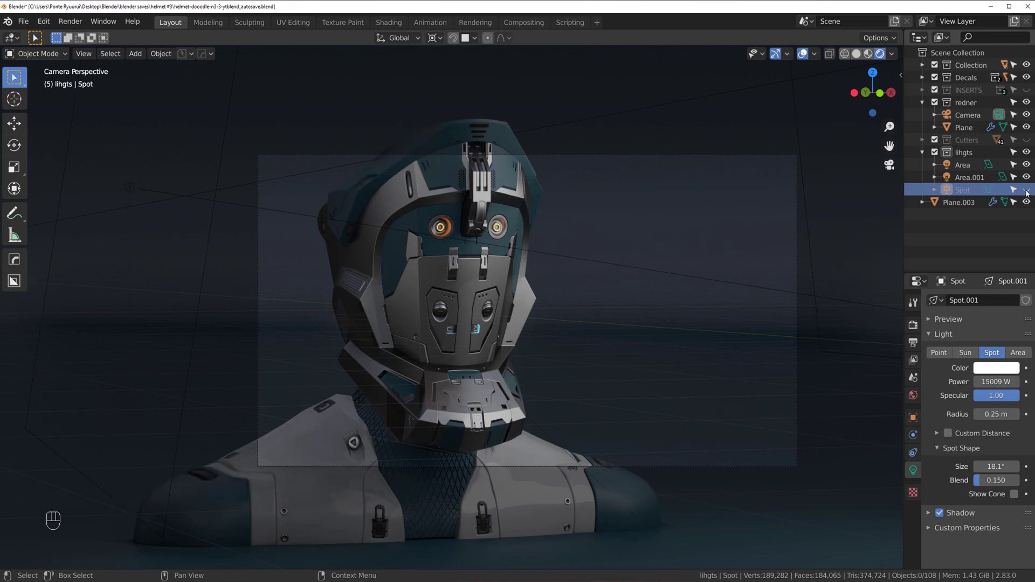
pyautogui.click(1029, 193)
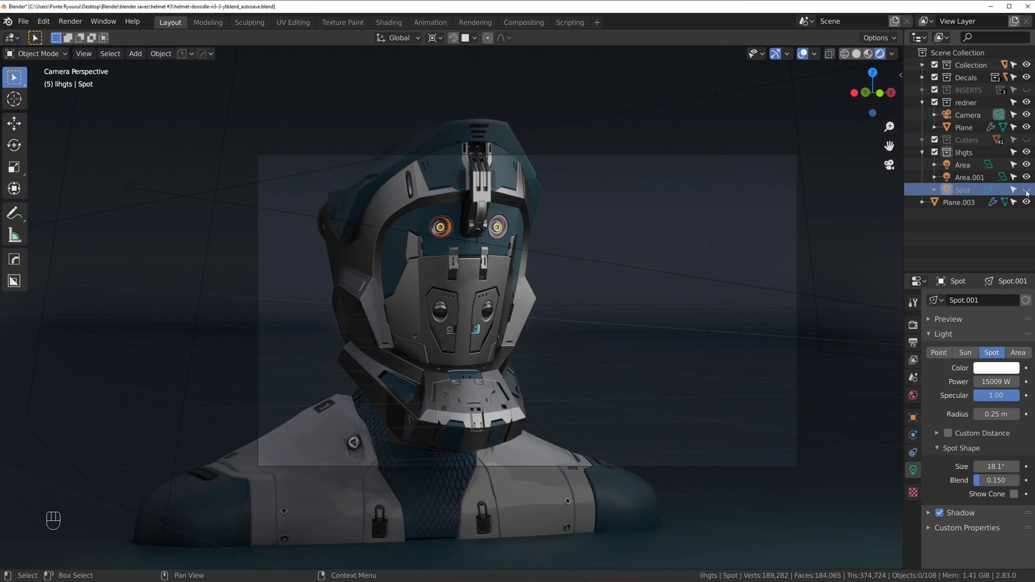
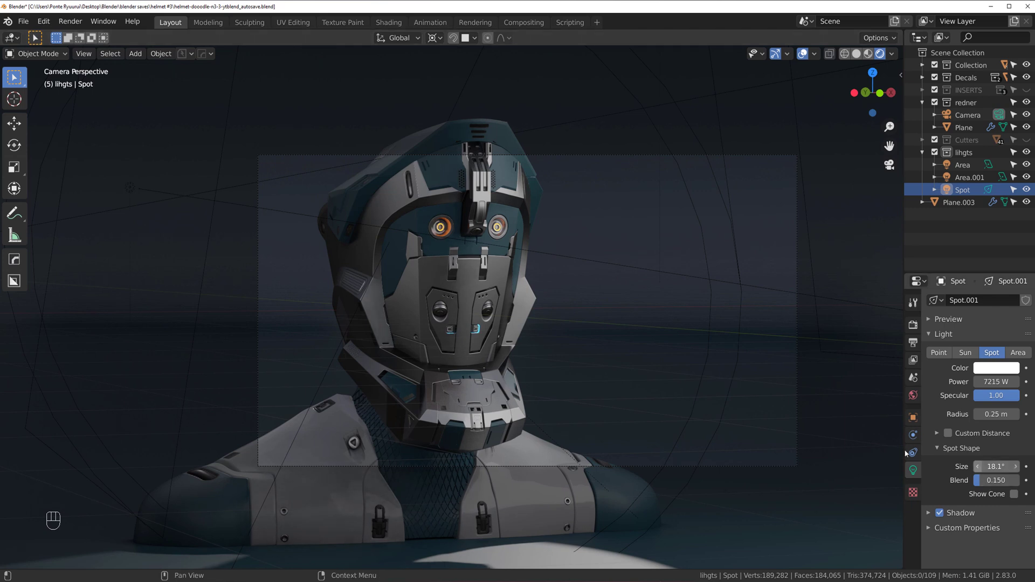
pyautogui.press('s')
pyautogui.click(714, 326)
pyautogui.press('s')
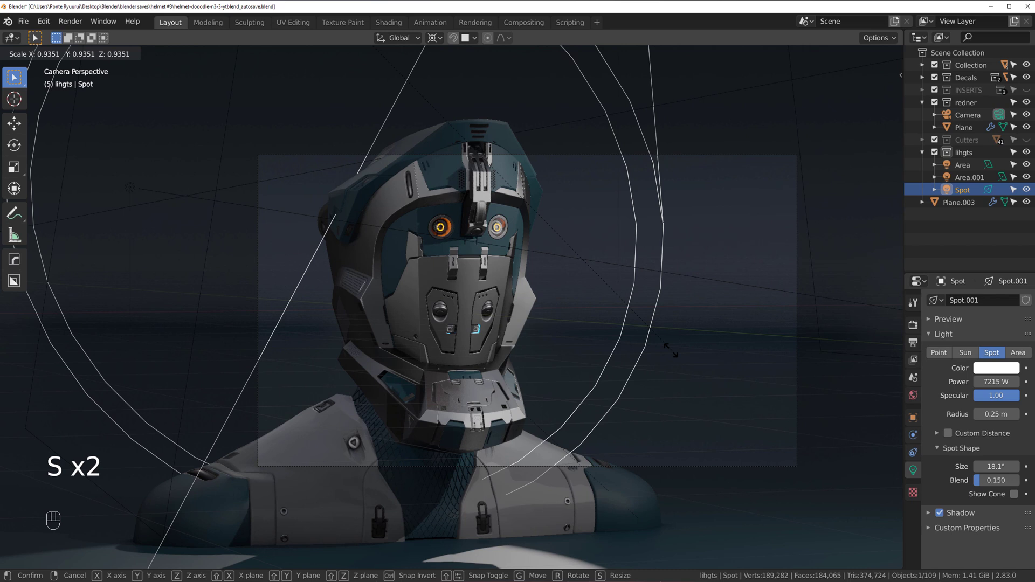
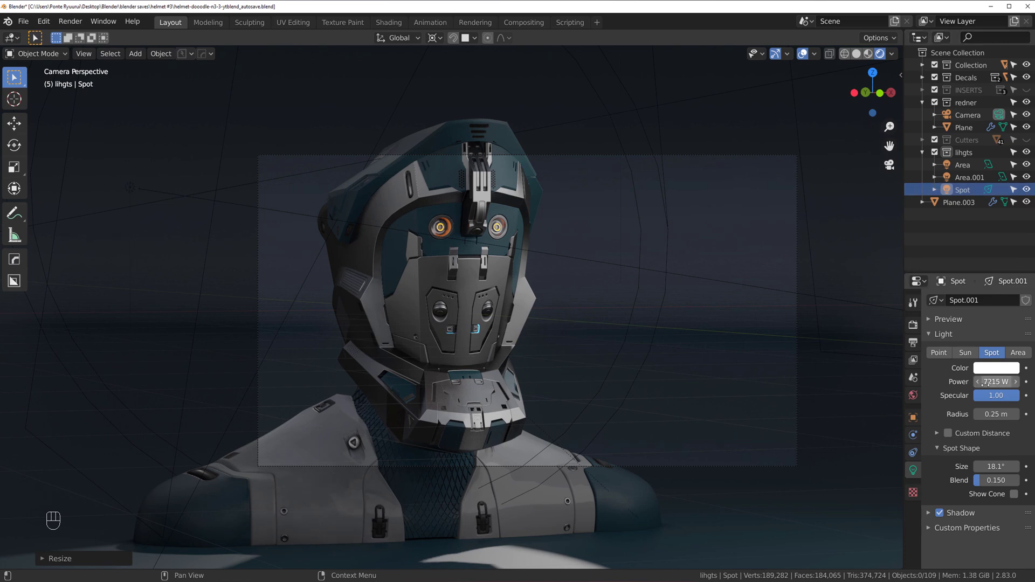
# - Rotate the spot light around the vertical axis, checking it in wireframe, solid and material preview
pyautogui.press('r')
pyautogui.press('x')
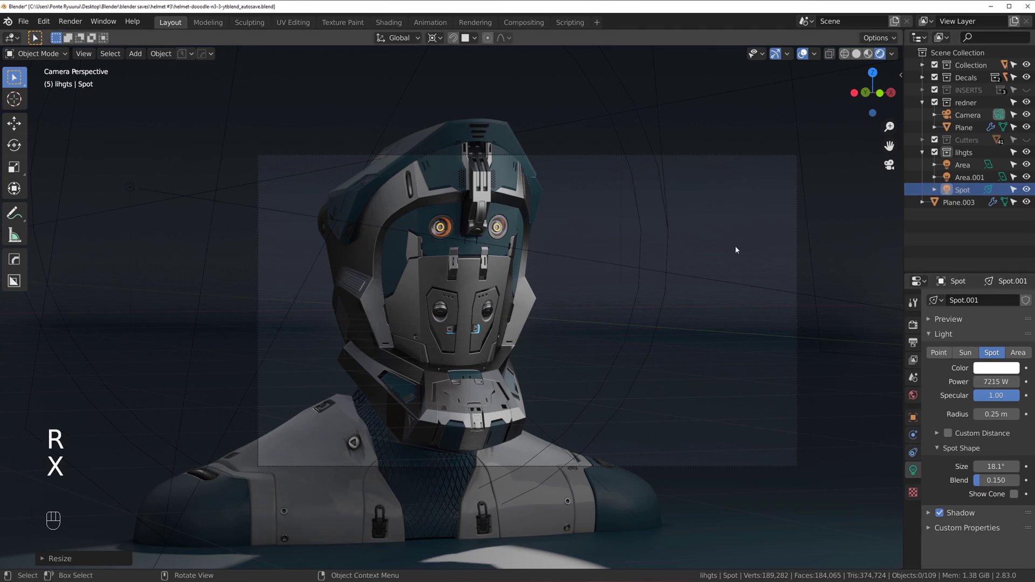
pyautogui.press('r')
pyautogui.press('z')
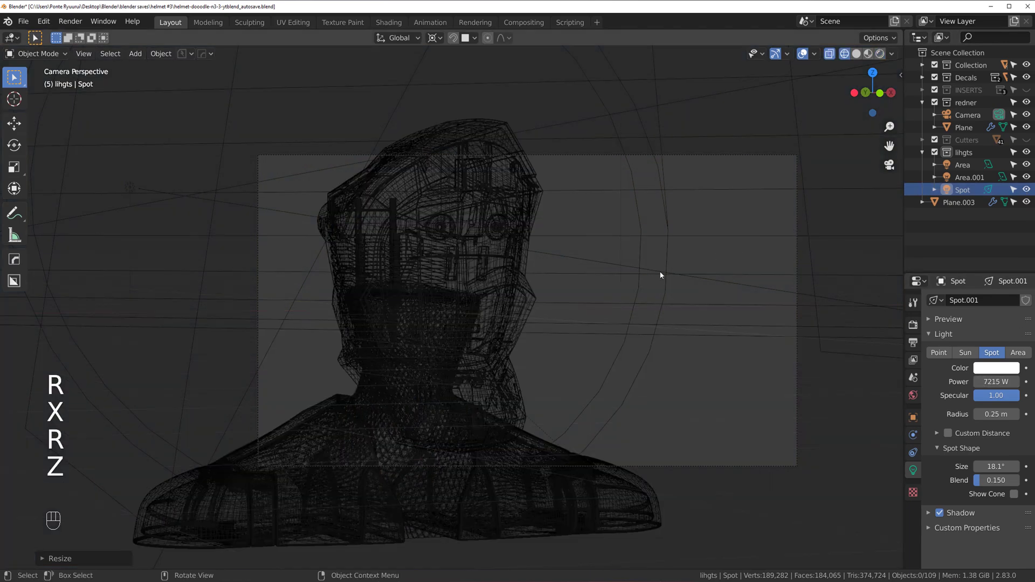
pyautogui.press('shift+z')
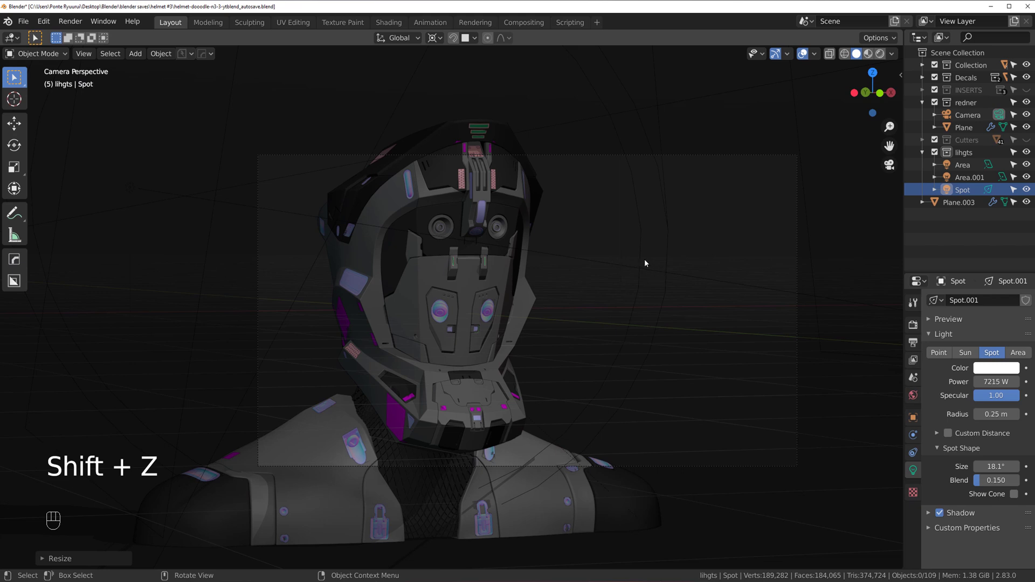
pyautogui.click(643, 259)
pyautogui.moveTo(873, 70); pyautogui.dragTo(705, 262)
pyautogui.press('r')
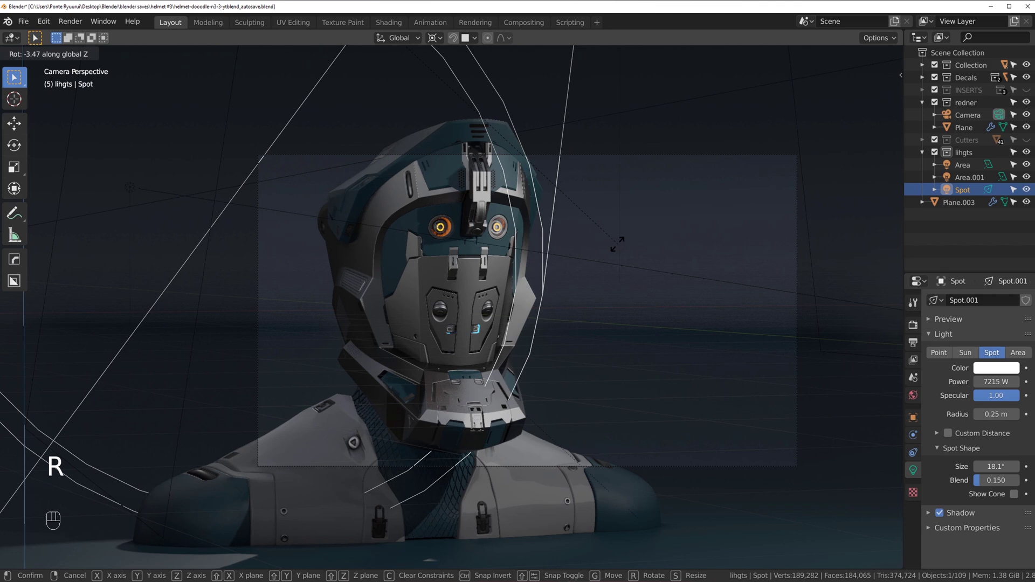
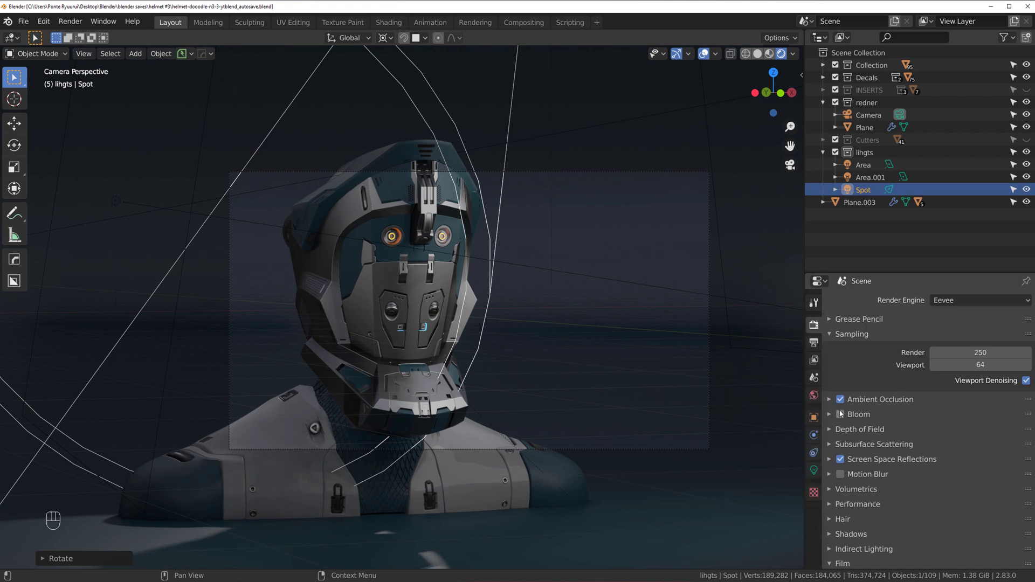
# - Expand a panel in the Render Properties to reach the engine and sampling settings
pyautogui.click(833, 319)
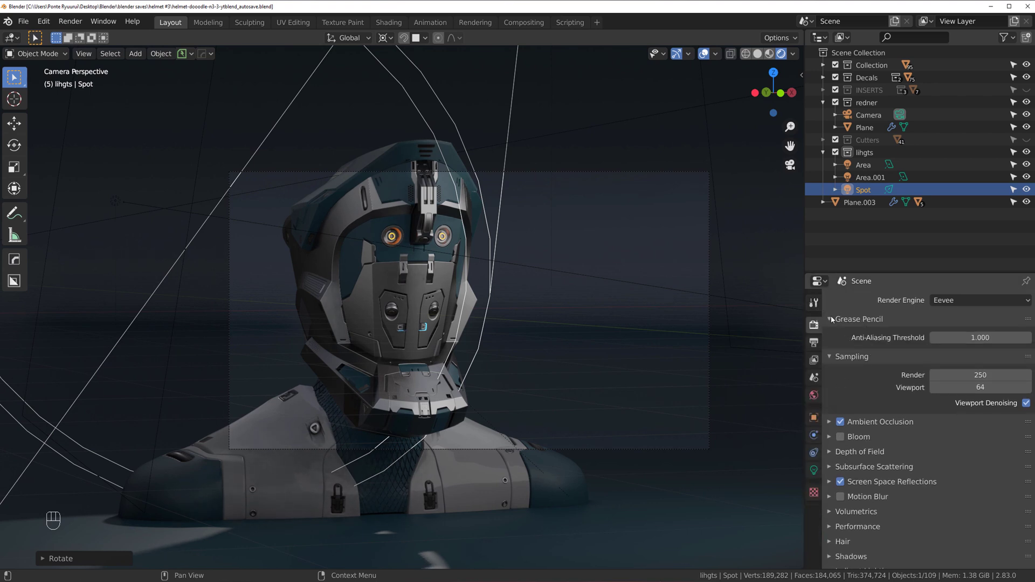
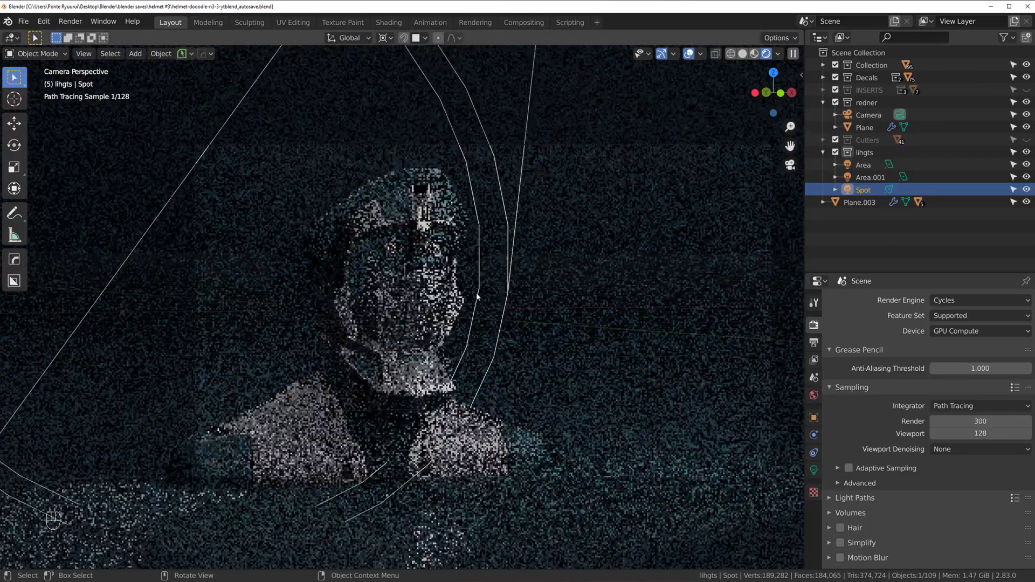
# - Pan across the helmet for an overview of the scene
pyautogui.moveTo(558, 261); pyautogui.dragTo(463, 266)
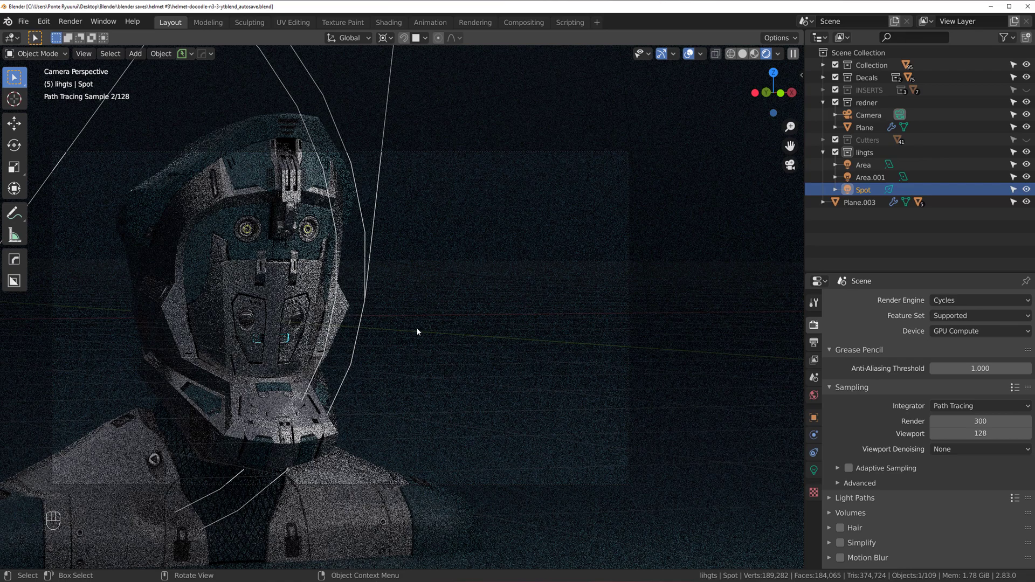
pyautogui.middleClick(339, 419)
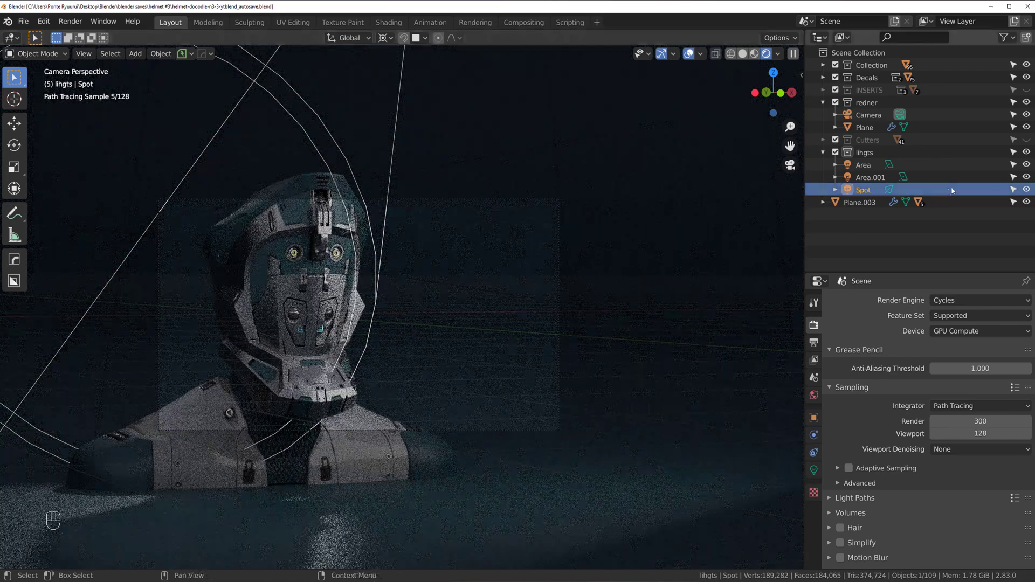
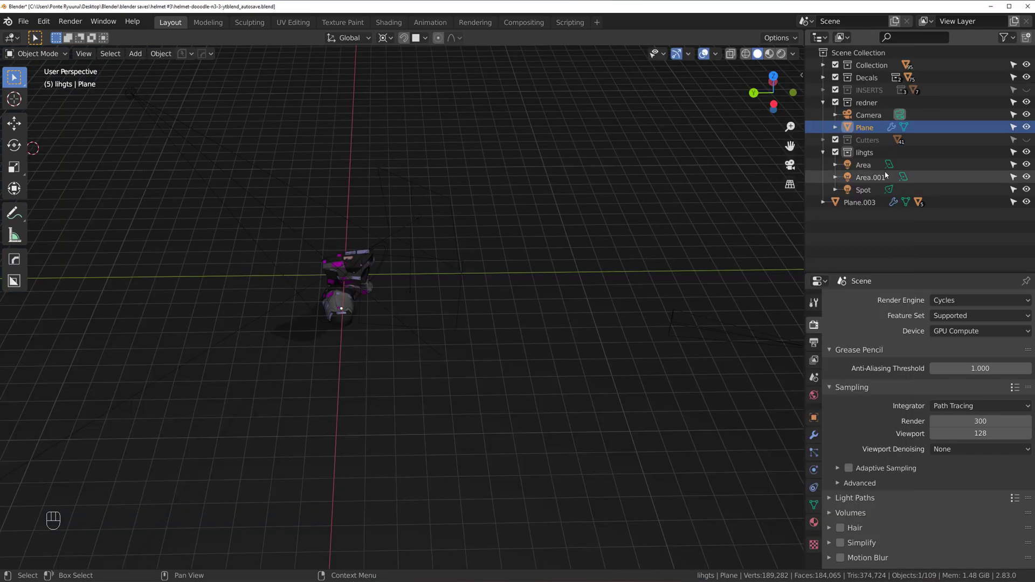
# - Move the Area.001 light closer to the helmet and rotate it to face the helmet
pyautogui.click(888, 174)
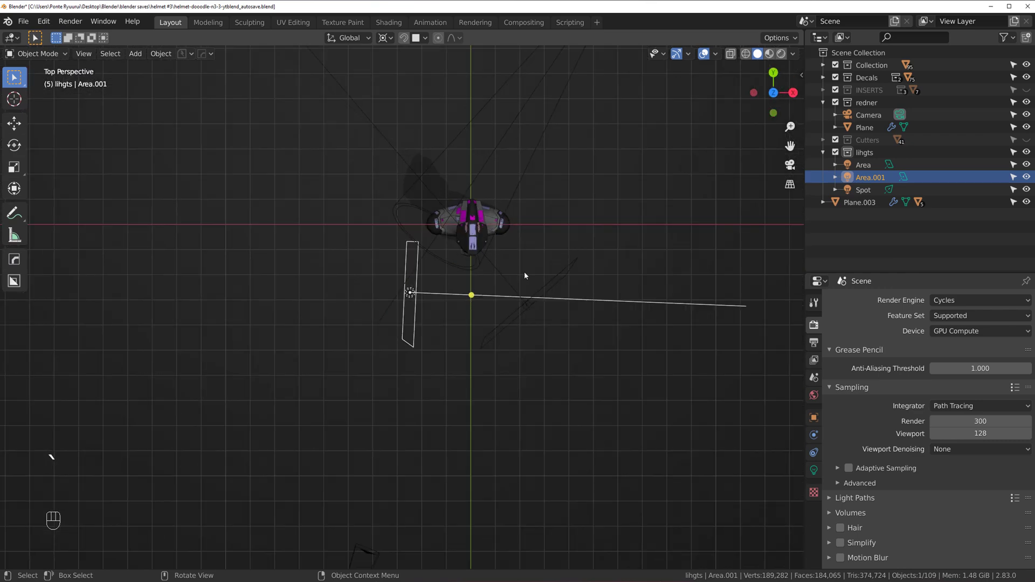
pyautogui.press('g')
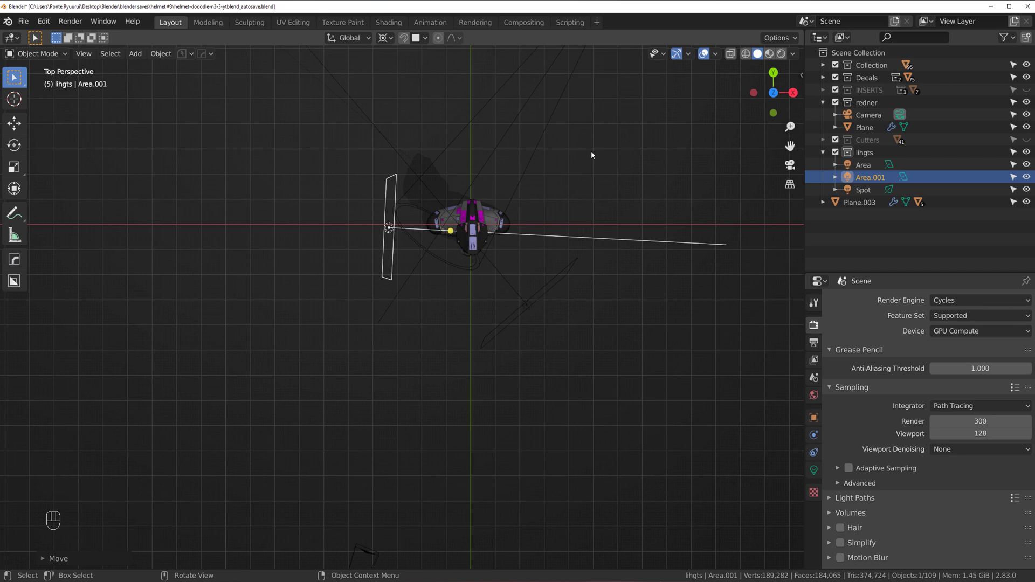
pyautogui.press('r')
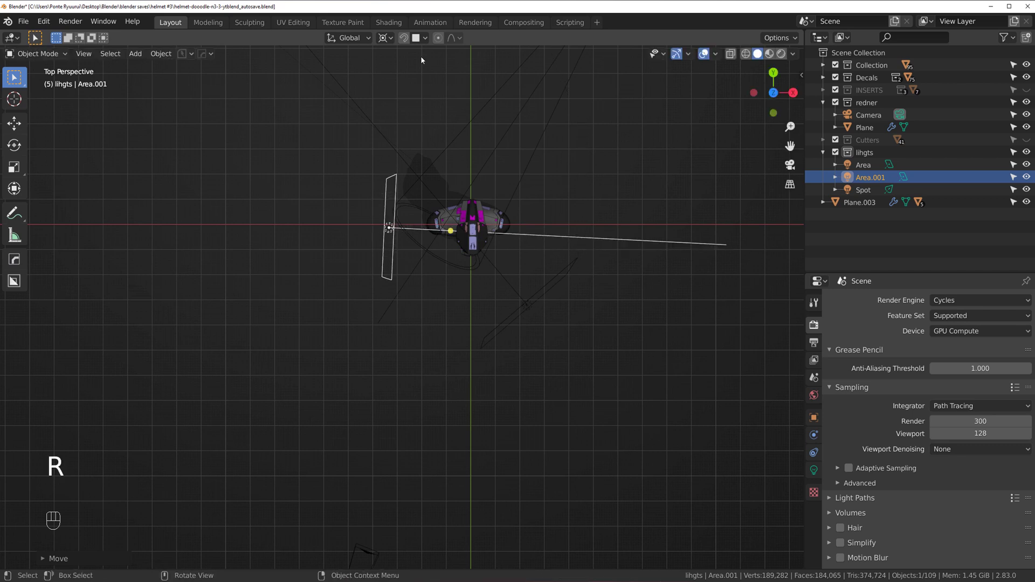
pyautogui.moveTo(386, 45); pyautogui.dragTo(419, 83)
pyautogui.press('r')
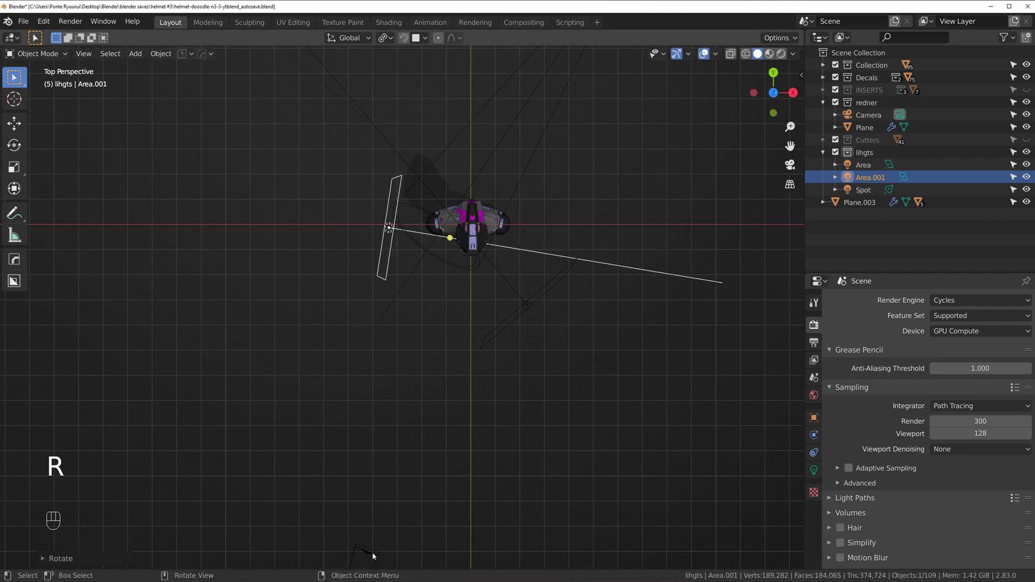
# - Frame the helmet through the camera, then orbit out to preview the whole Cycles-lit scene
pyautogui.press('ctrl+KP_0')
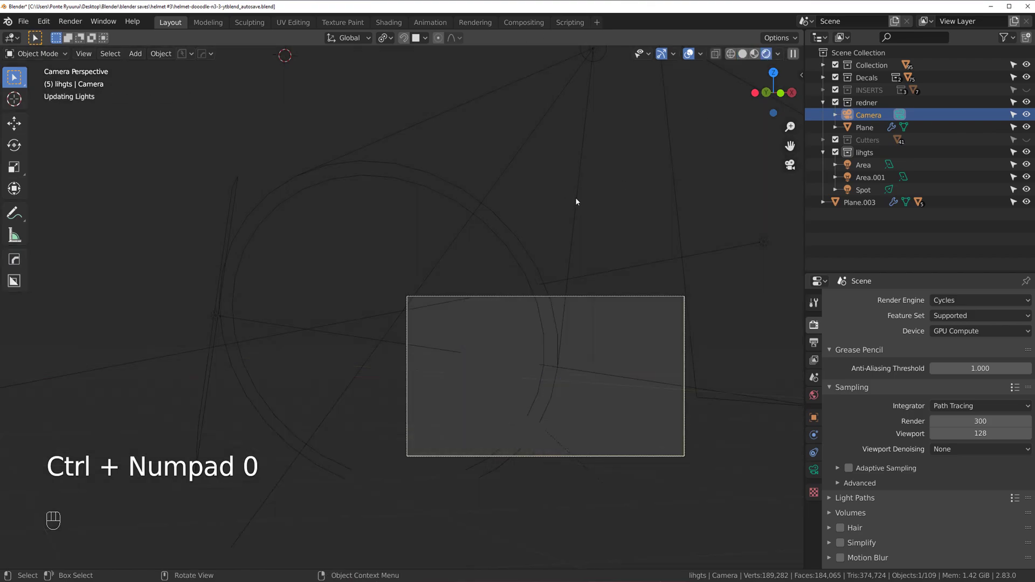
pyautogui.moveTo(513, 273); pyautogui.dragTo(313, 137)
pyautogui.moveTo(322, 145); pyautogui.dragTo(351, 156)
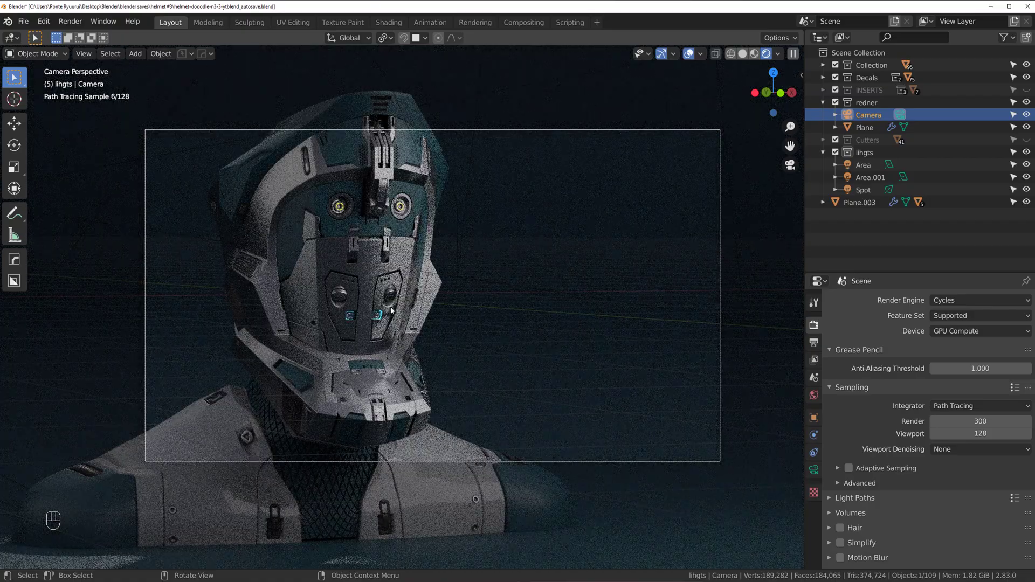
pyautogui.moveTo(419, 275); pyautogui.dragTo(448, 265)
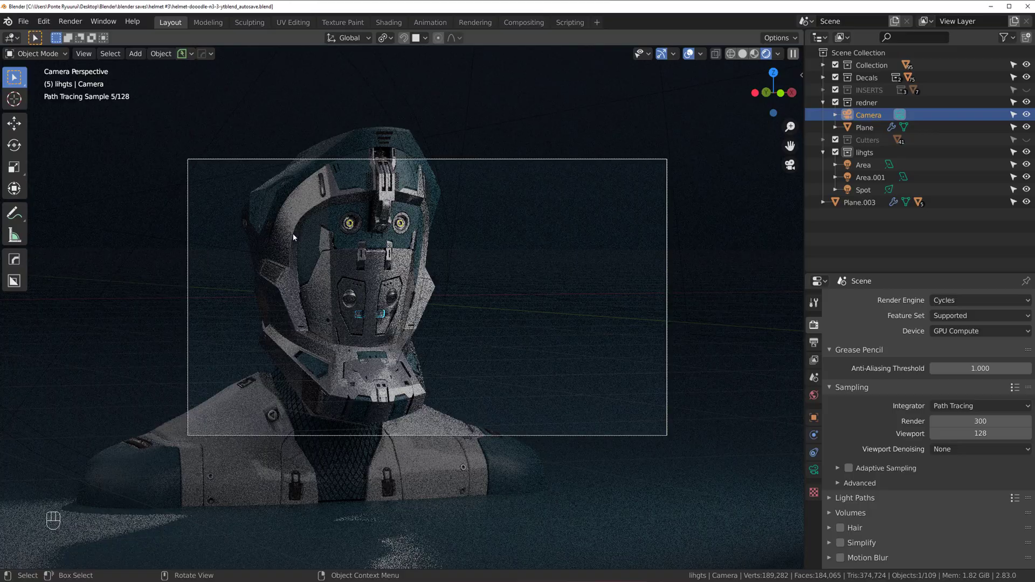
pyautogui.click(506, 238)
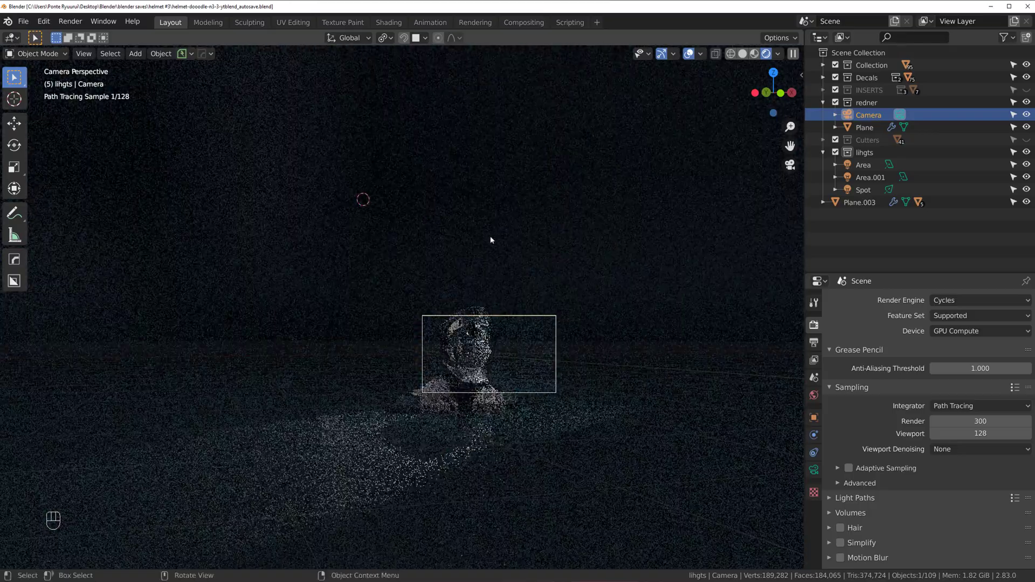
pyautogui.moveTo(490, 235); pyautogui.dragTo(487, 252)
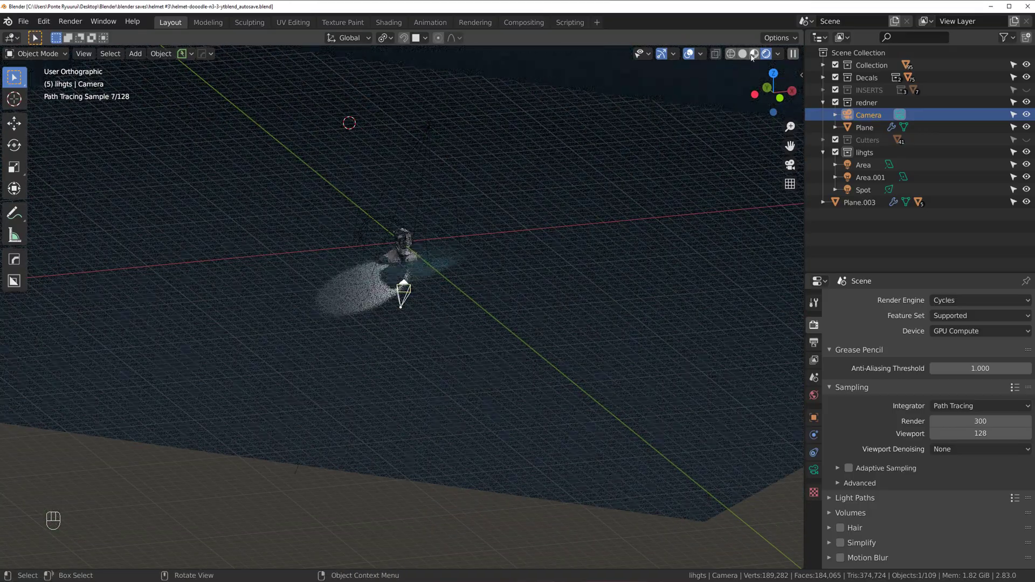
# - Add a new plane, stand it upright in front view and enlarge it to about twice its size
pyautogui.press('ctrl+shift+a')
pyautogui.press('shift+a')
pyautogui.press('shift+a')
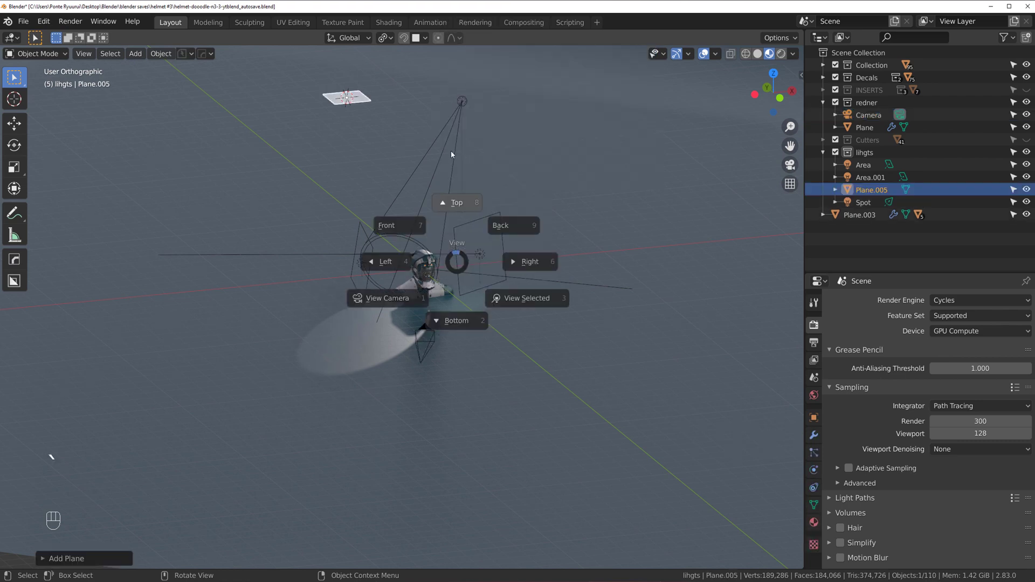
pyautogui.press('`')
pyautogui.press('r')
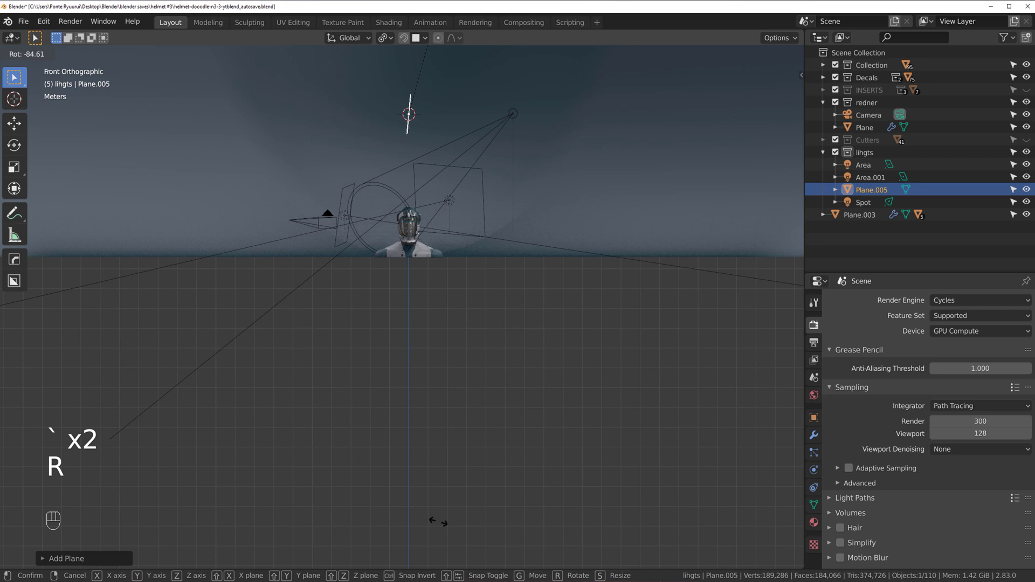
pyautogui.press('s')
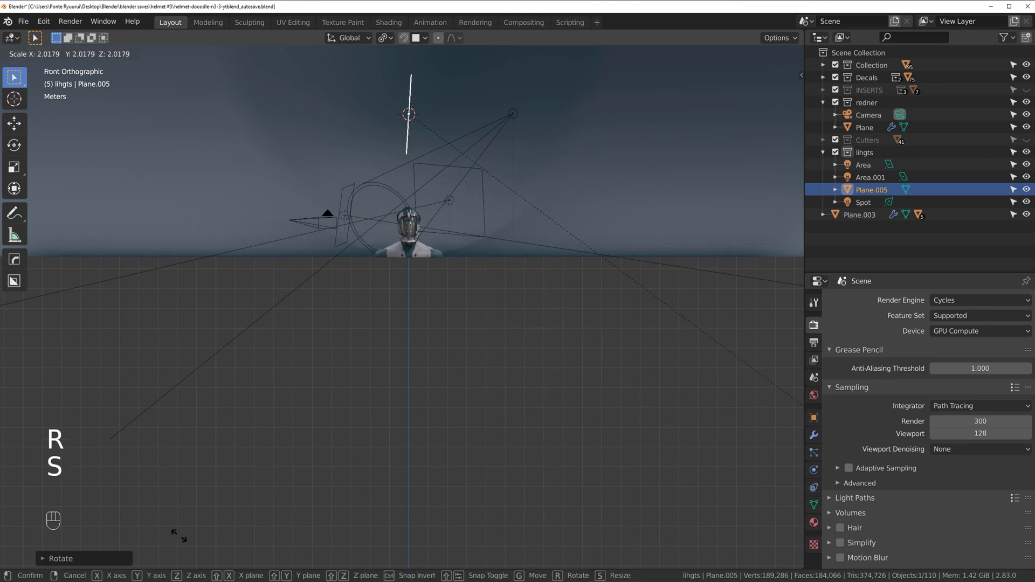
pyautogui.press('`')
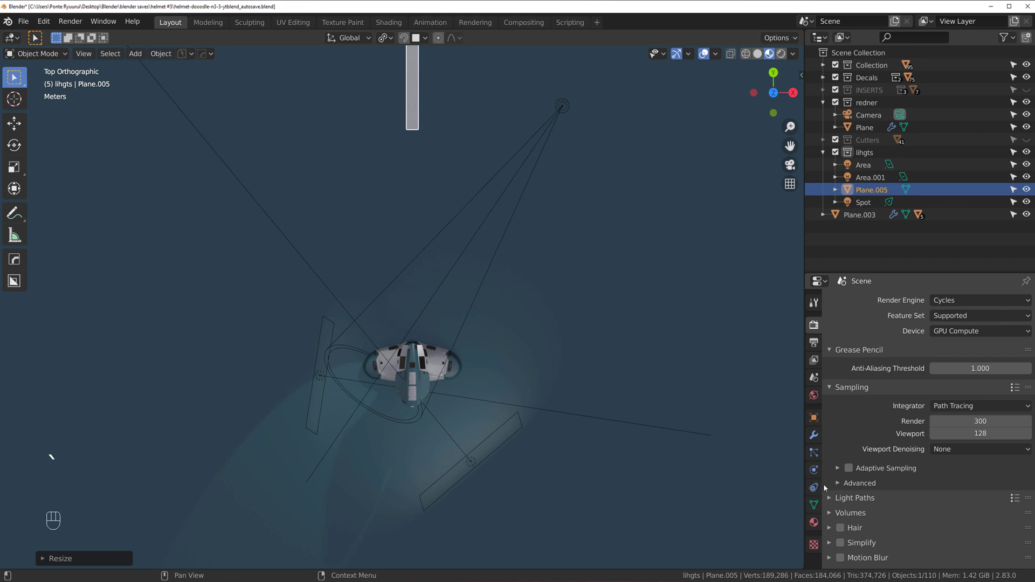
# - Give the plane a new material with a white base colour
pyautogui.click(817, 523)
pyautogui.click(885, 340)
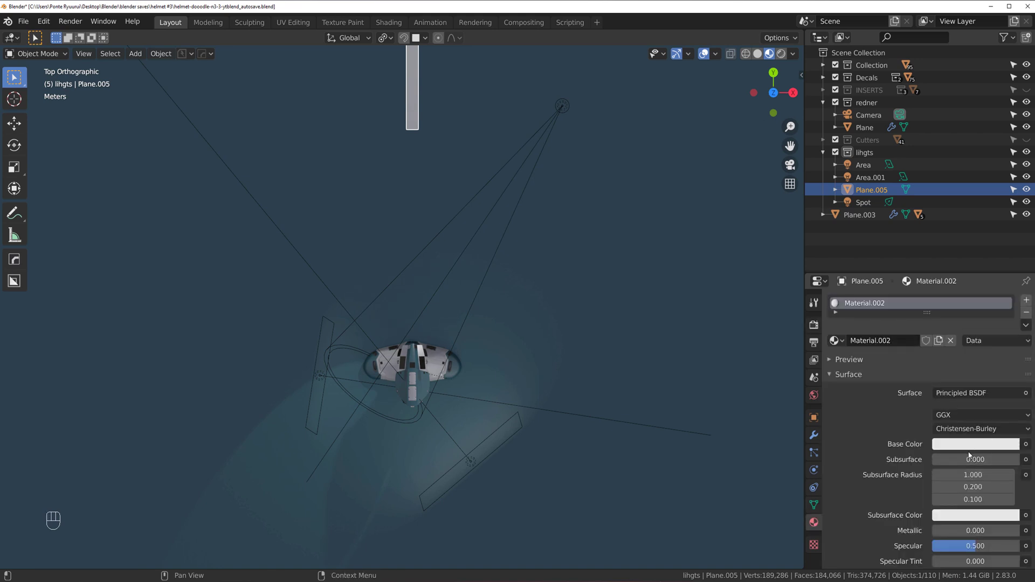
pyautogui.click(972, 448)
pyautogui.click(986, 451)
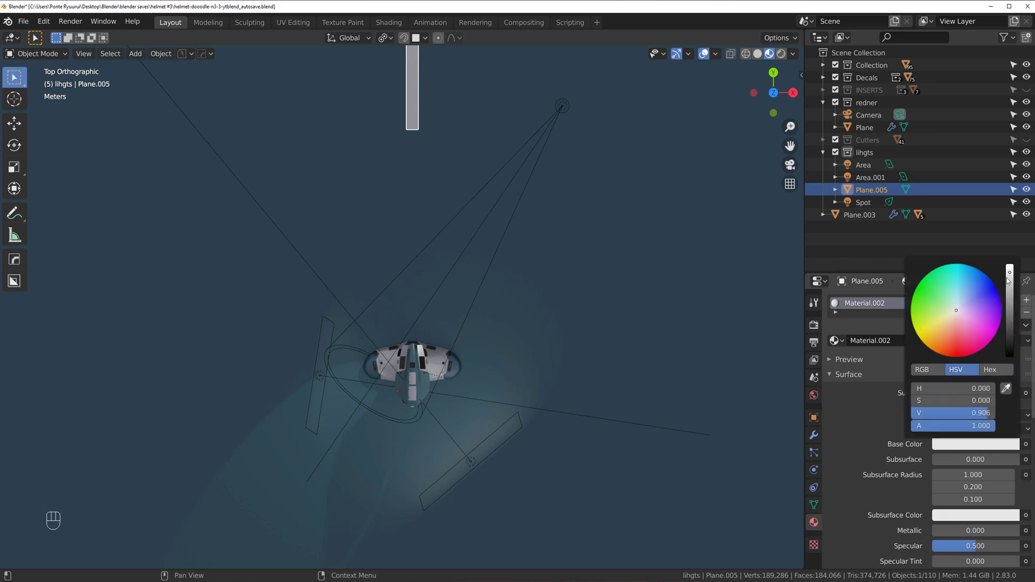
# - Move and turn the reflector plane to face the helmet from beside it, then select the camera
pyautogui.press('`')
pyautogui.press('g')
pyautogui.press('`')
pyautogui.press('r')
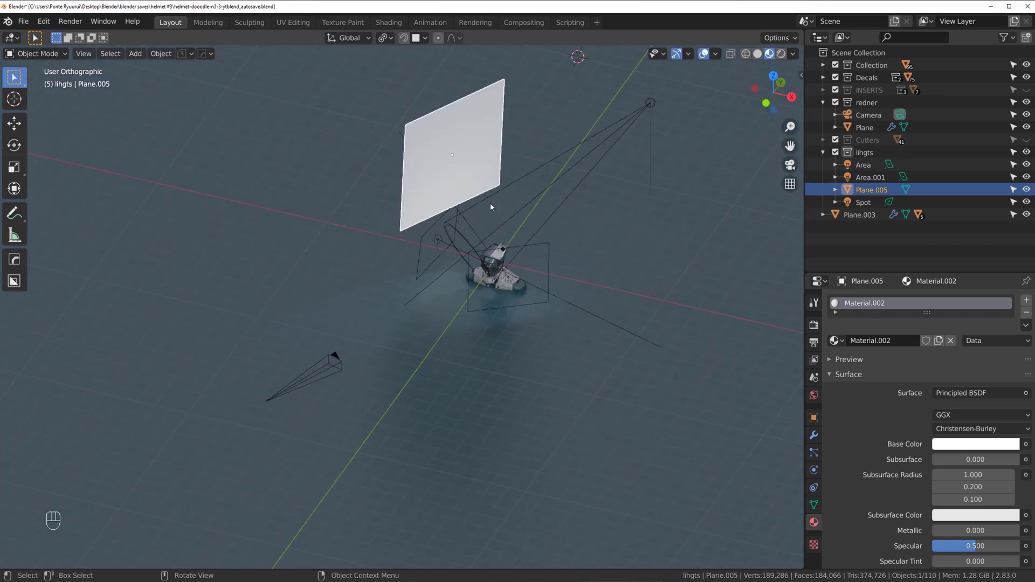
pyautogui.moveTo(506, 212); pyautogui.dragTo(546, 188)
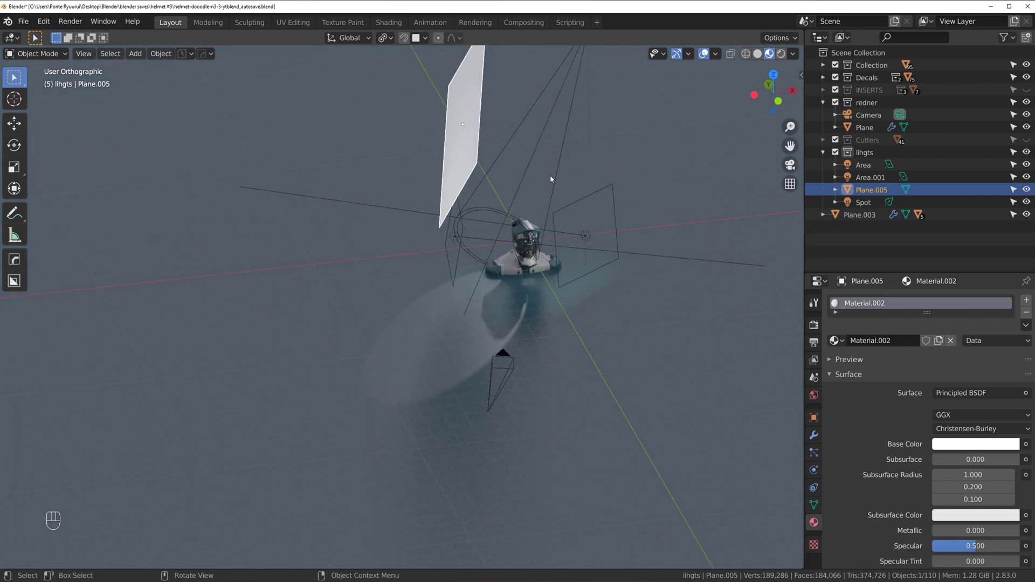
pyautogui.press('g')
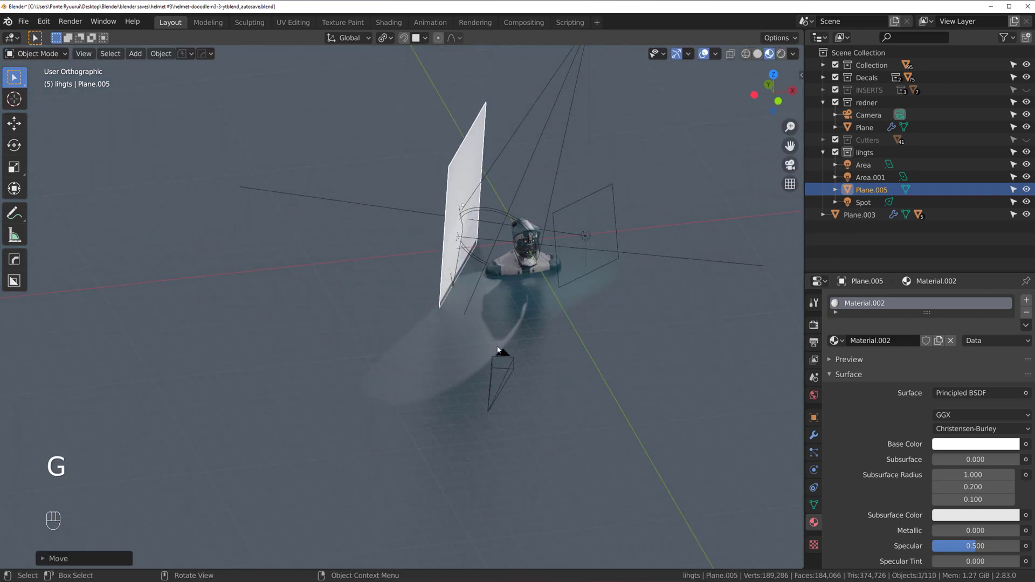
pyautogui.click(504, 356)
# - From the camera view, select Plane.005 and tilt it a few degrees
pyautogui.press('ctrl+KP_0')
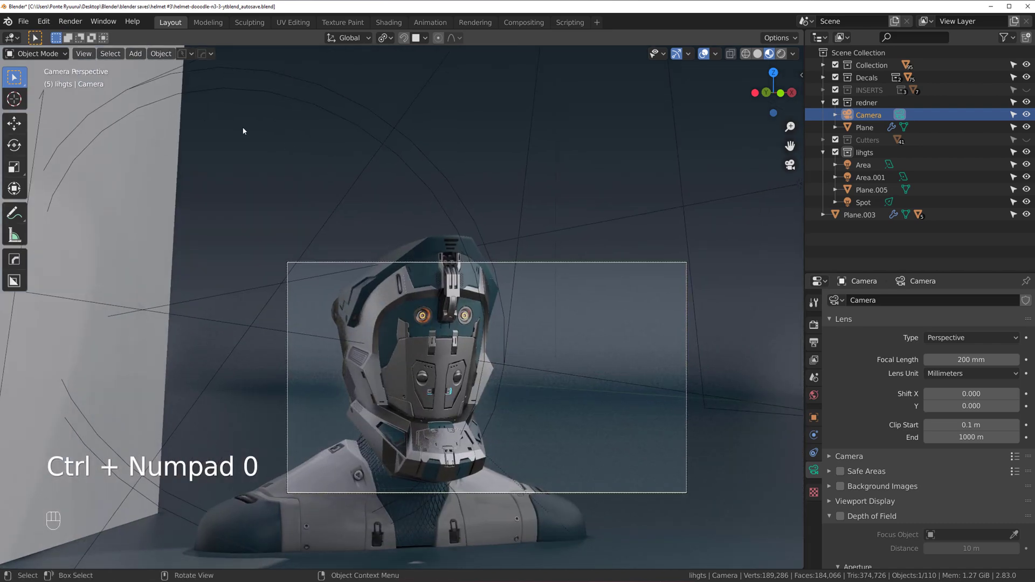
pyautogui.click(159, 137)
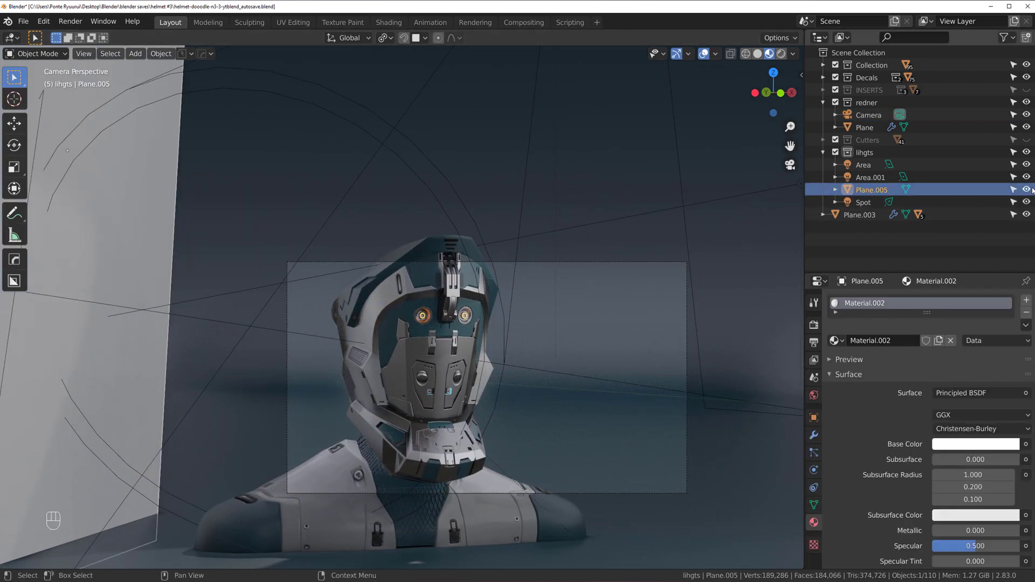
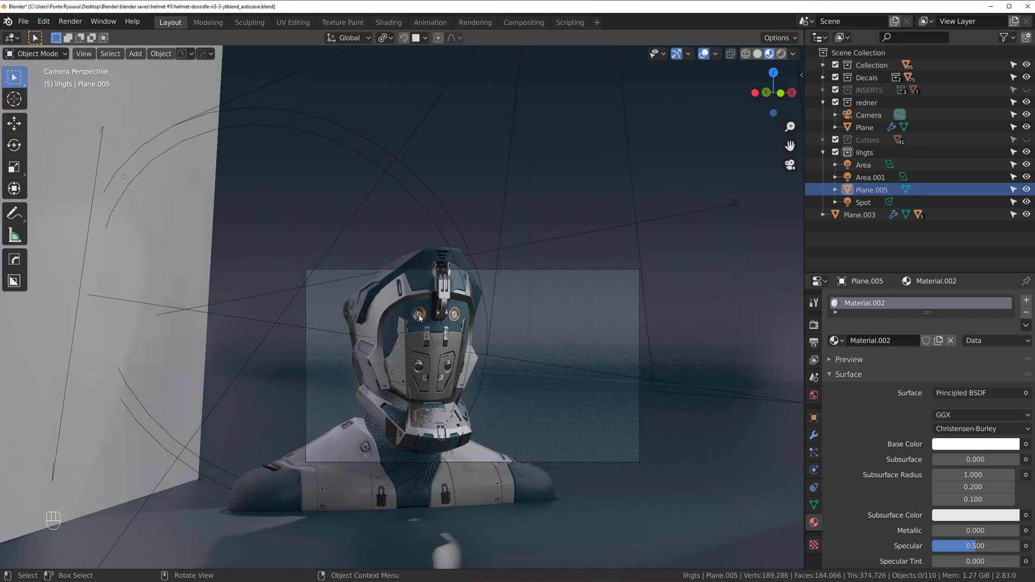
pyautogui.moveTo(413, 312); pyautogui.dragTo(361, 300)
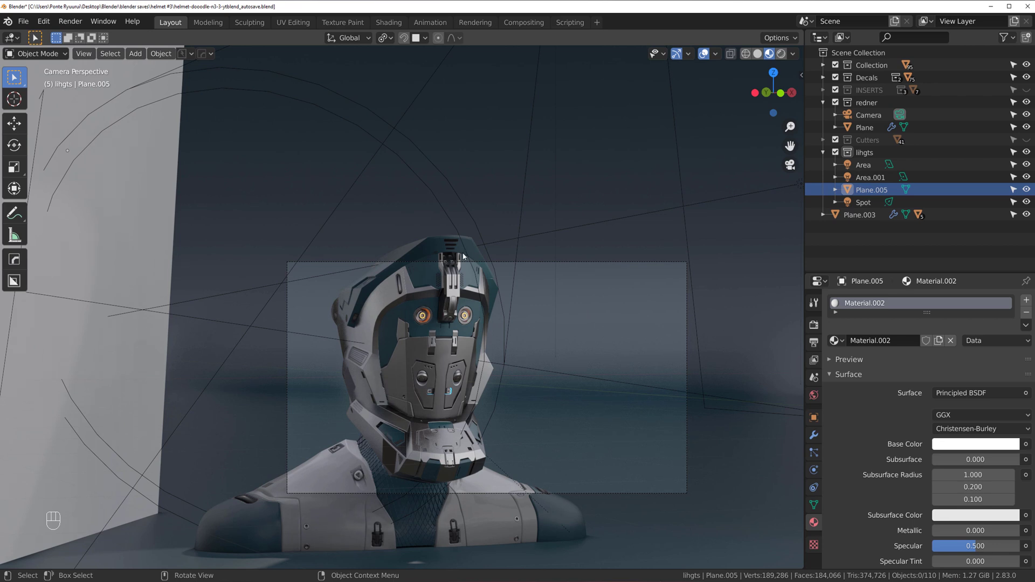
pyautogui.press('g')
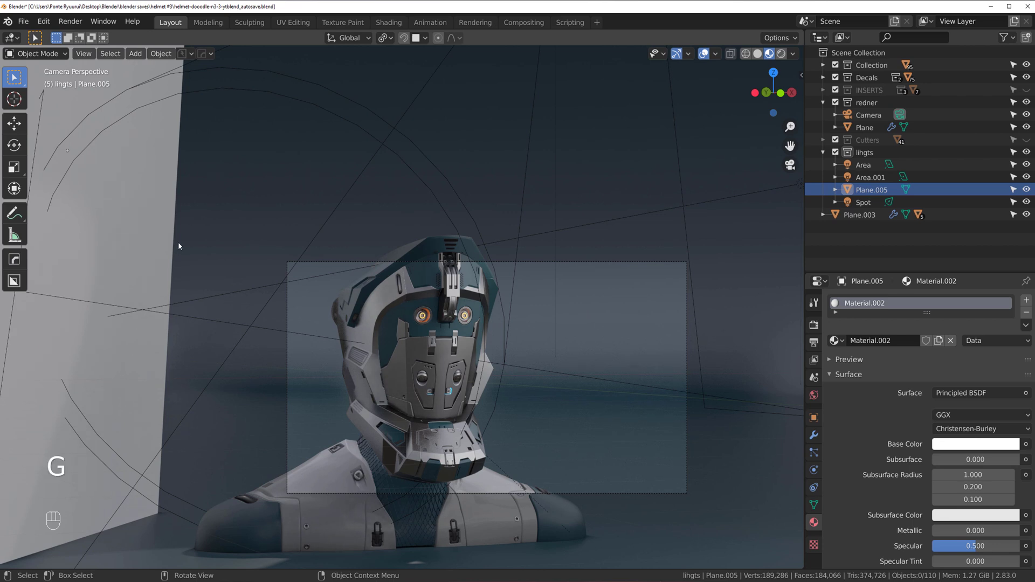
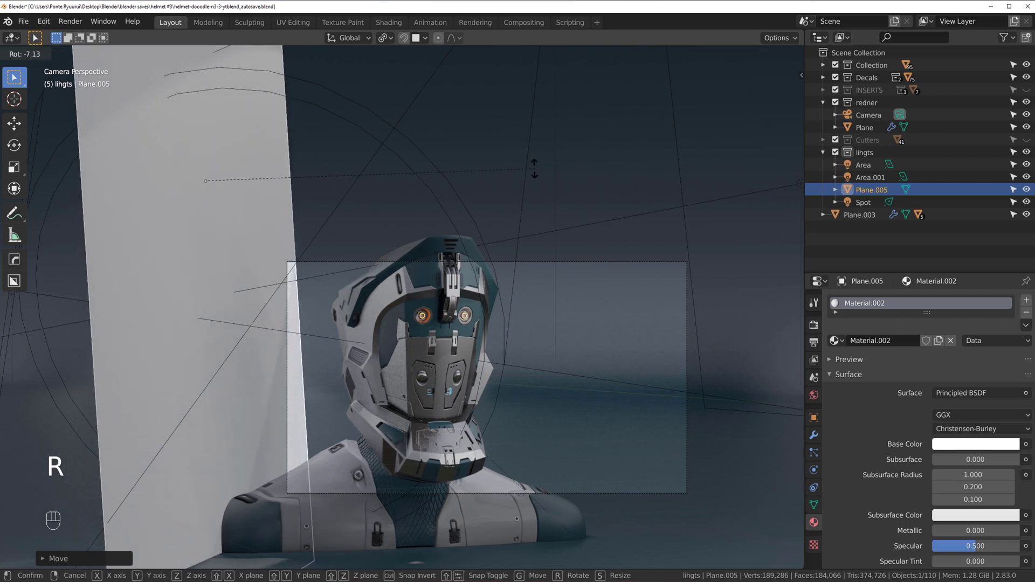
pyautogui.press('g')
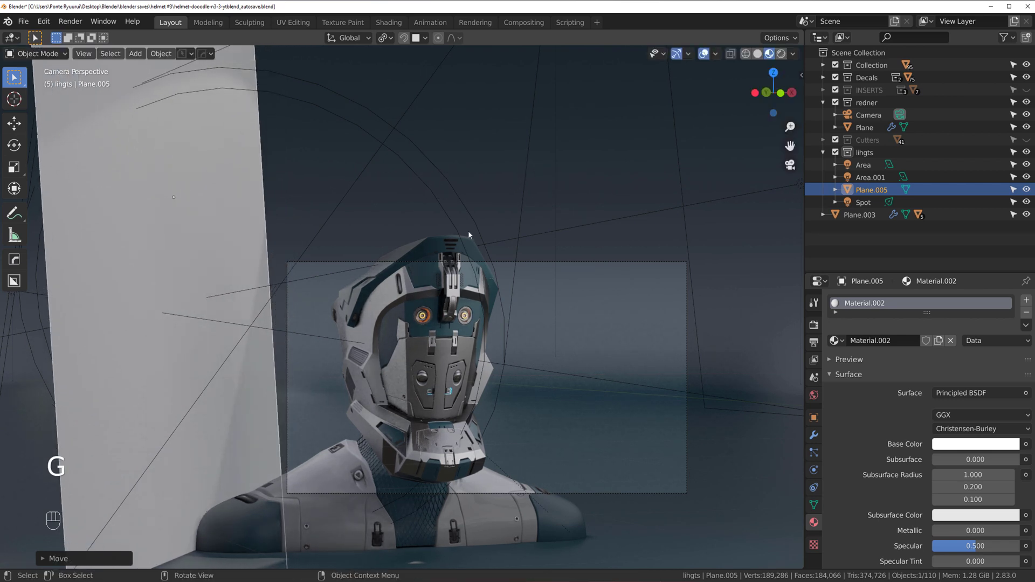
# - Darken the plane's base colour to a grey of value 0.08 to soften the bounce
pyautogui.click(953, 455)
pyautogui.click(950, 445)
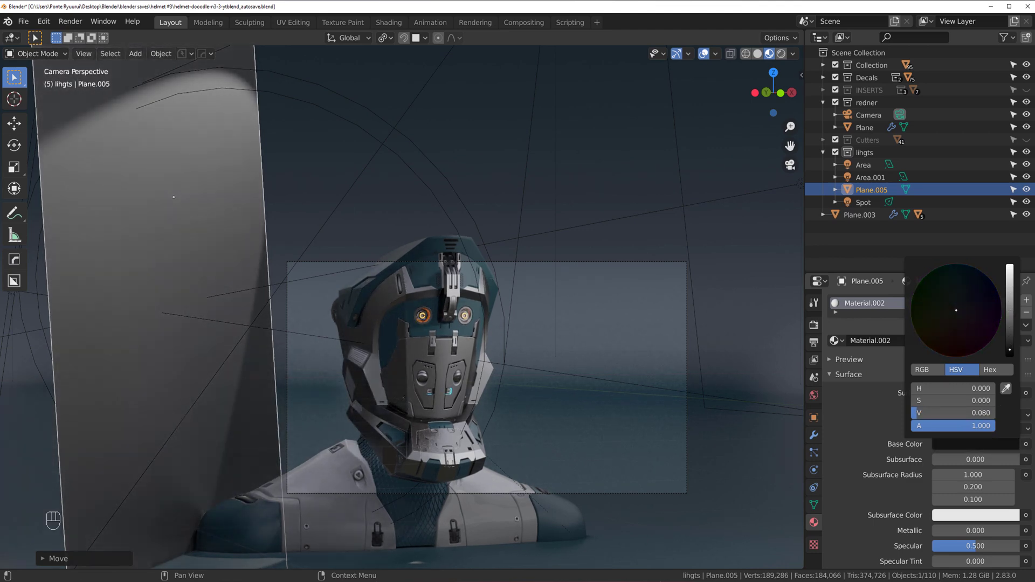